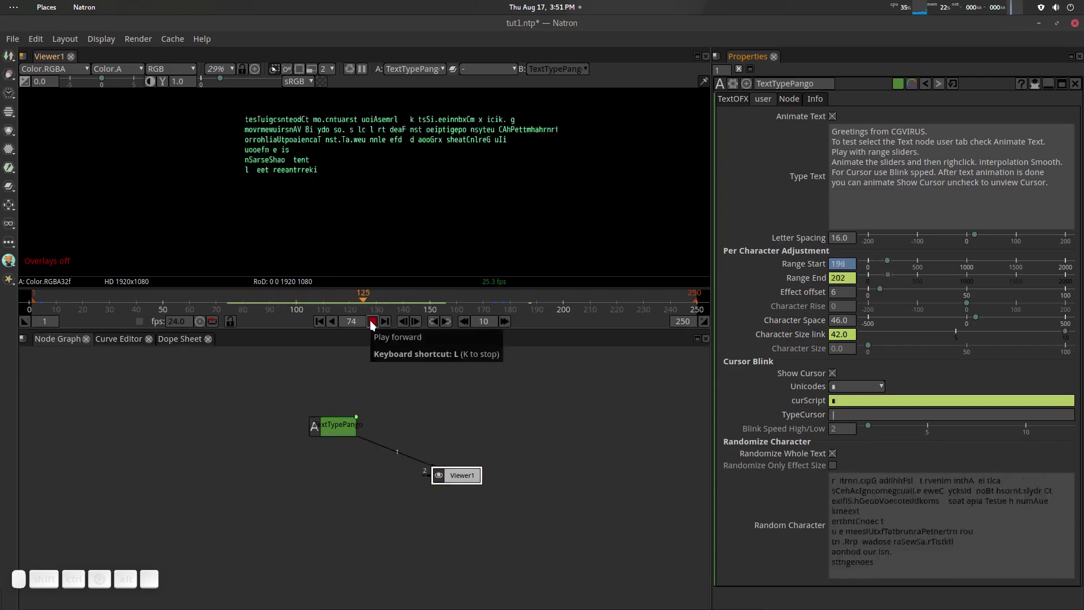
Step: Open the TextOFX_Pango_Enhanced_V2.ntp project from the file dialog
left_click(317, 298)
left_click(381, 326)
left_click(380, 325)
left_click_drag(411, 300, 534, 179)
left_click_drag(403, 301, 467, 333)
scroll("down", 3)
left_click(369, 466)
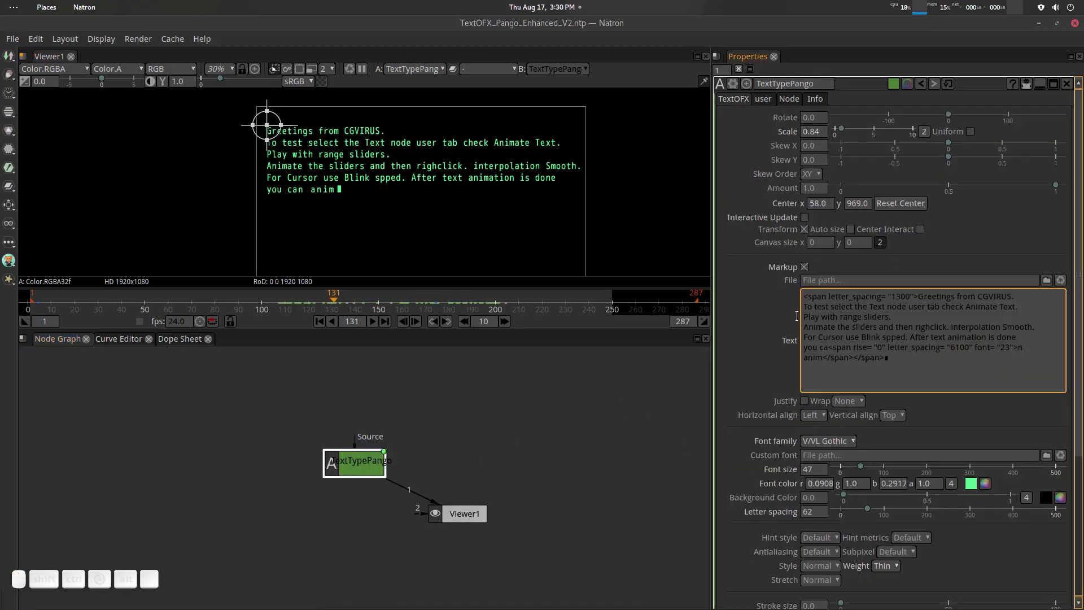
Step: Show the TextTypePango node's TextOFX settings and refresh the viewer render
left_click(754, 316)
scroll("up", 3)
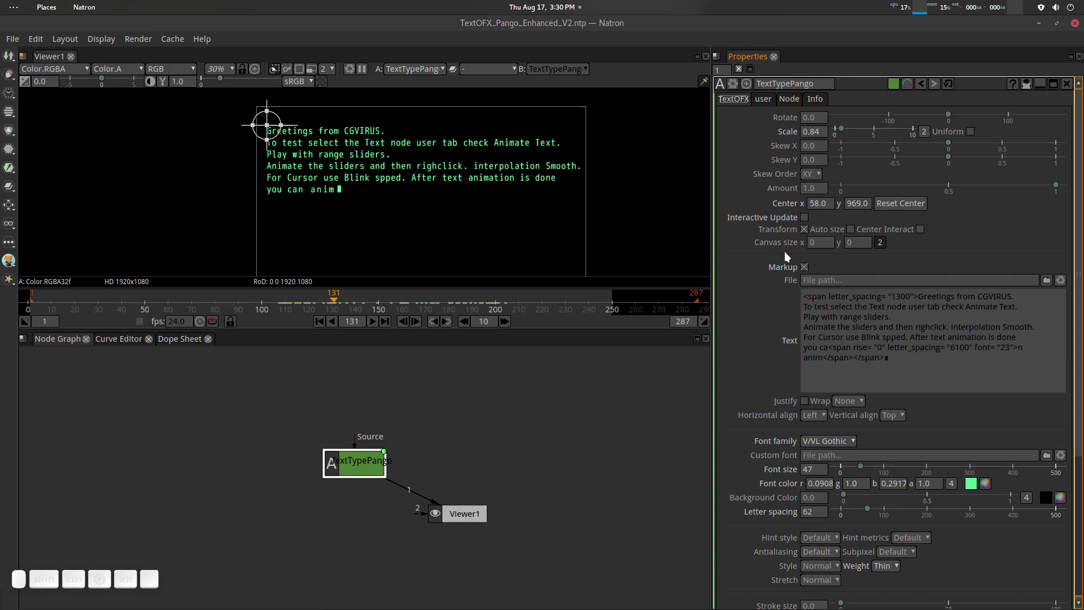
left_click(483, 429)
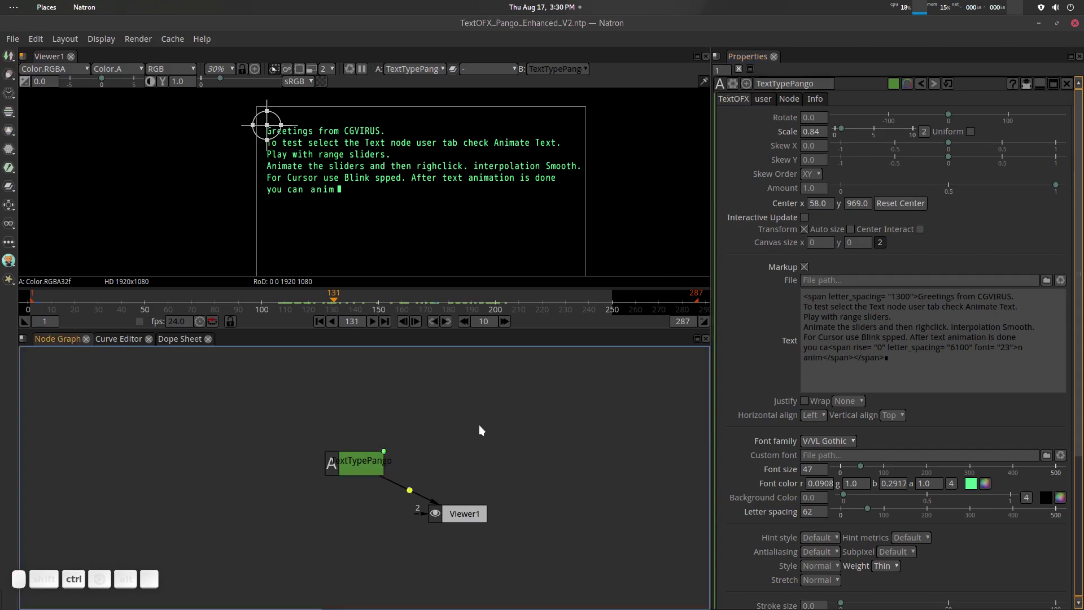
key("ctrl+shift+r")
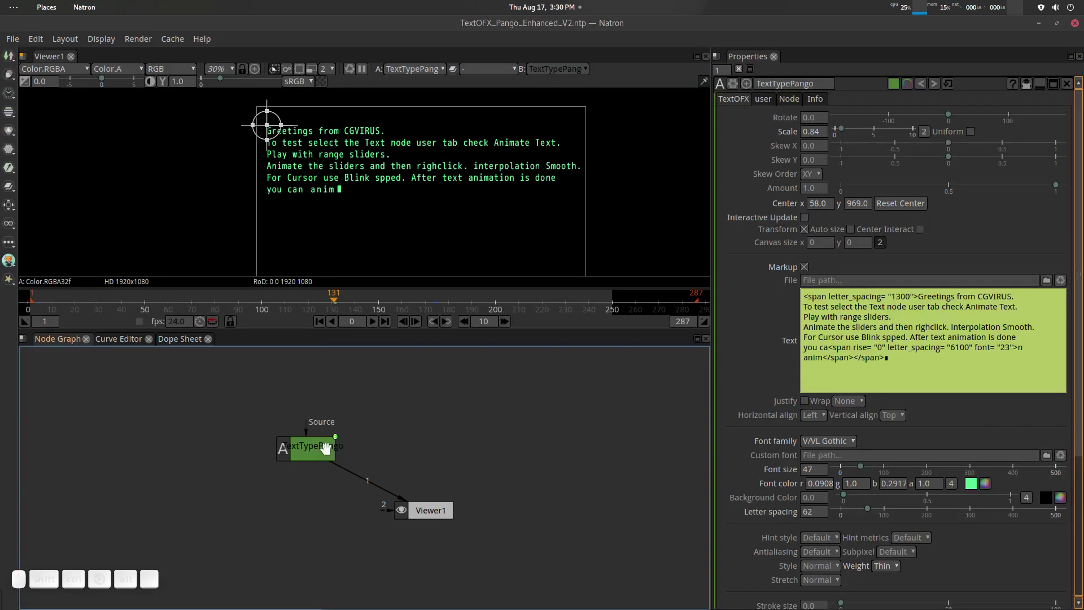
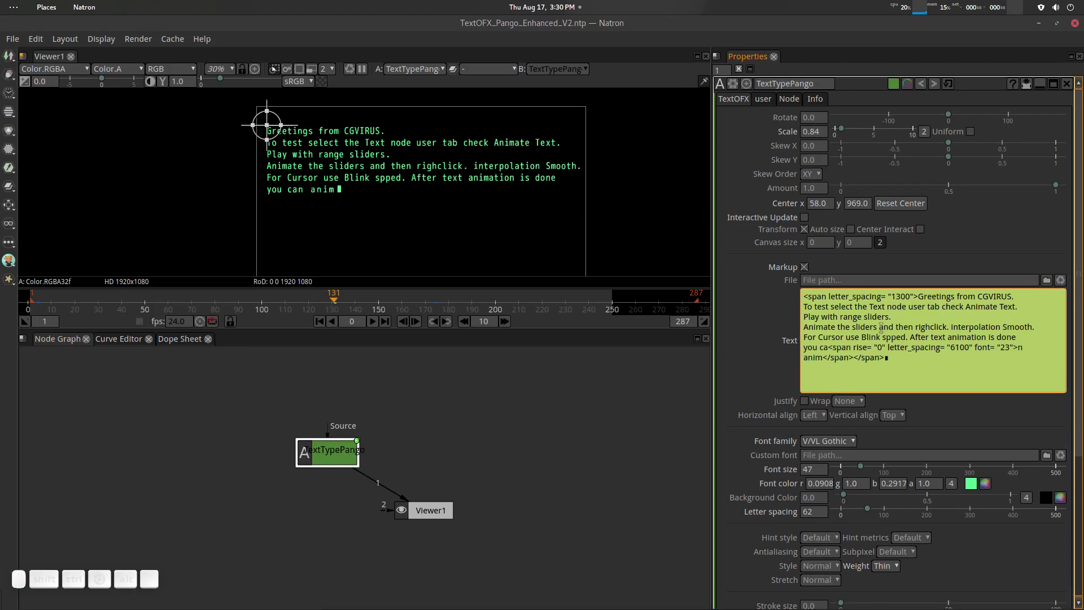
right_click(884, 331)
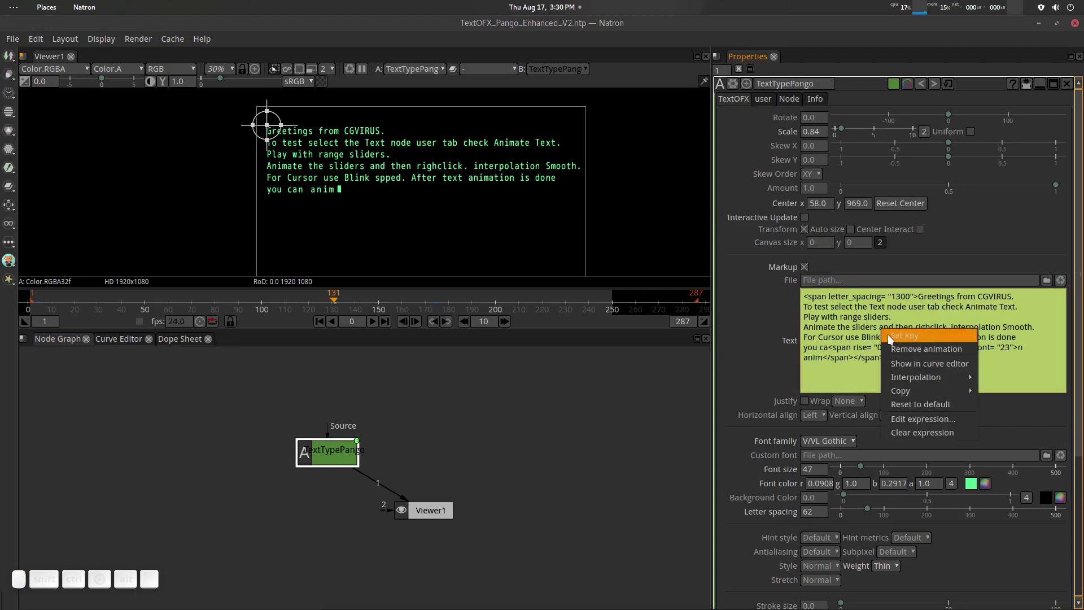
left_click_drag(864, 318, 926, 420)
right_click(864, 317)
left_click(913, 408)
scroll("down", 3)
scroll("down", 3)
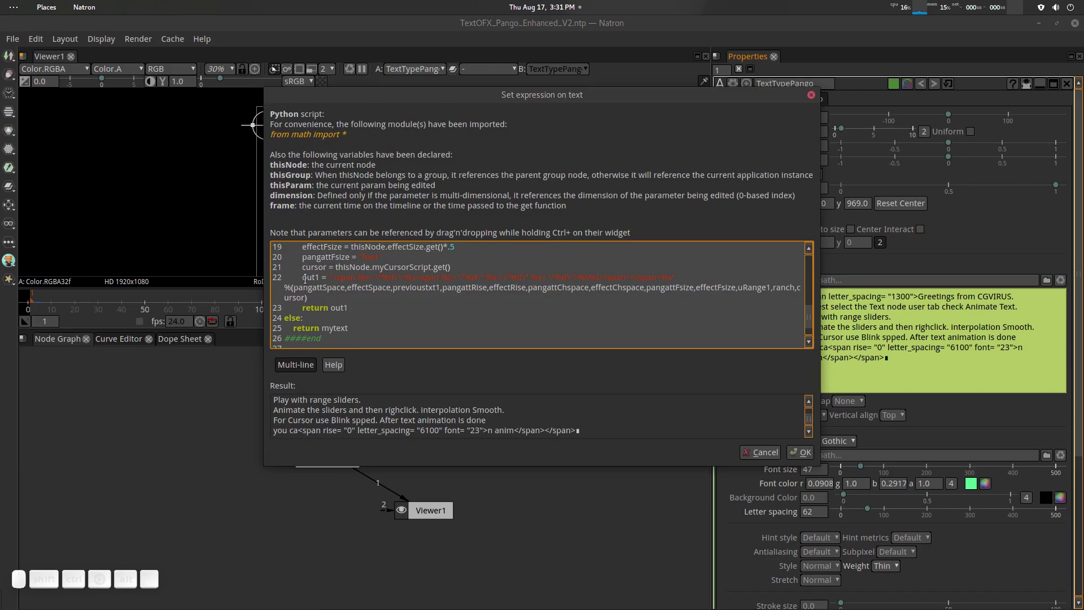
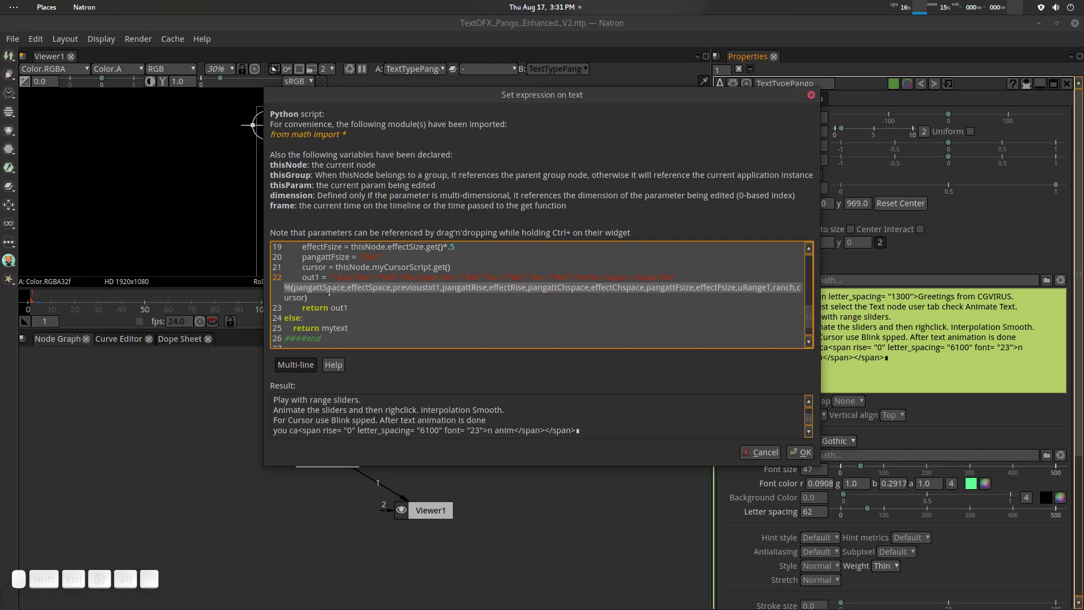
scroll("down", 3)
scroll("up", 3)
scroll("up", 3)
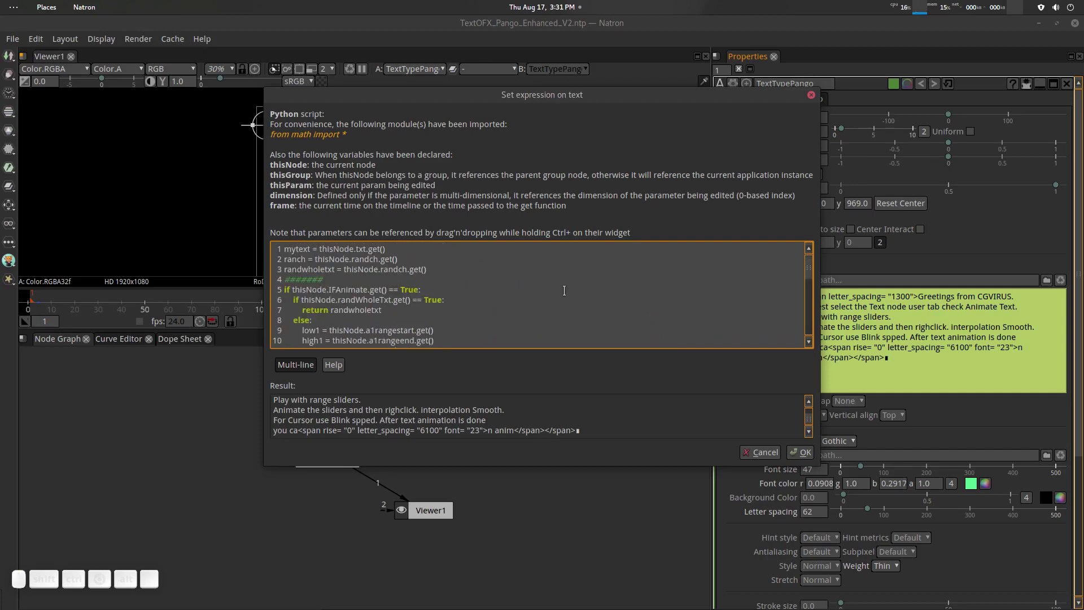
left_click(763, 458)
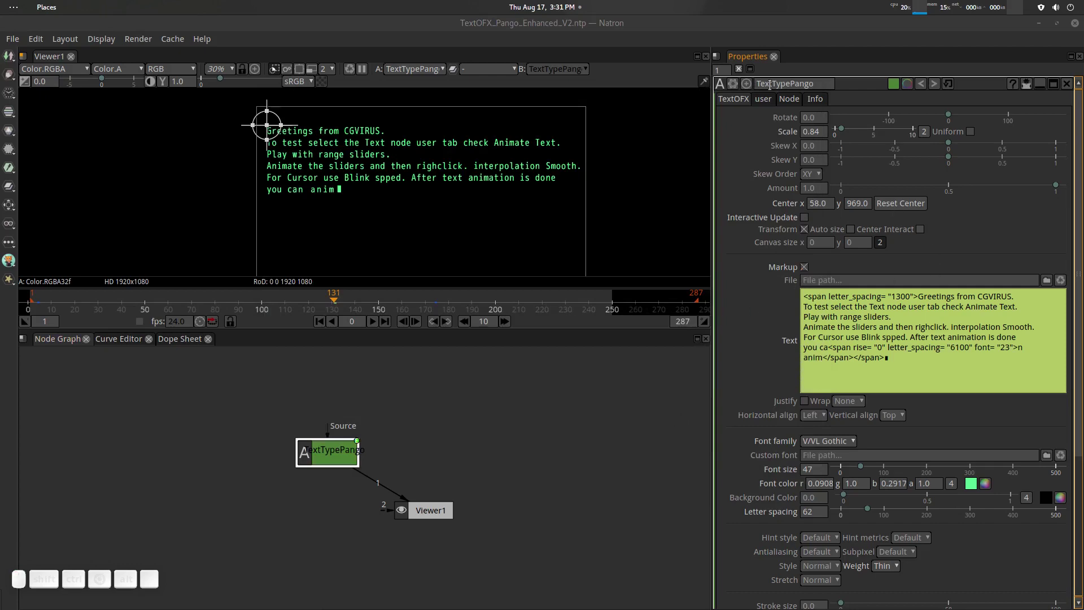
Step: On the user tab, bring up Edit expression for the Random Character parameter
left_click(761, 103)
scroll("down", 3)
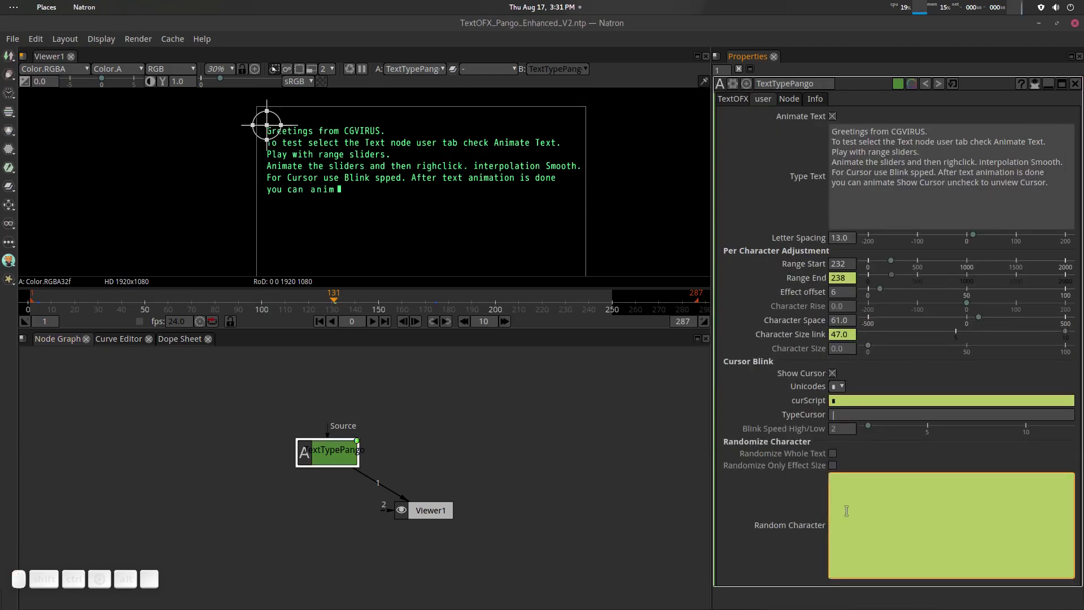
right_click(869, 501)
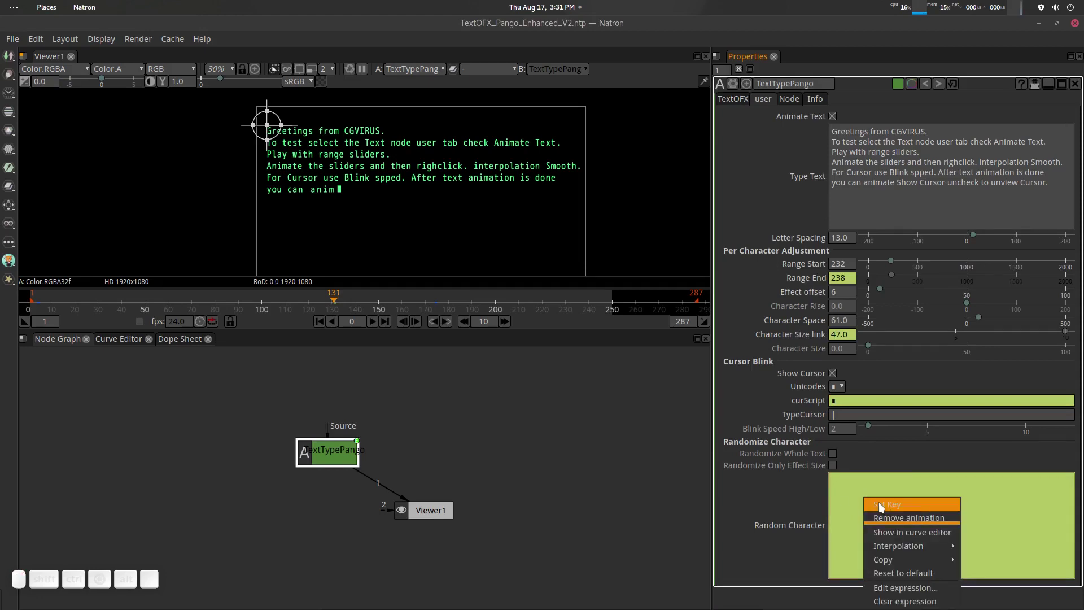
left_click(892, 461)
left_click(834, 471)
right_click(868, 500)
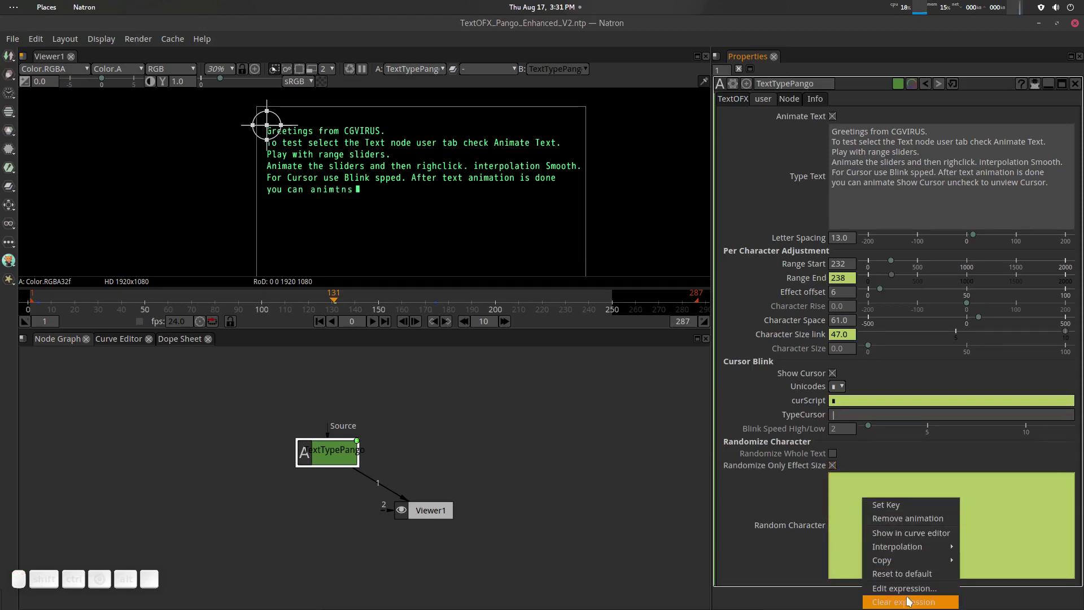
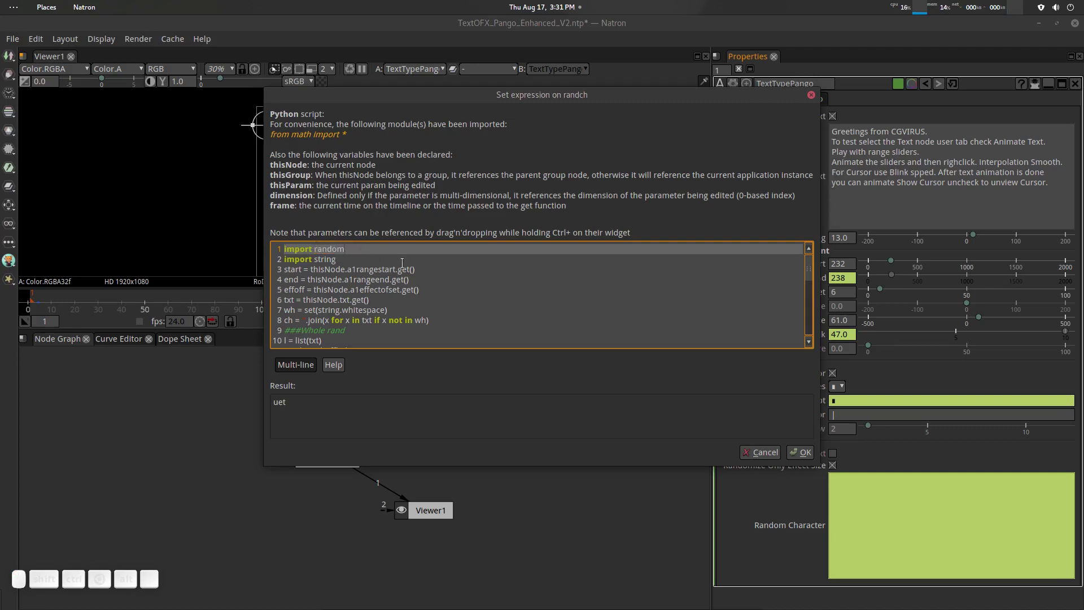
Step: Scroll through the randch Python script in the expression editor to review it
scroll("down", 3)
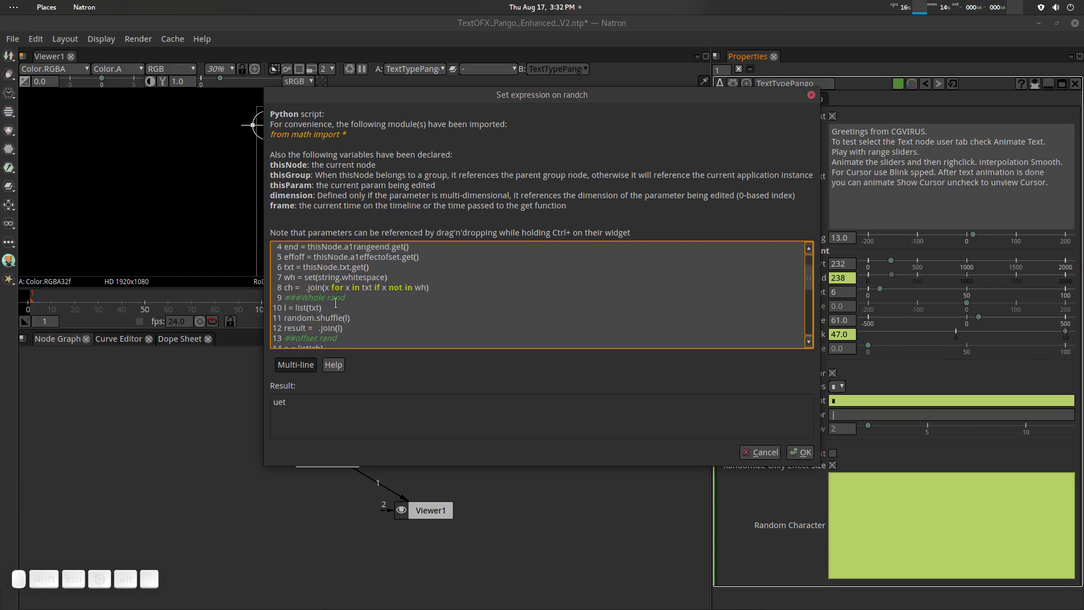
scroll("down", 3)
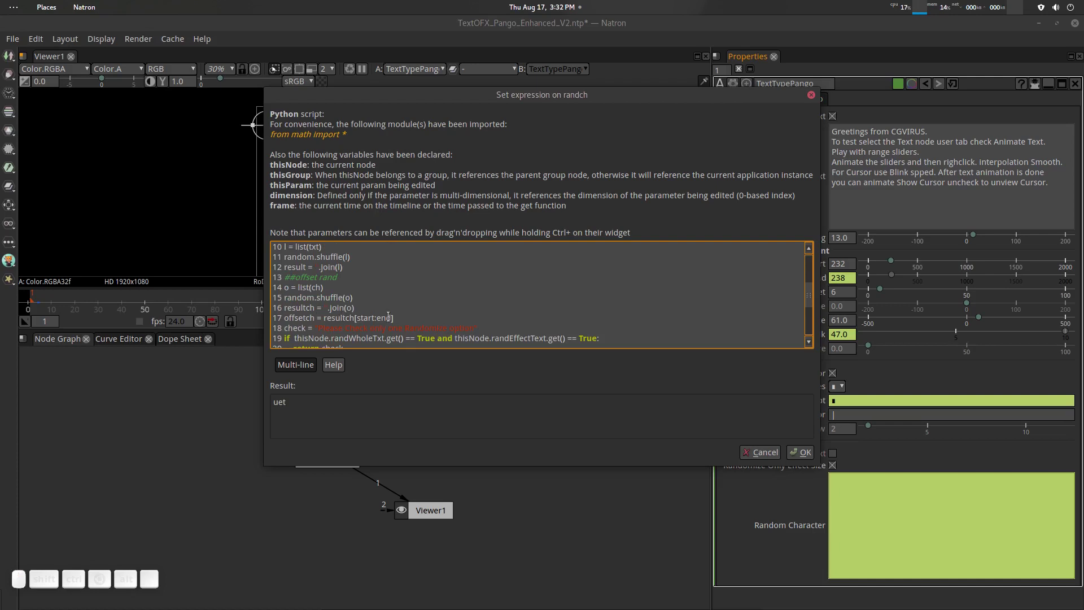
scroll("up", 3)
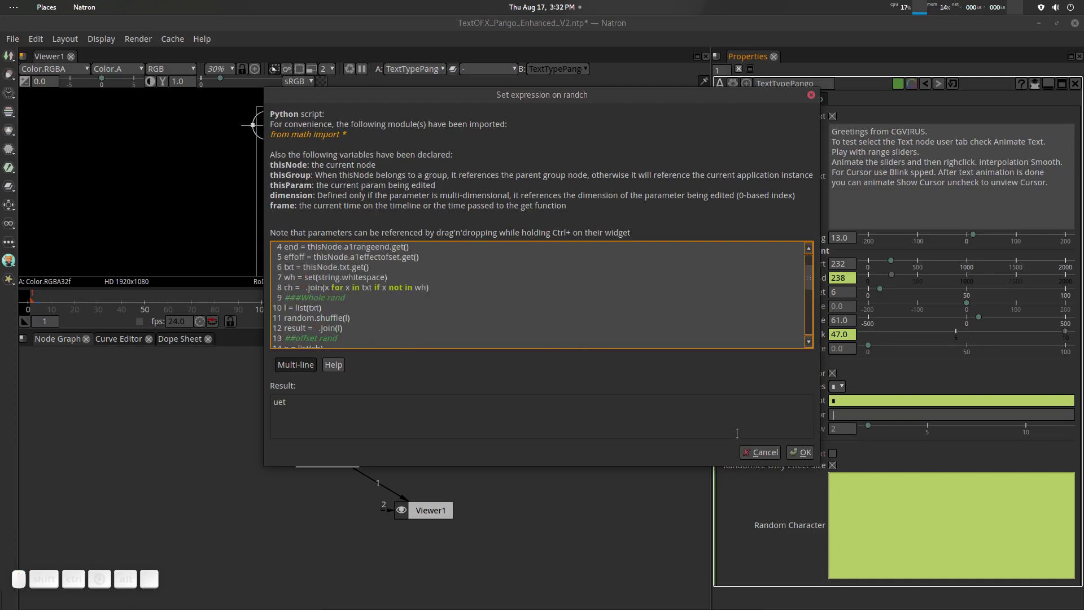
scroll("up", 3)
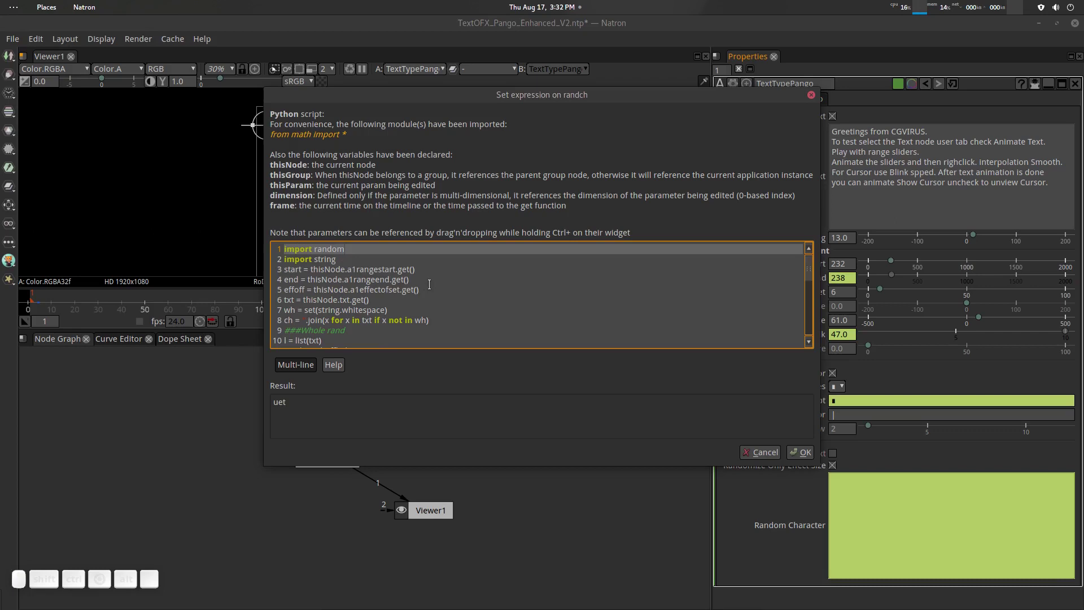
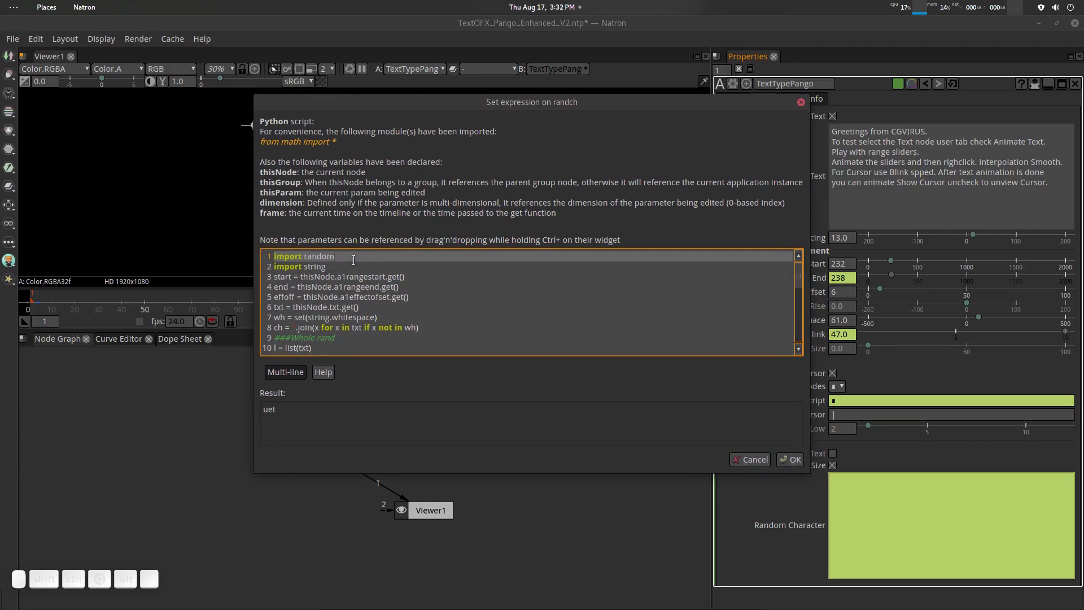
scroll("down", 3)
scroll("down", 3)
scroll("up", 3)
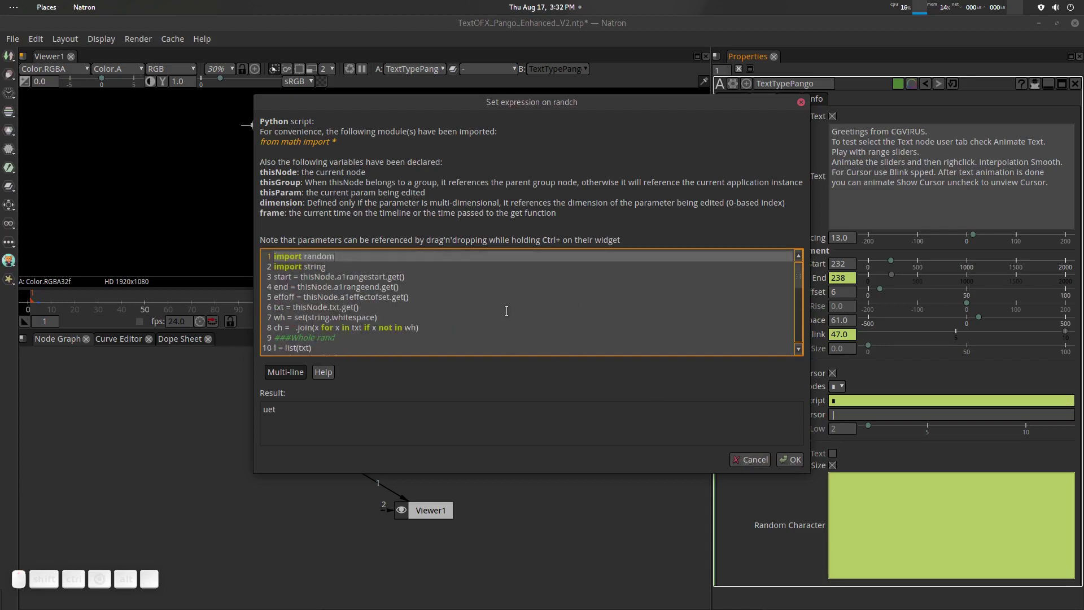
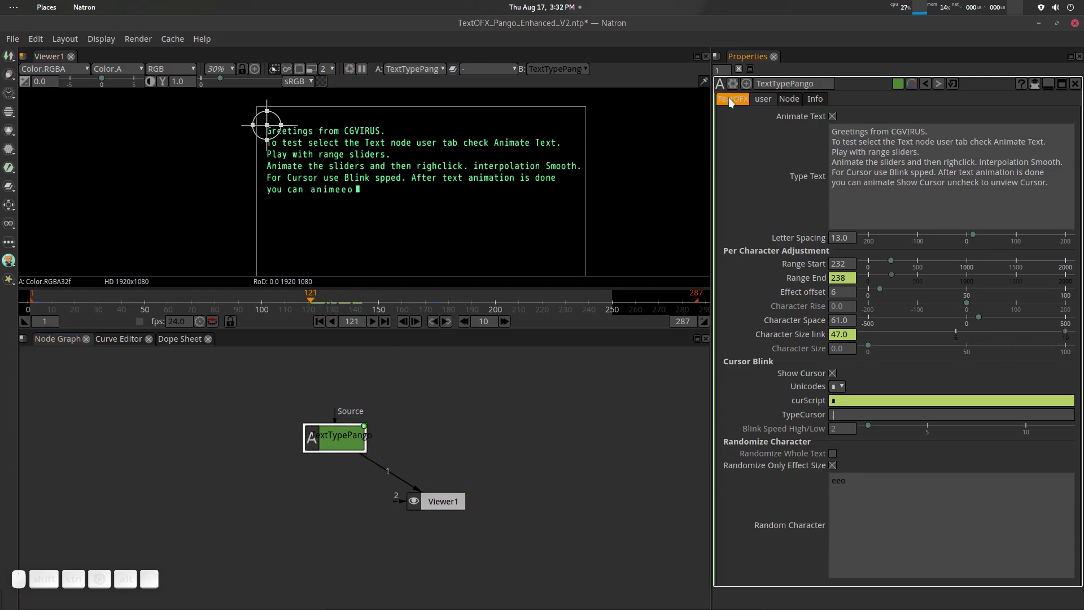
Step: Return to the node's TextOFX text settings and save the enhanced Pango project
left_click(732, 105)
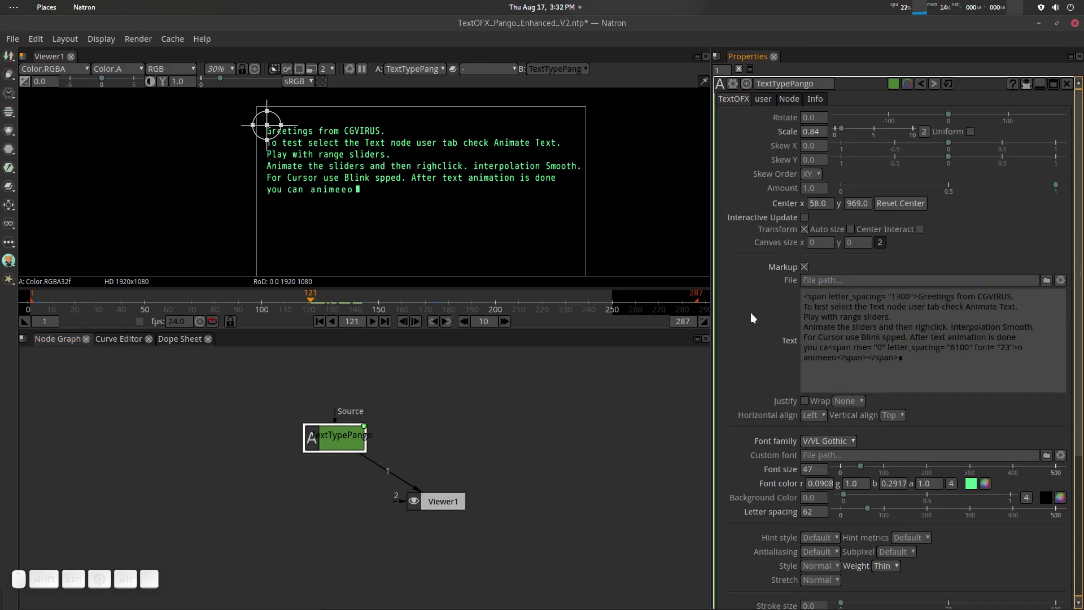
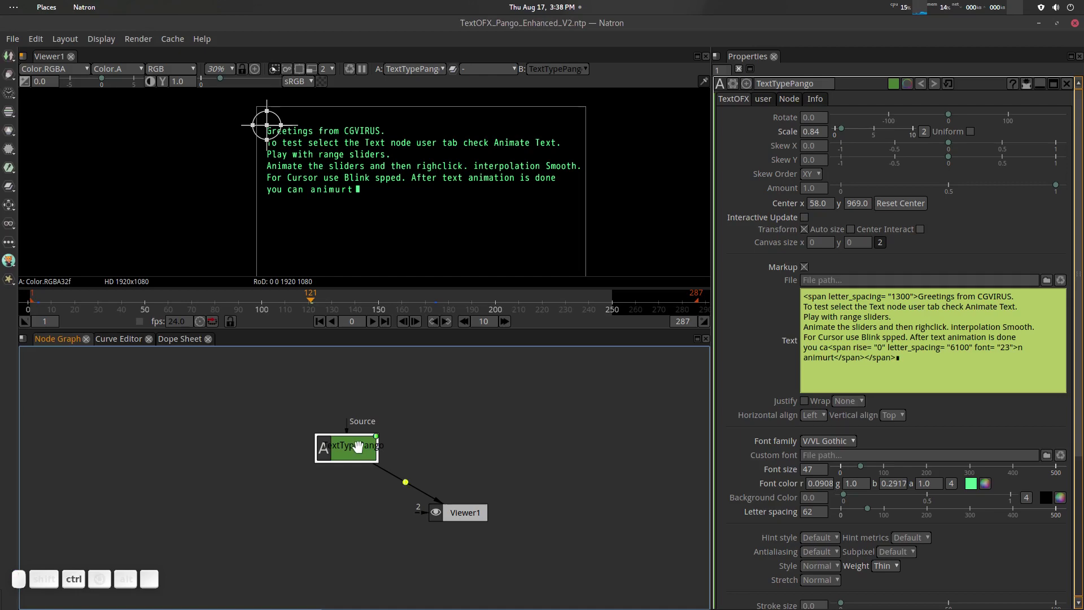
key("ctrl+c")
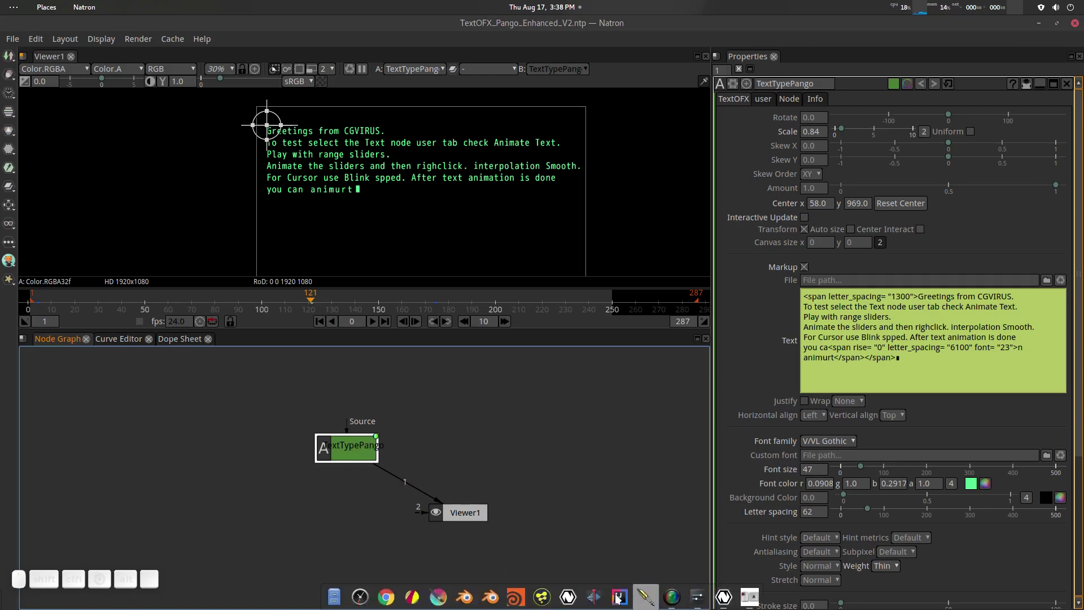
Step: Launch a second Natron session from the dock
left_click(573, 593)
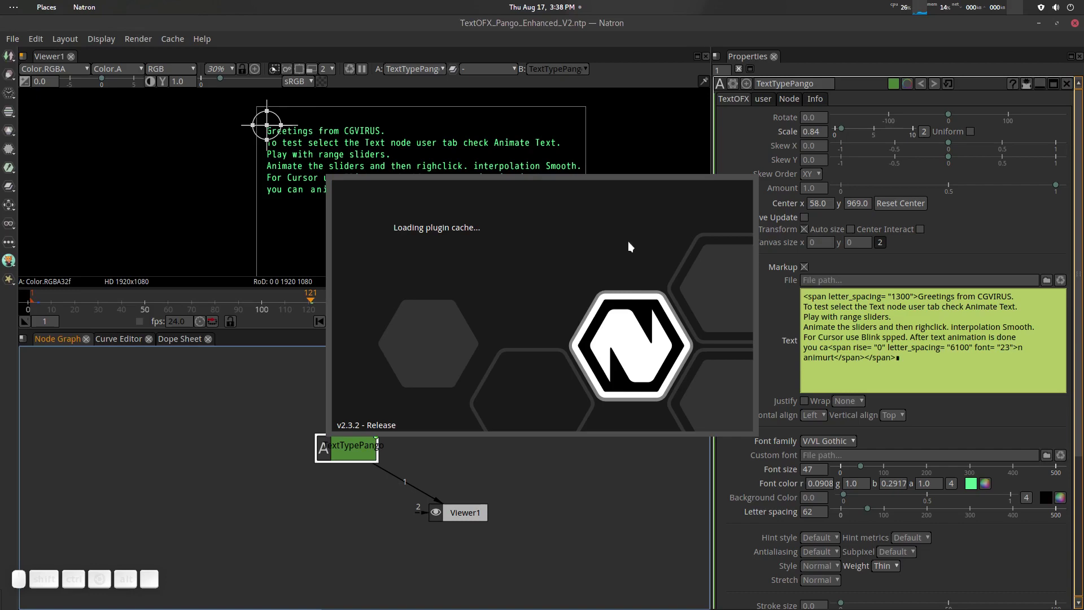
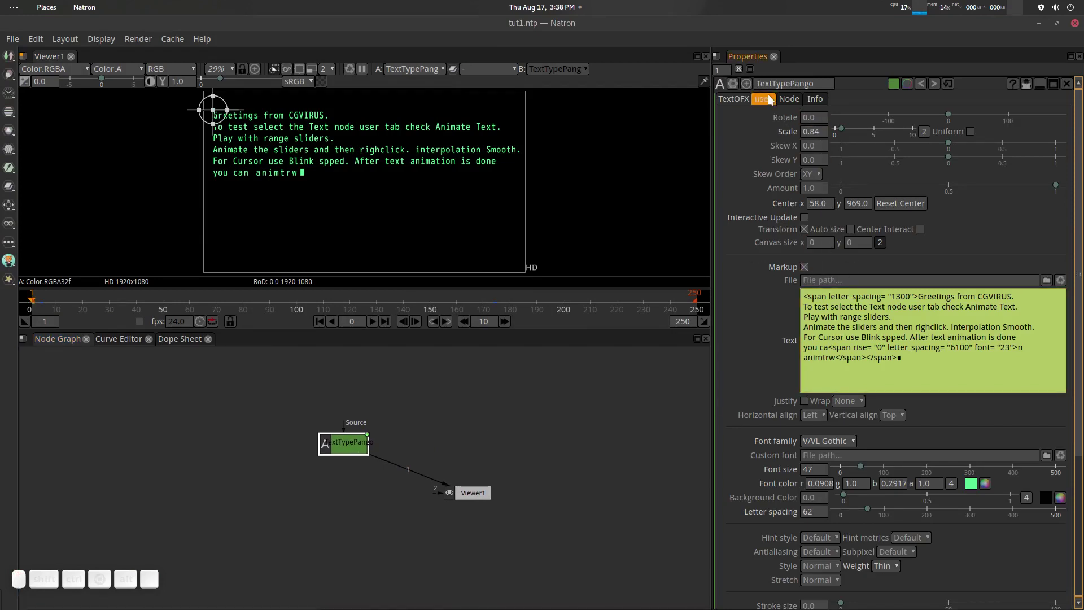
Step: In tut1.ntp, switch the TextTypePango greeting to plain text with Markup off
left_click(772, 98)
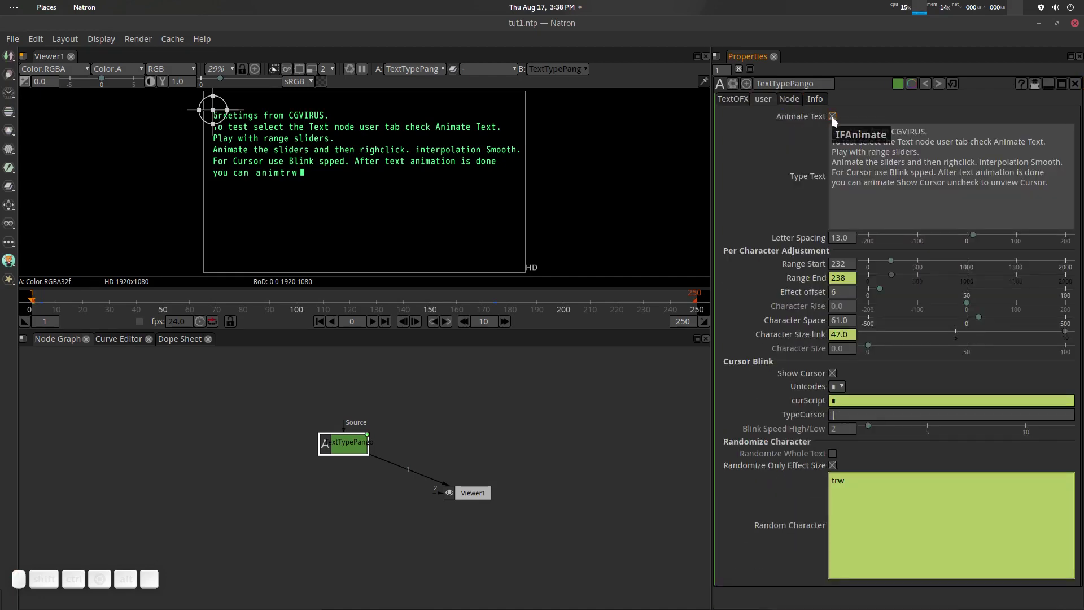
left_click(740, 105)
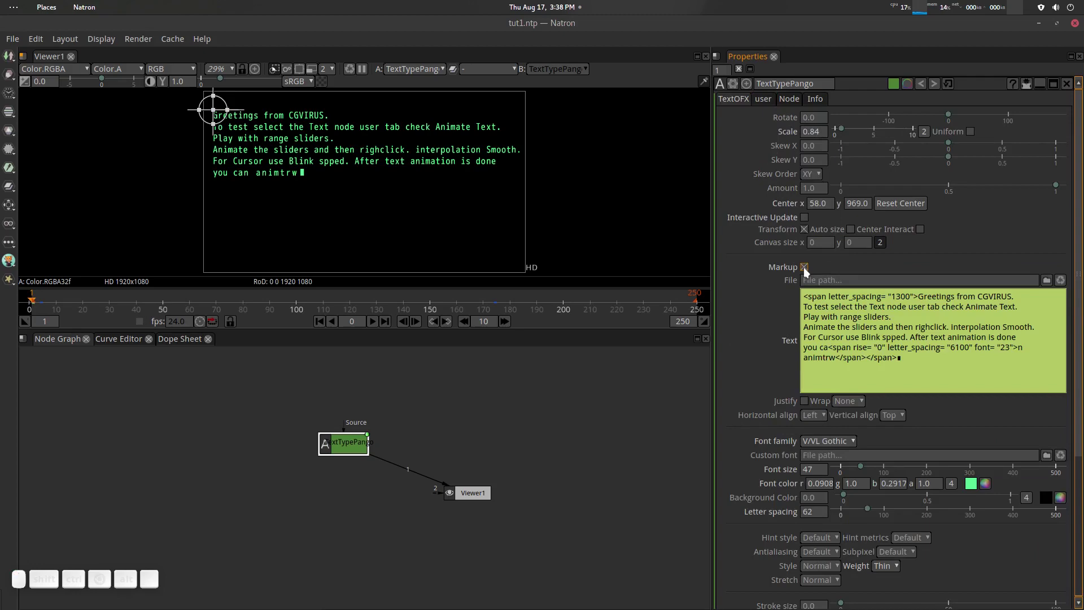
left_click(775, 102)
left_click(839, 117)
left_click(744, 103)
left_click(809, 269)
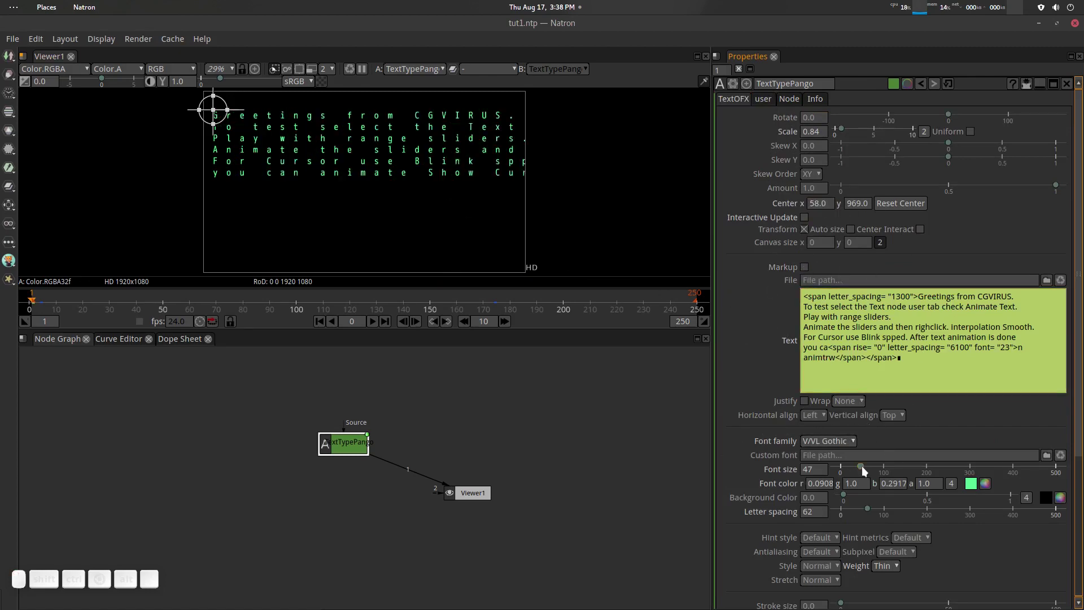
Step: Set the text's font size to 42 and letter spacing to 9
left_click_drag(862, 471, 894, 493)
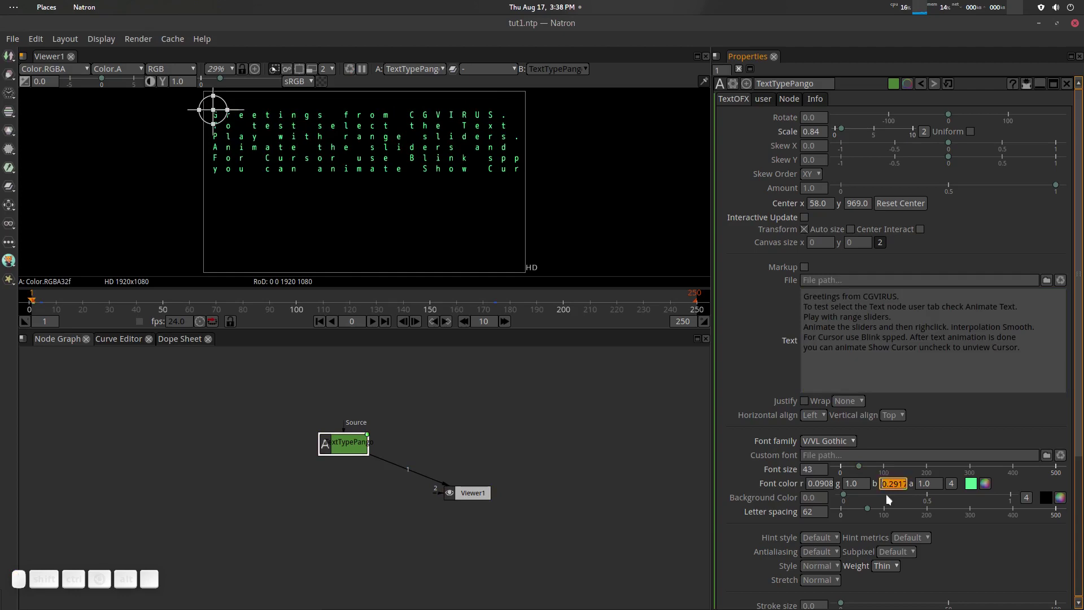
left_click_drag(871, 512, 846, 508)
right_click(846, 509)
left_click(863, 469)
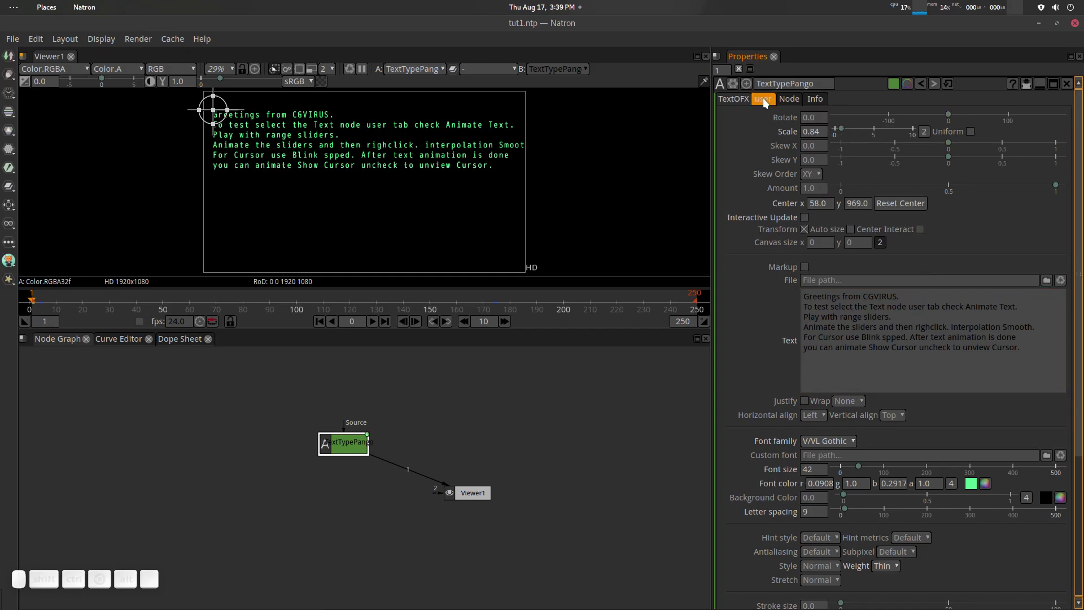
Step: Turn on Animate Text on the user tab and reposition the text in the viewer
left_click(765, 103)
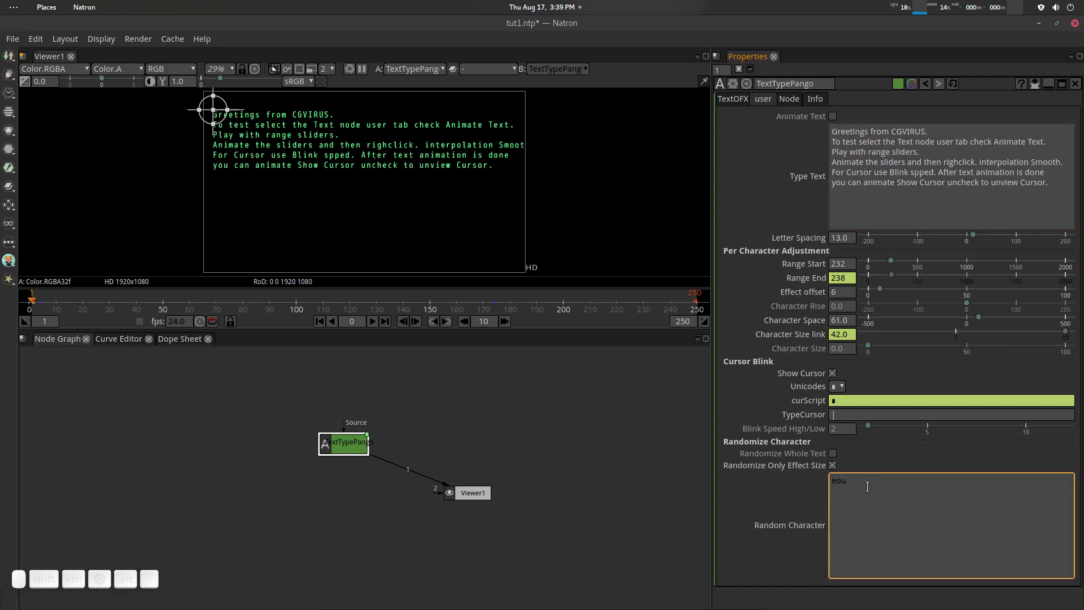
left_click(838, 117)
scroll("up", 3)
right_click(352, 143)
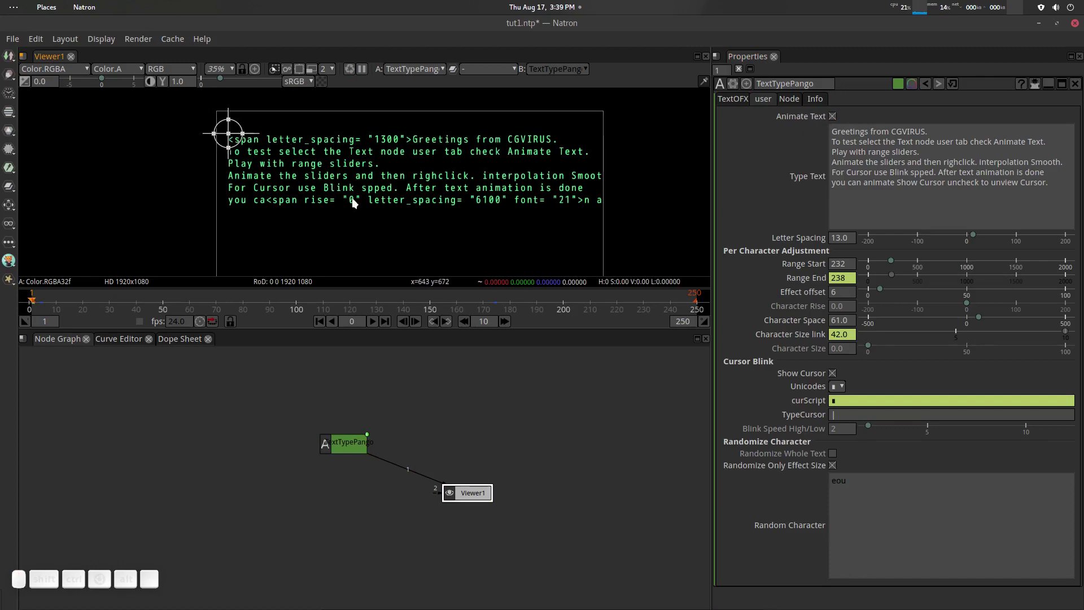
left_click_drag(505, 193, 491, 162)
scroll("up", 3)
left_click(488, 180)
left_click(504, 205)
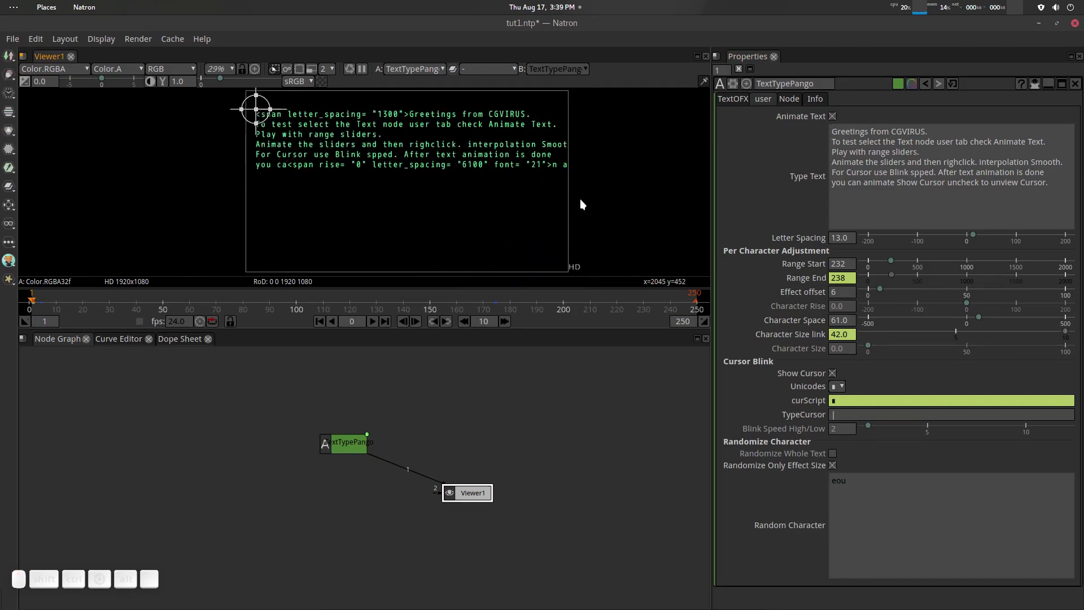
Step: Re-enable Markup on the TextOFX tab so the greeting renders without raw span tags
left_click(731, 106)
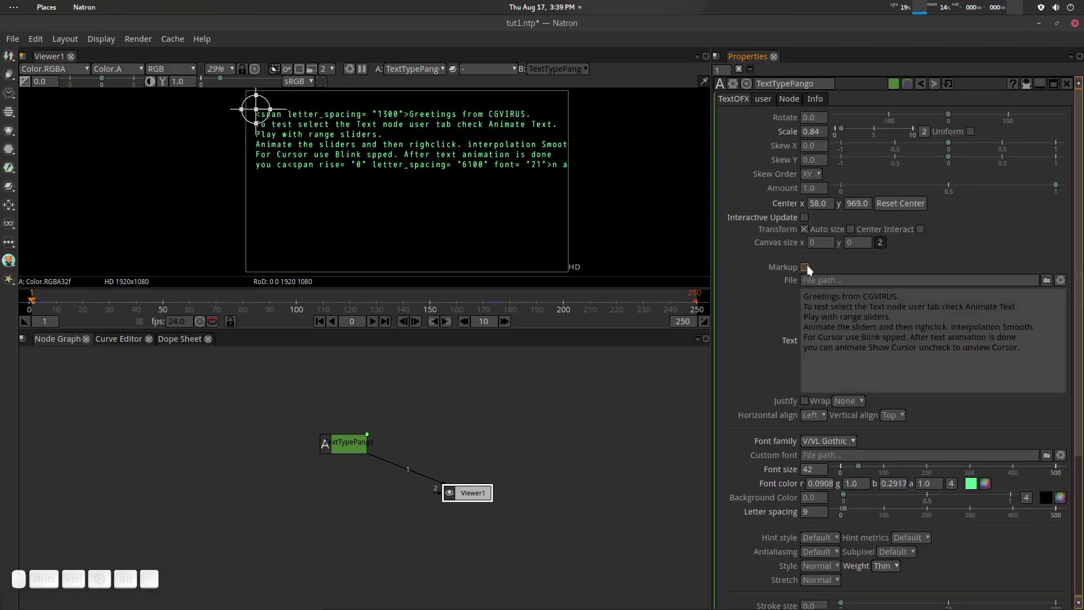
left_click(811, 269)
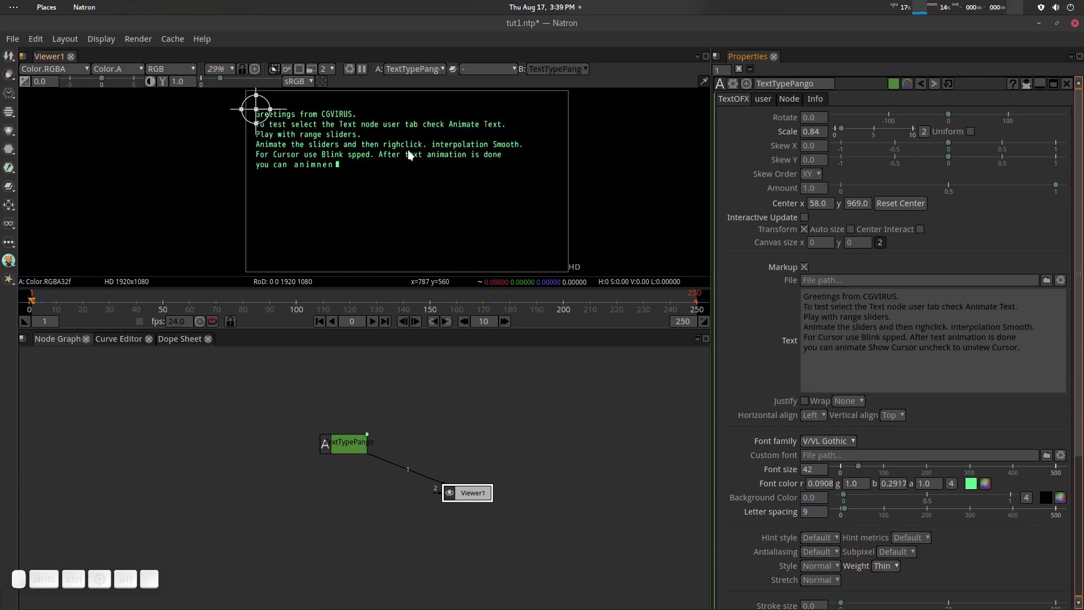
left_click(771, 106)
left_click(735, 104)
left_click(497, 250)
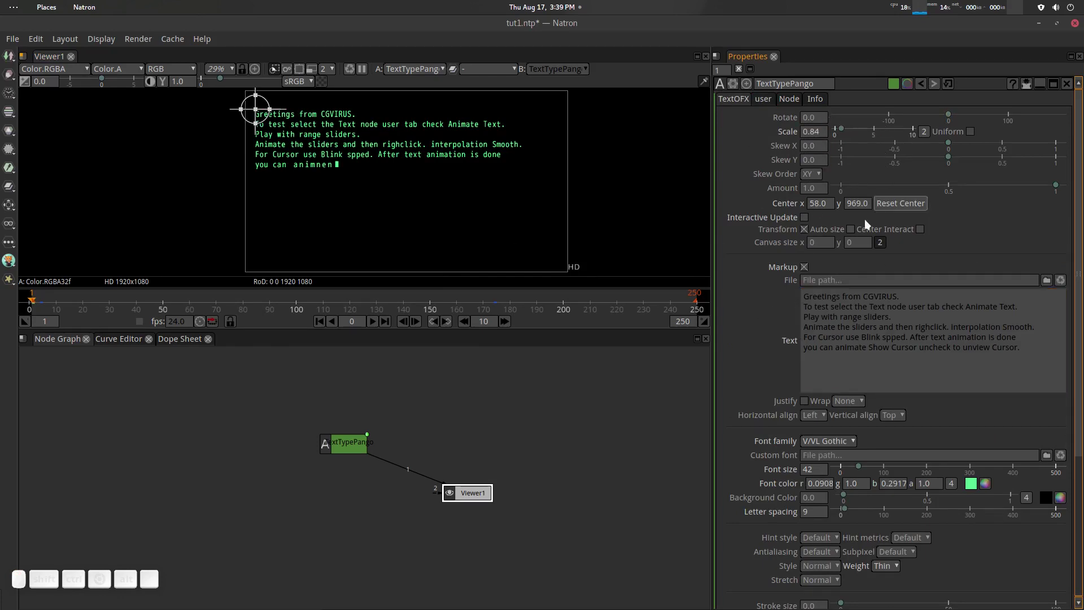
Step: Set the animated text's Letter Spacing to 11 on the user tab
scroll("down", 3)
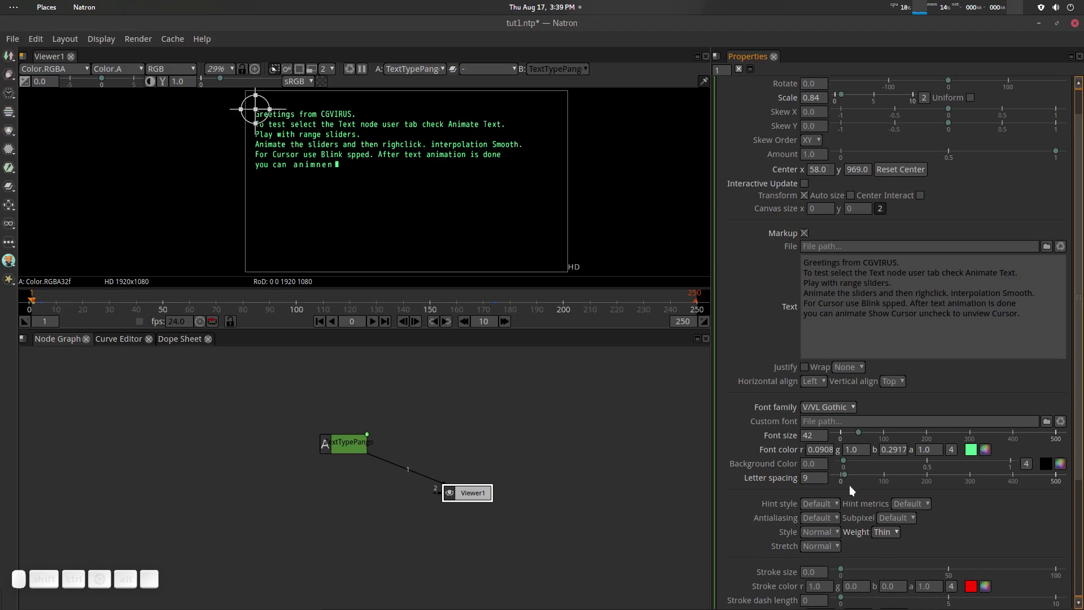
left_click_drag(851, 478, 856, 489)
scroll("up", 3)
middle_click(784, 104)
left_click(771, 107)
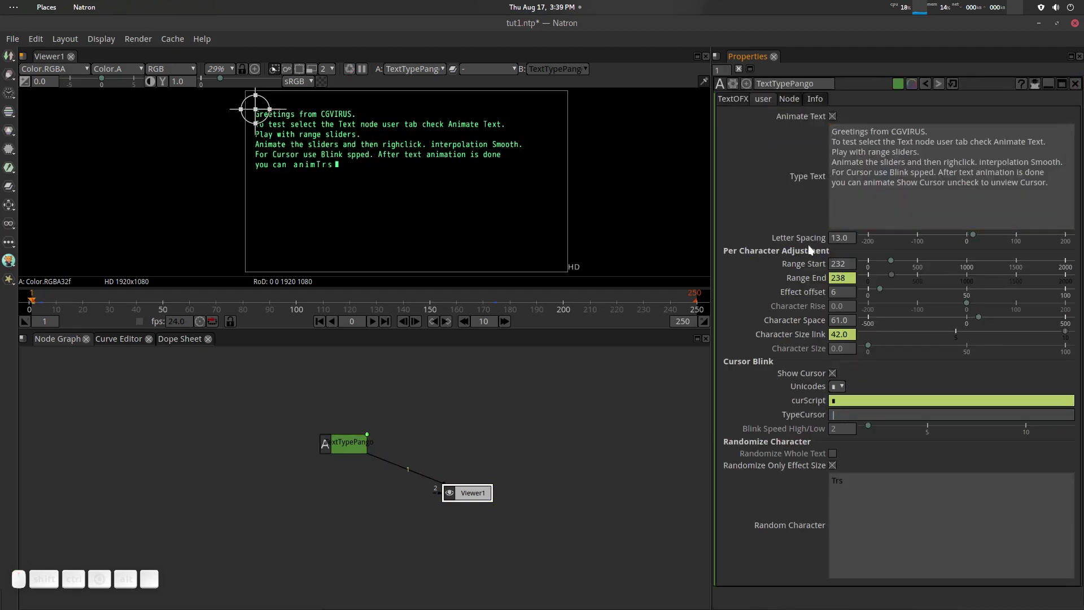
left_click_drag(973, 239, 914, 318)
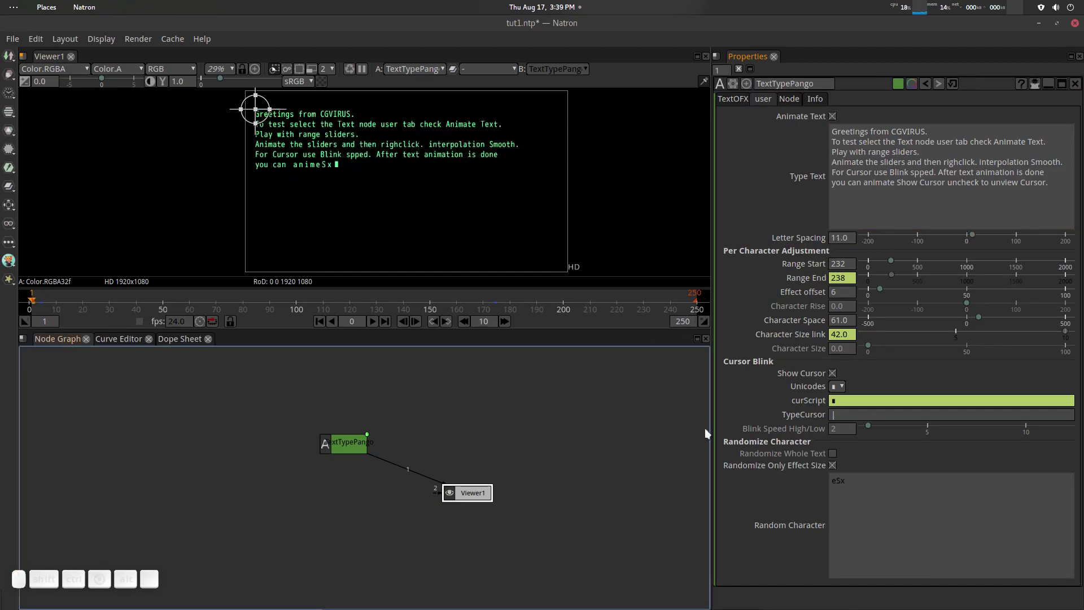
Step: Check the TextOFX settings, then return to the animation settings
left_click(732, 104)
scroll("down", 3)
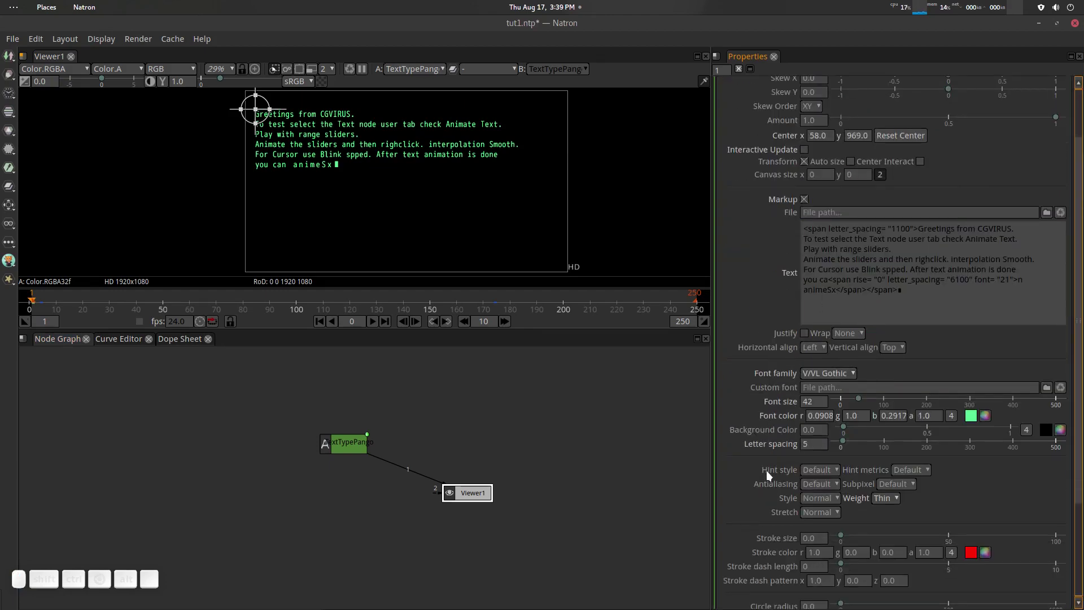
scroll("up", 3)
left_click(775, 99)
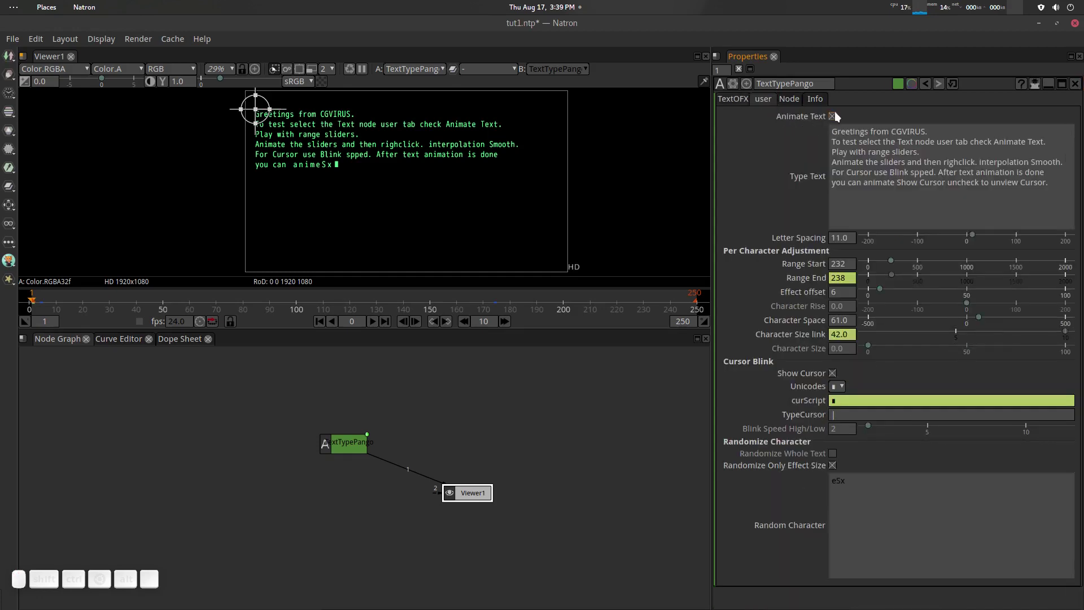
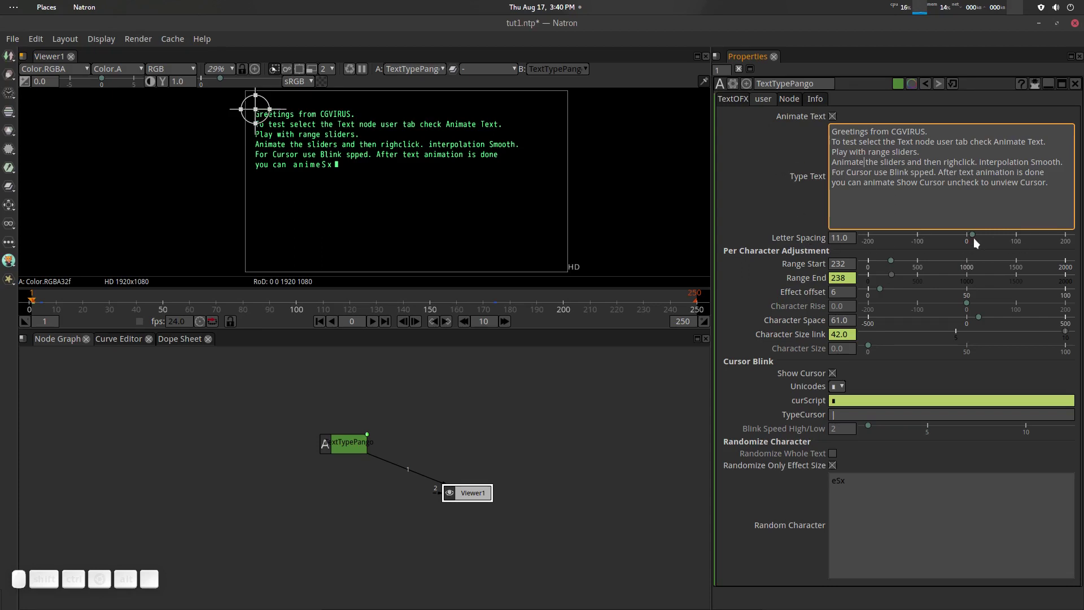
Step: Set animated Letter Spacing to 16 and uncheck Randomize Only Effect Size
left_click_drag(978, 239, 792, 261)
scroll("down", 3)
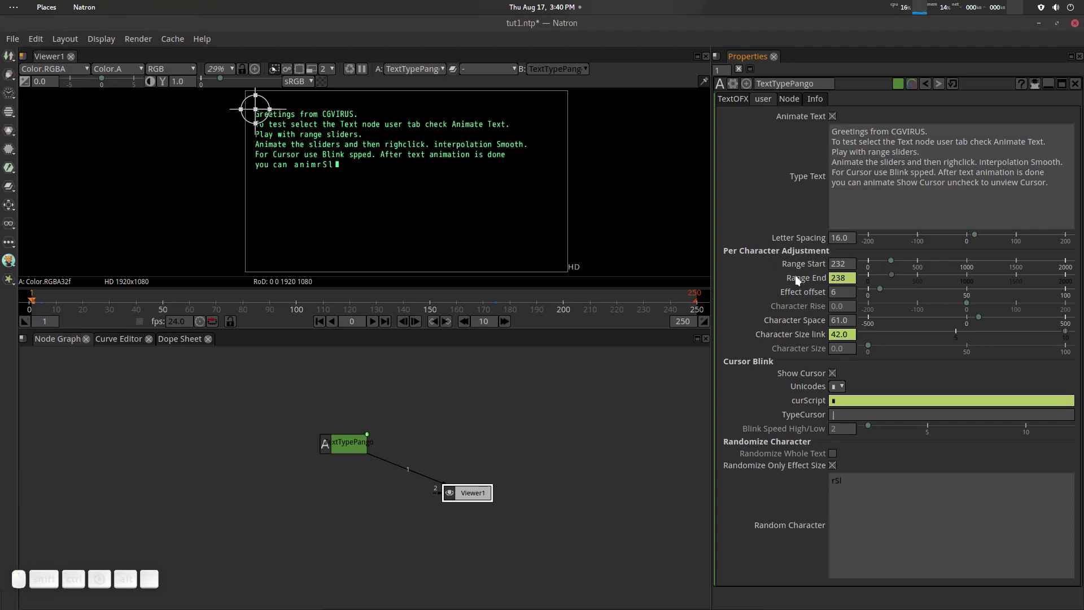
left_click_drag(893, 263, 861, 442)
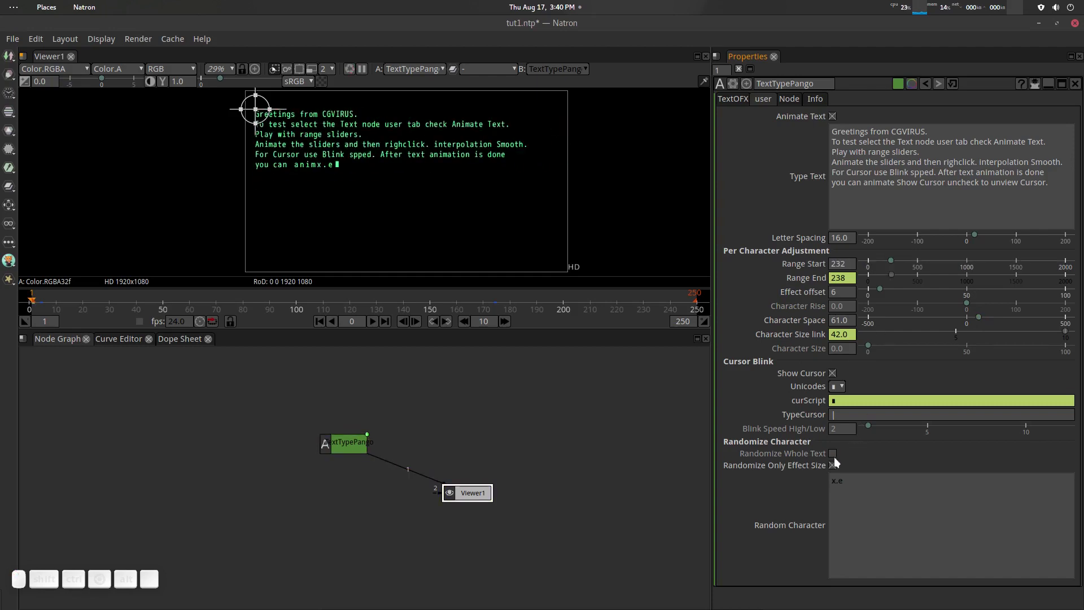
left_click(838, 466)
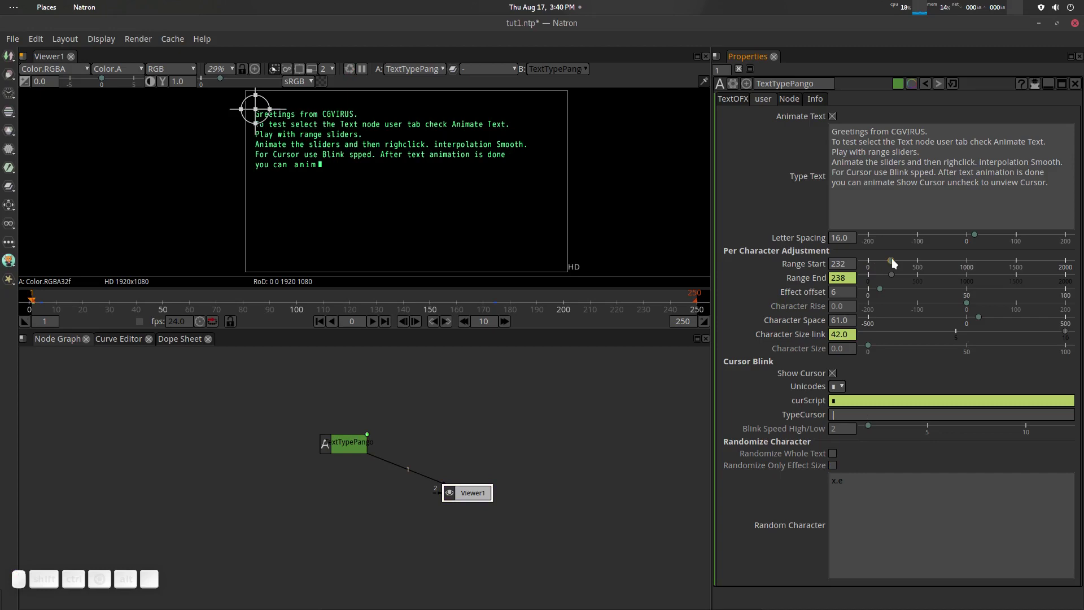
Step: Move the animated range to the first characters and clear the Random Character field
left_click_drag(896, 263, 893, 262)
left_click_drag(893, 262, 357, 182)
left_click(328, 184)
key("o")
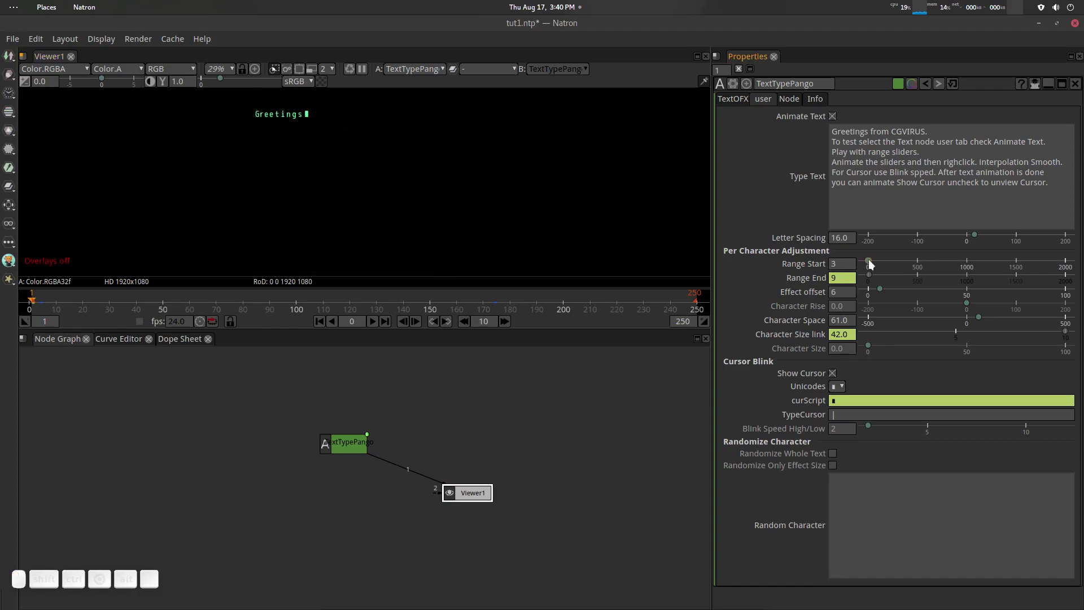
Step: Set Range Start and End to 0 at the timeline start and keyframe them
left_click_drag(872, 262, 694, 286)
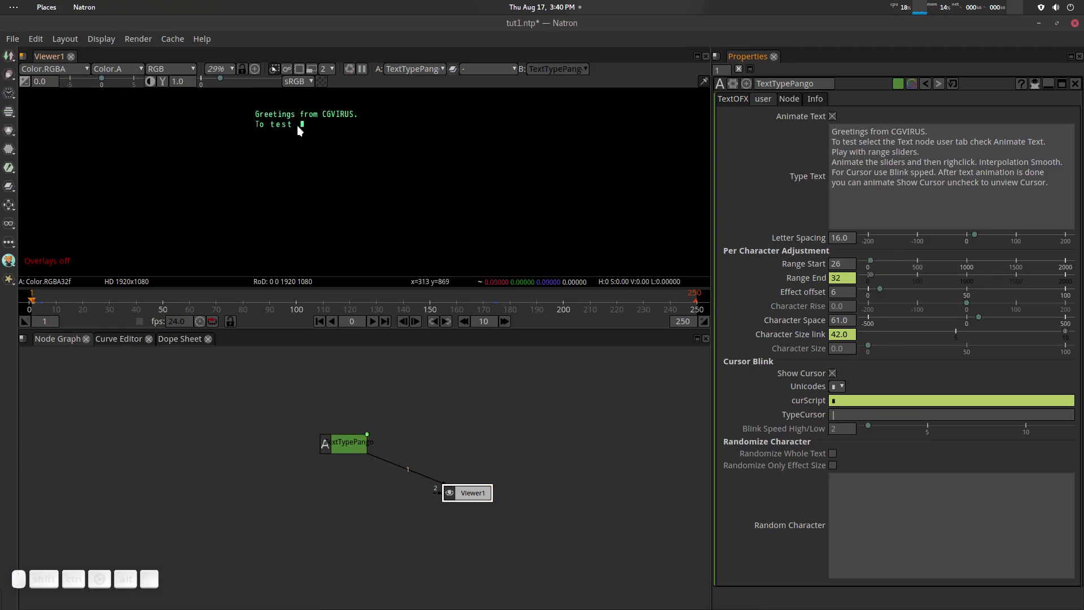
left_click(878, 263)
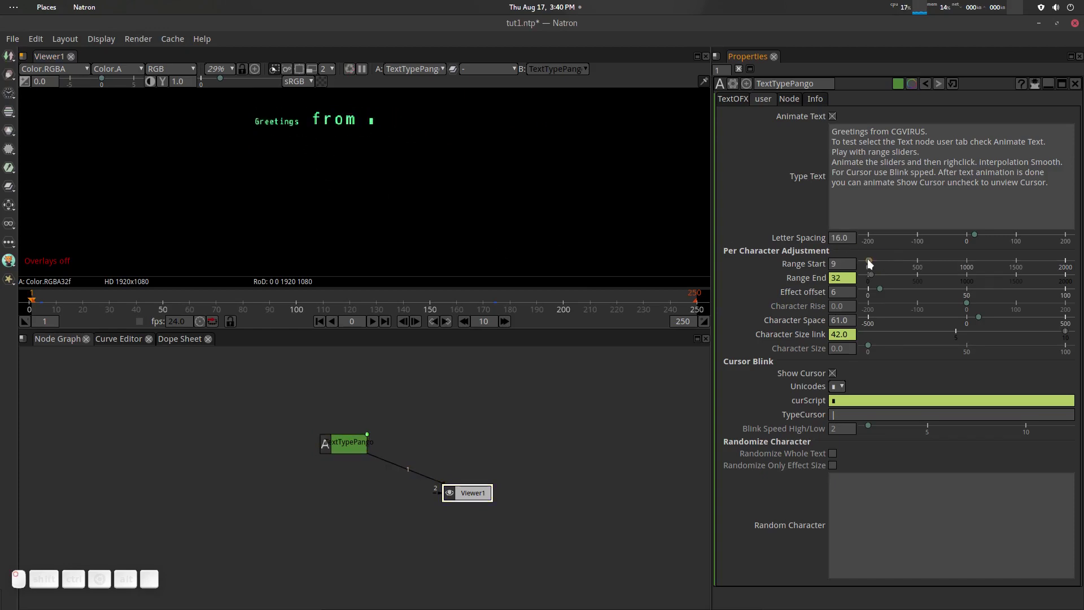
right_click(876, 263)
left_click_drag(105, 300, 697, 311)
left_click_drag(869, 264, 843, 266)
right_click(843, 265)
left_click(865, 278)
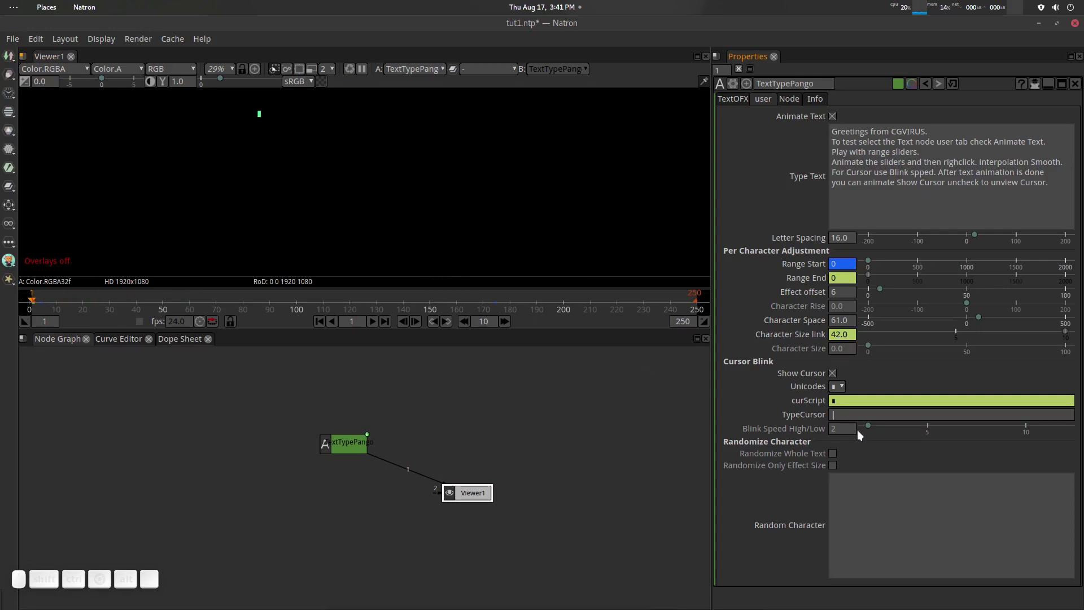
Step: Hide Show Cursor and keyframe the character range past the text's end at frame 247
left_click(836, 375)
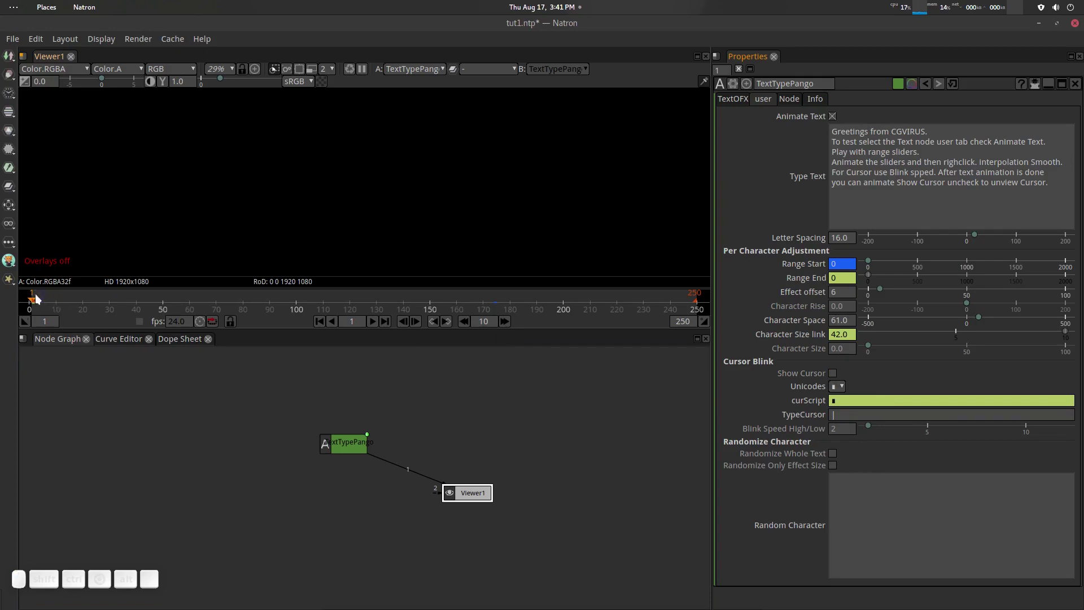
left_click_drag(36, 298, 869, 283)
left_click_drag(869, 263, 864, 301)
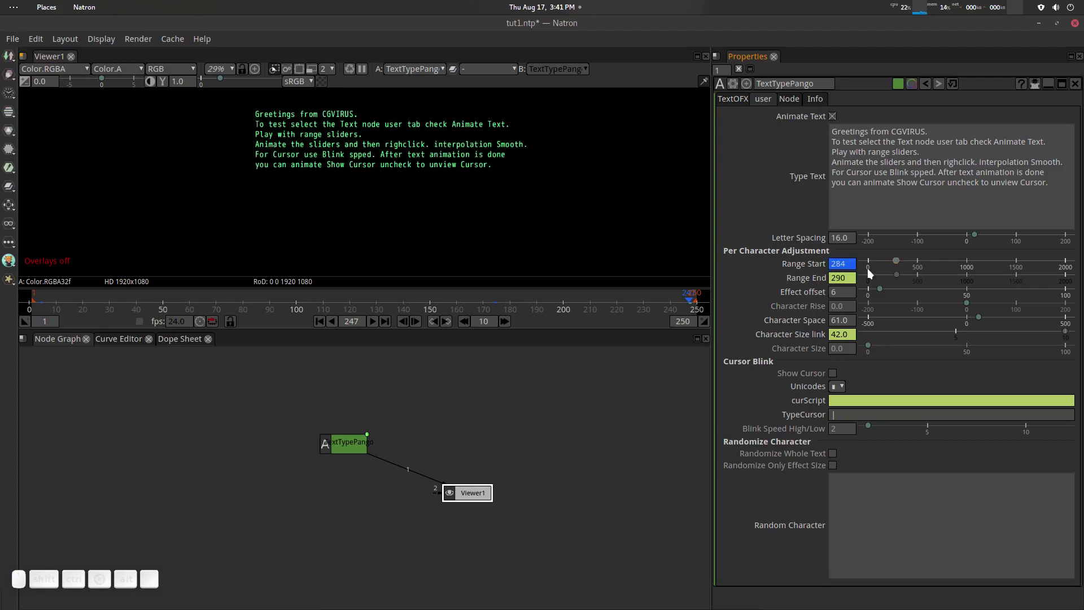
left_click(903, 262)
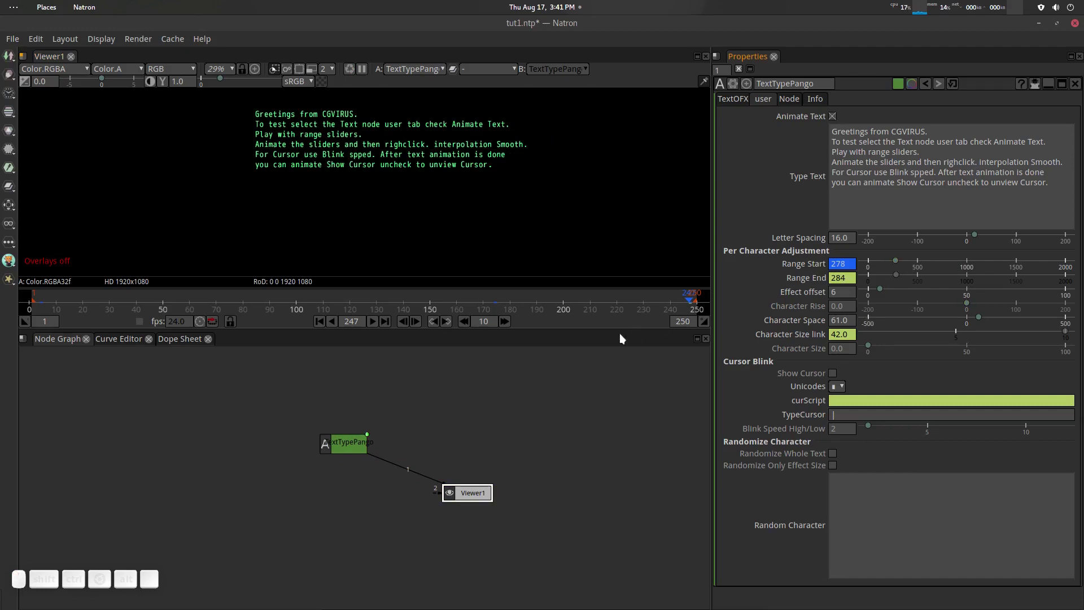
Step: Scrub to frame 193 and preview the typing animation across frames
left_click_drag(690, 303, 552, 308)
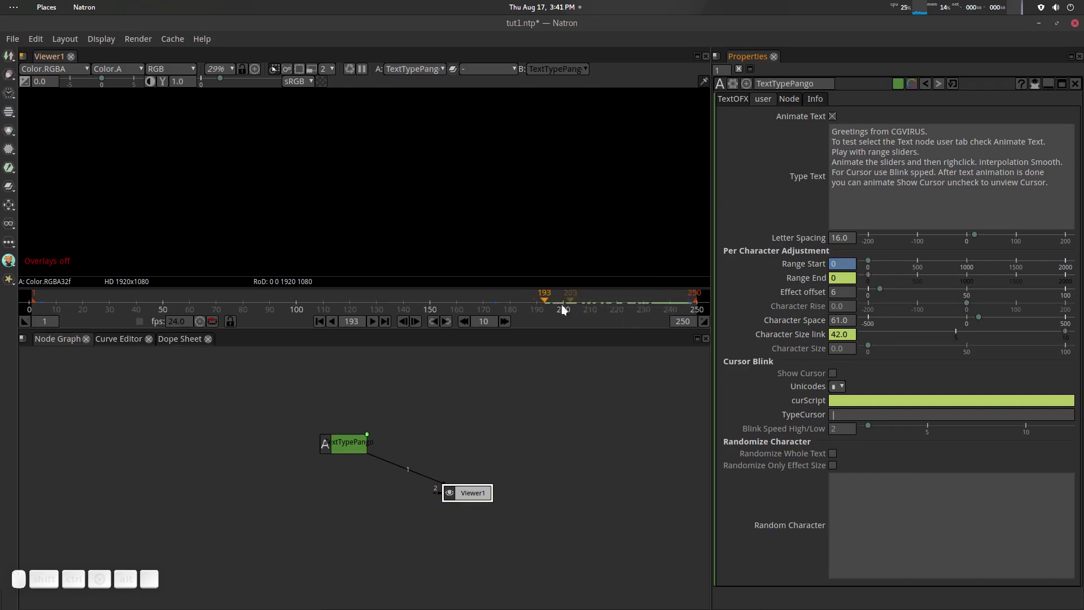
left_click_drag(842, 266, 973, 336)
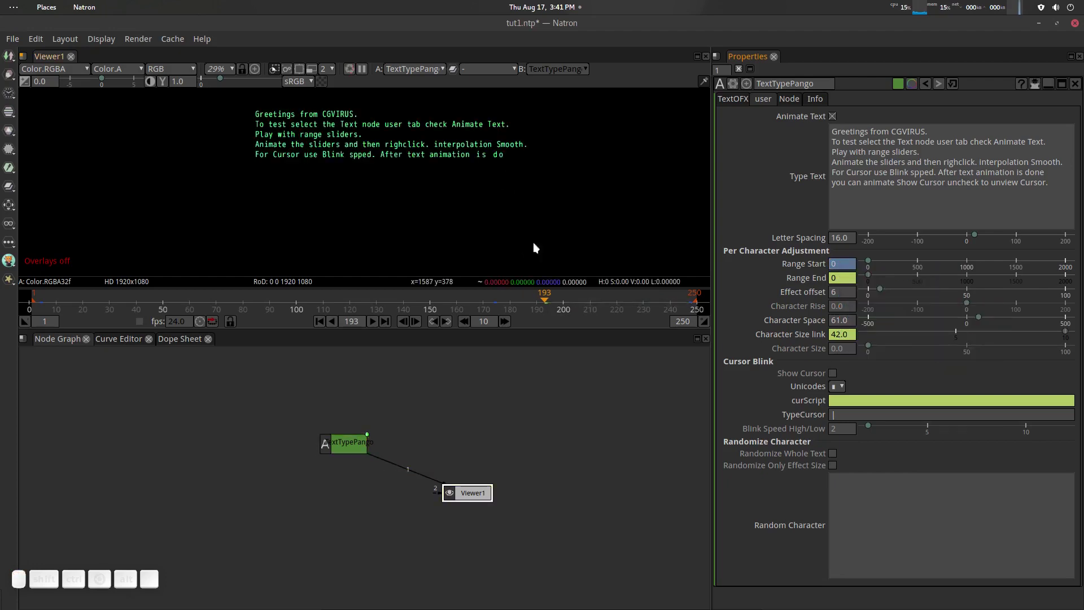
left_click_drag(549, 300, 249, 315)
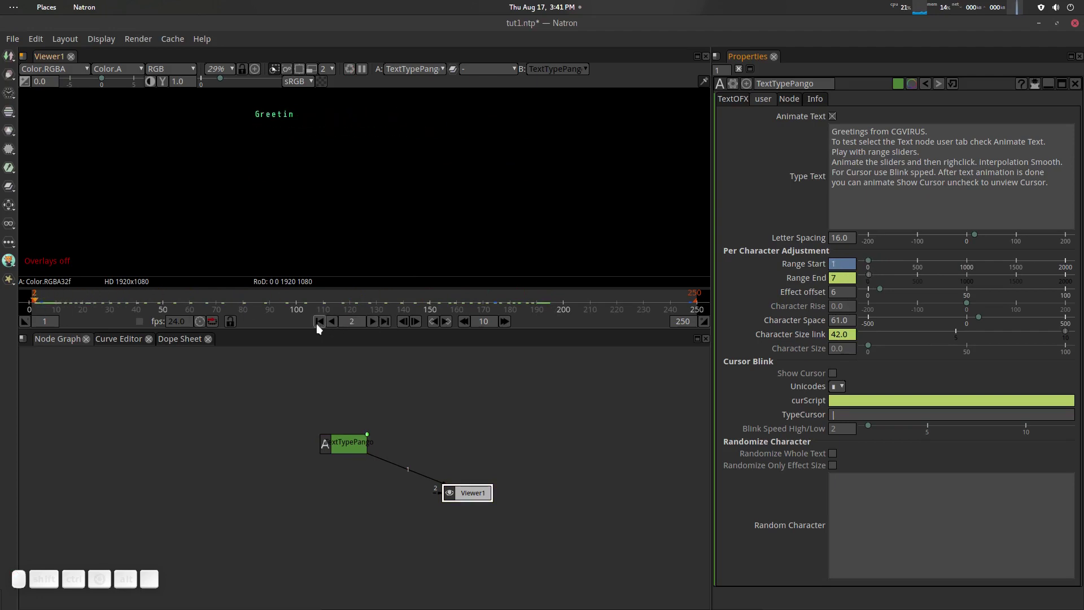
left_click(318, 327)
left_click(377, 322)
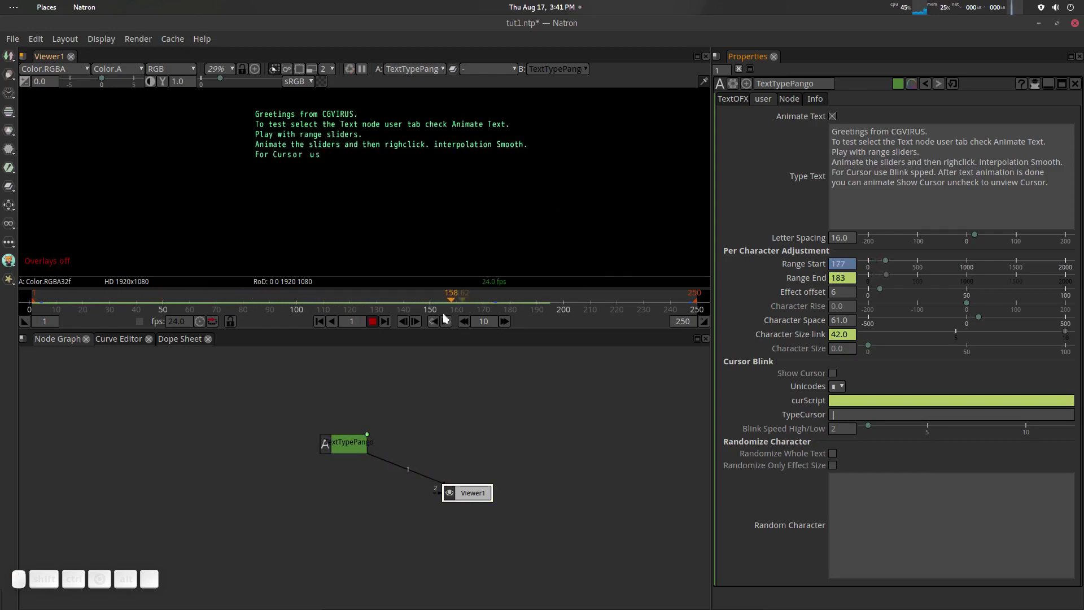
left_click(374, 324)
left_click_drag(498, 299, 847, 255)
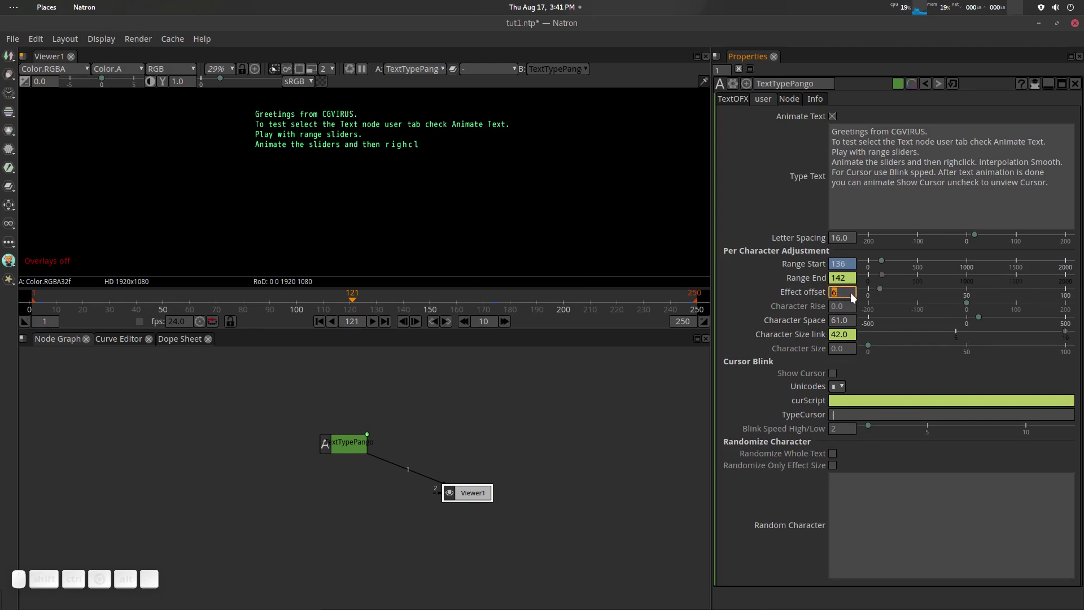
left_click_drag(882, 291, 787, 323)
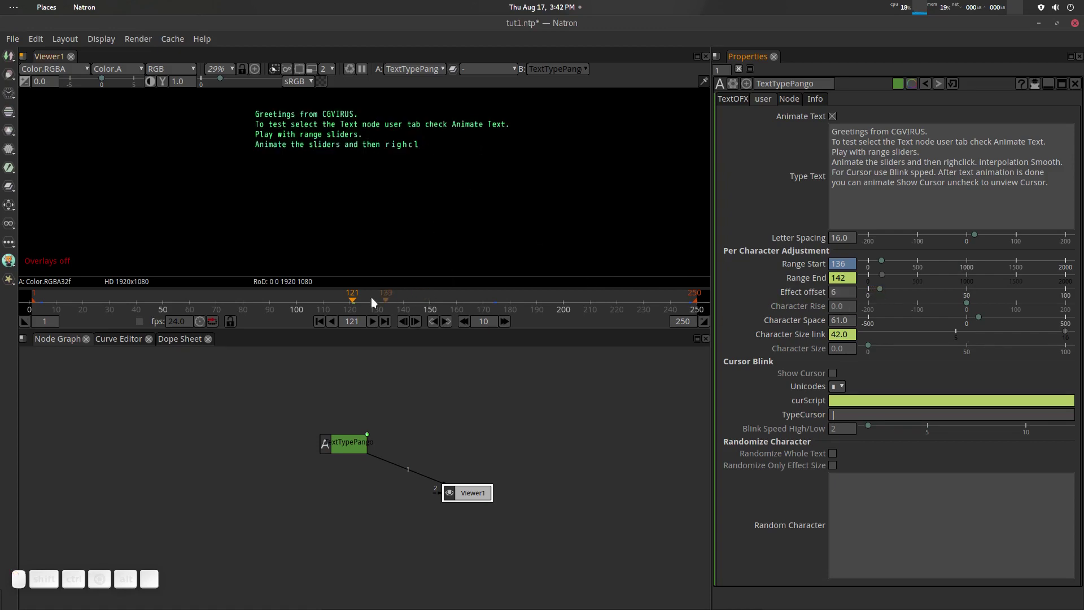
left_click_drag(358, 301, 455, 309)
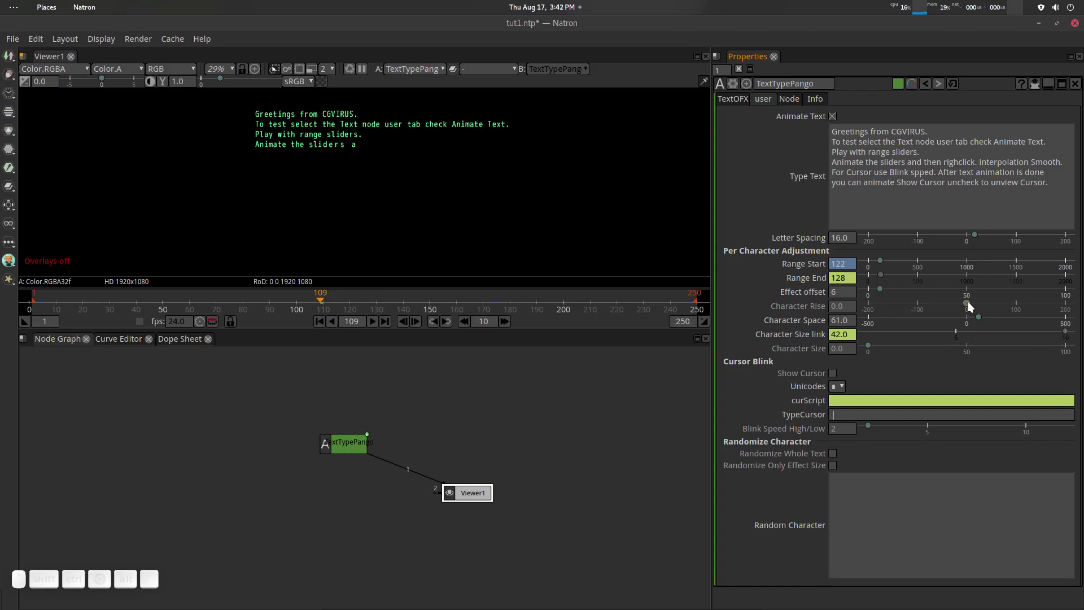
left_click_drag(970, 307, 866, 348)
left_click_drag(992, 306, 776, 364)
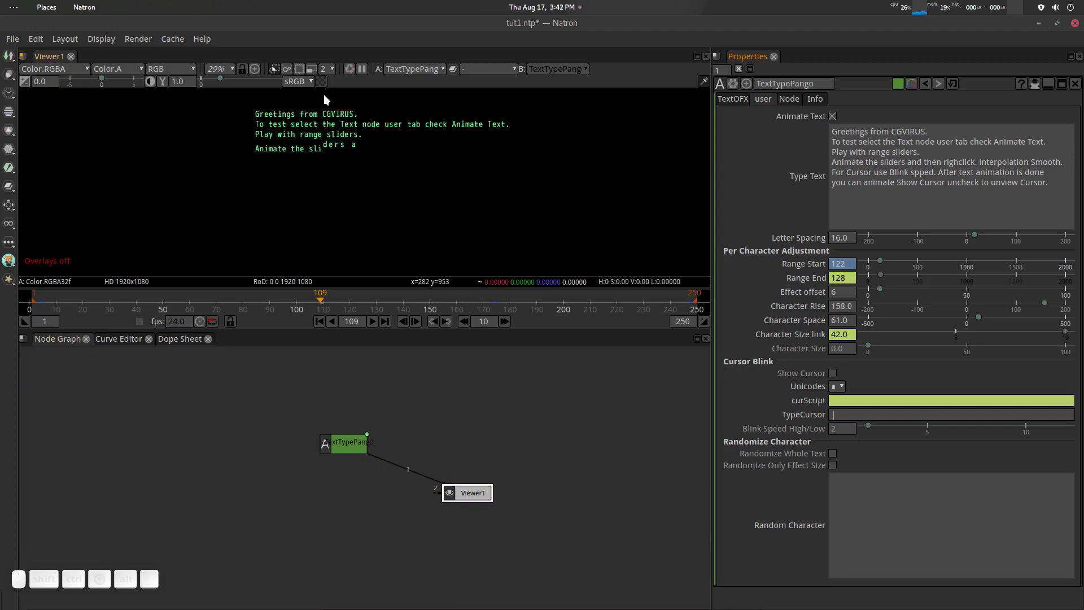
left_click(321, 321)
left_click(371, 322)
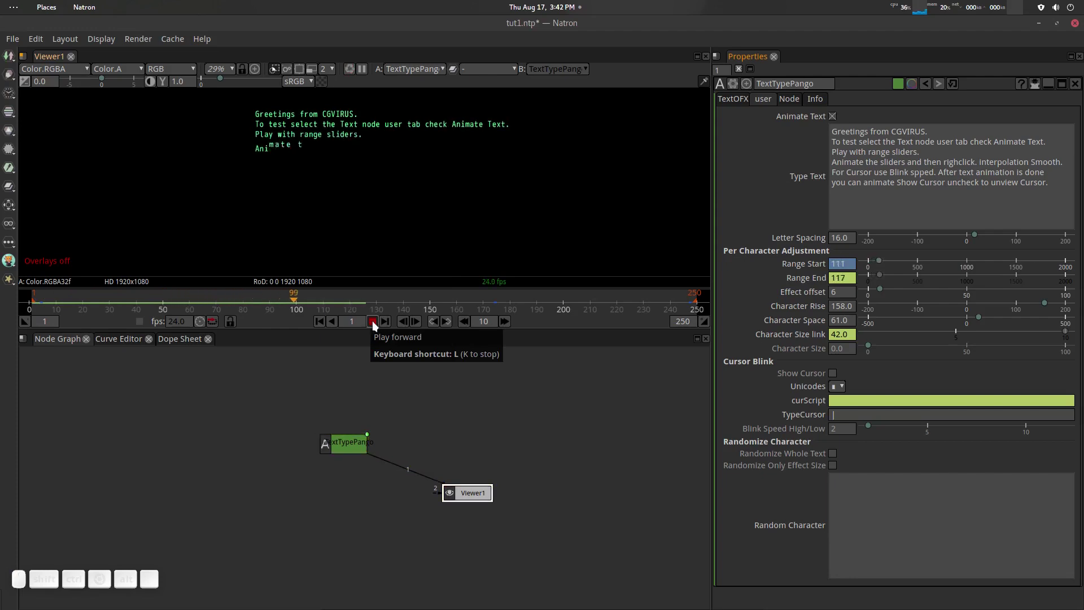
left_click(375, 324)
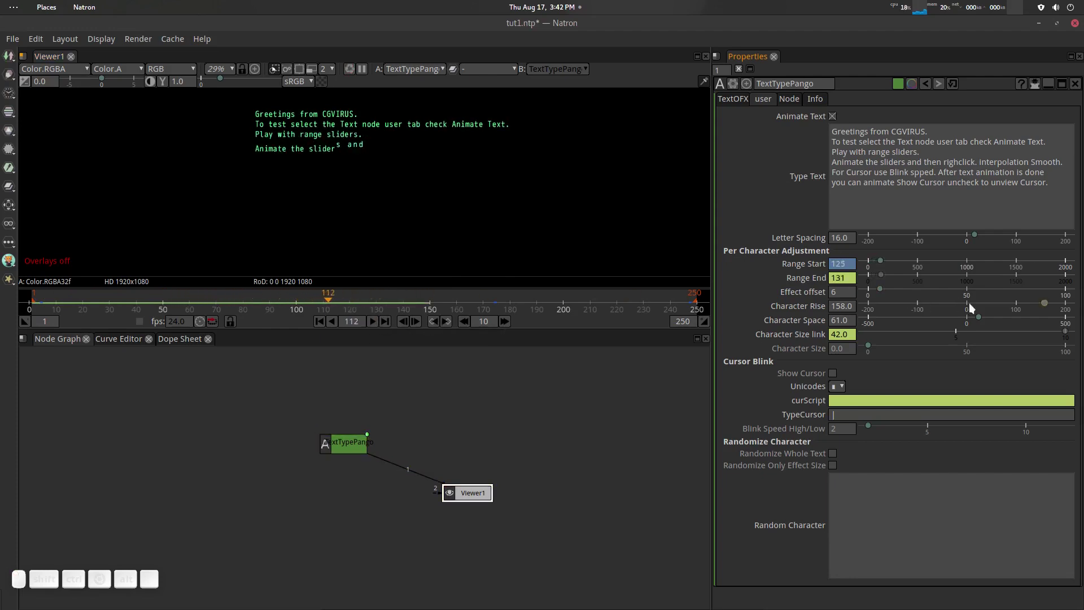
left_click_drag(1046, 303, 882, 312)
left_click(850, 311)
key("0")
key("Return")
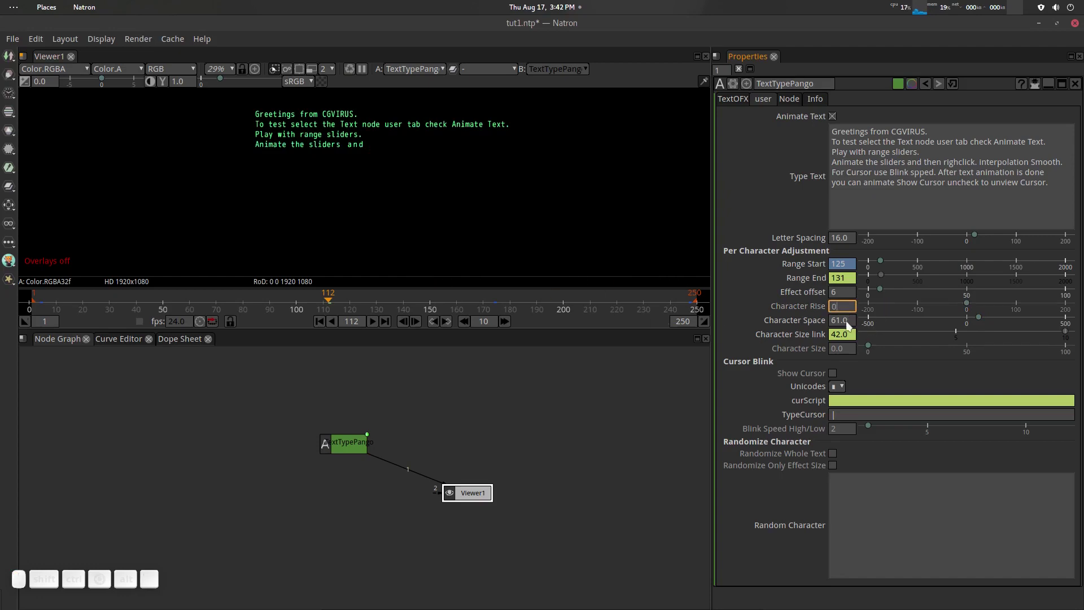
Step: Tighten the Character Space value and play from the first frame to preview the spacing
left_click_drag(332, 301, 755, 325)
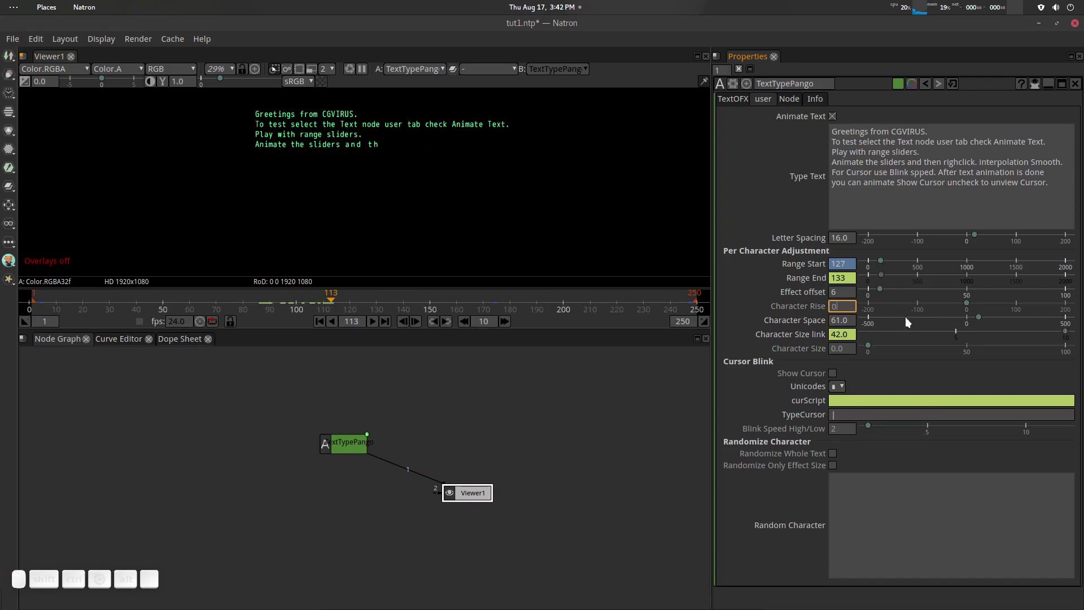
left_click_drag(985, 319, 902, 361)
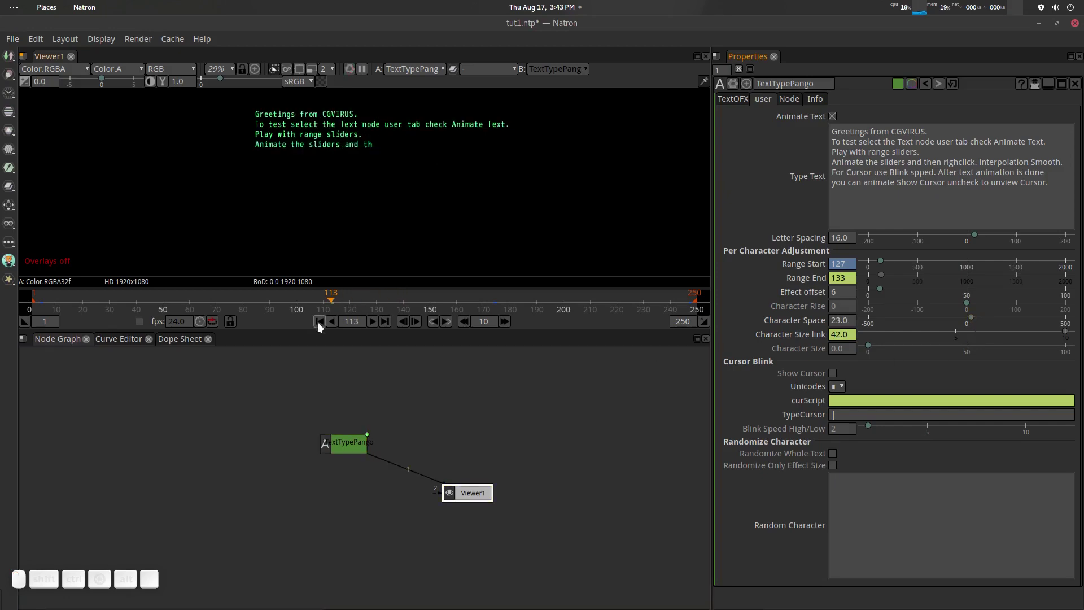
left_click_drag(969, 319, 969, 320)
left_click_drag(970, 323, 471, 349)
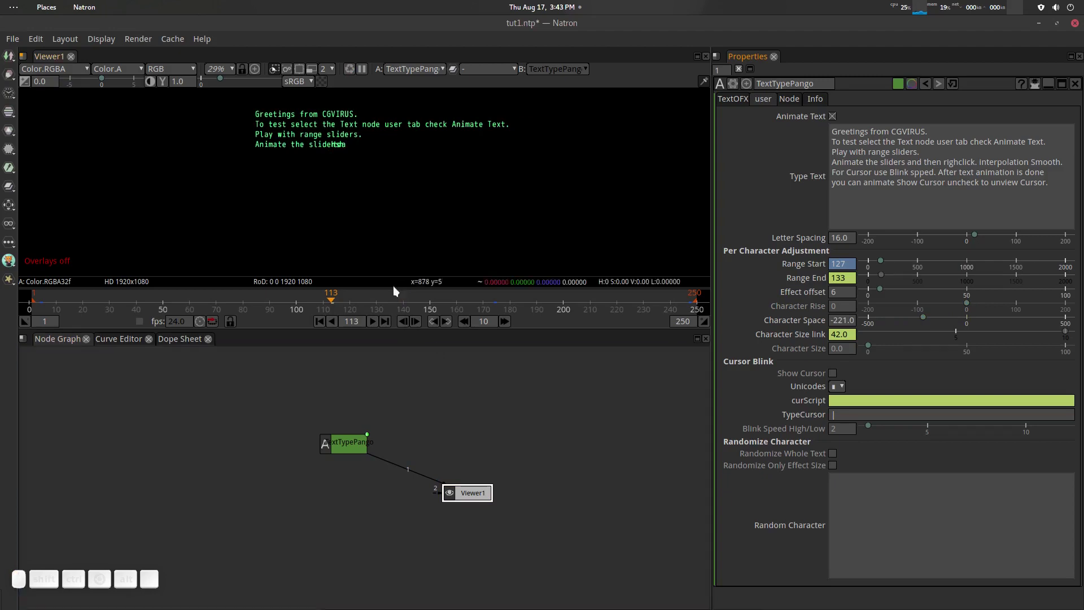
left_click(325, 324)
left_click(376, 324)
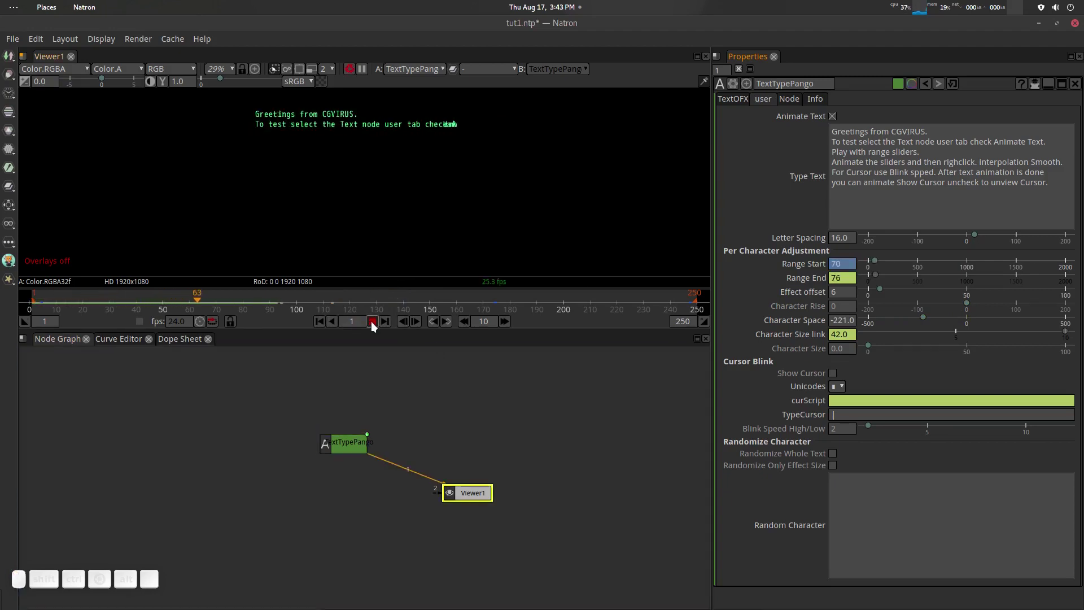
left_click(375, 326)
Step: Set Character Space to 46 and replay the animation to check the result
left_click_drag(925, 319, 500, 323)
left_click(324, 325)
left_click(377, 323)
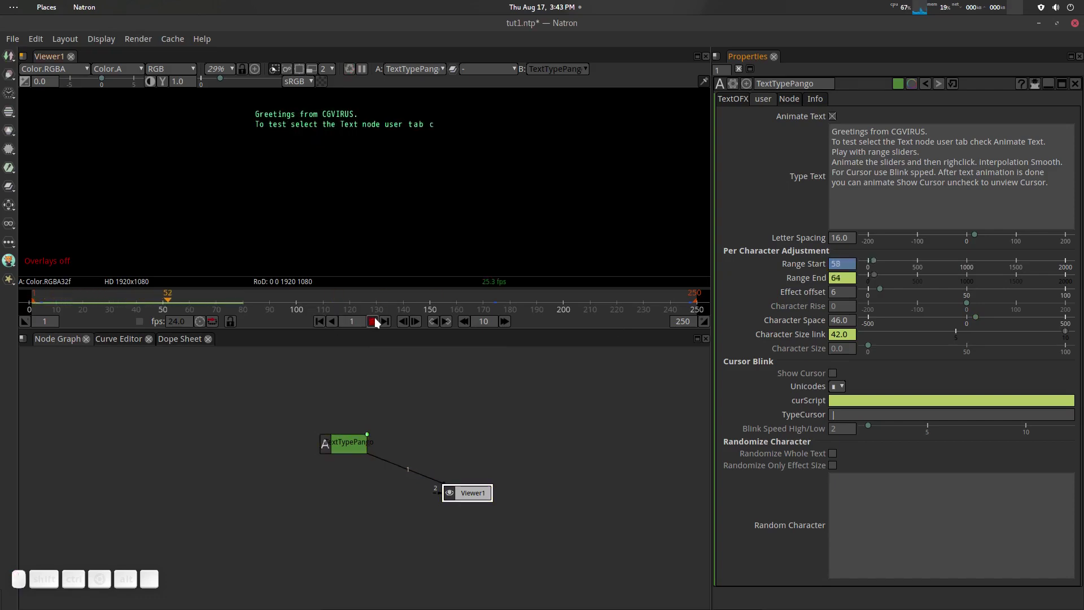
left_click(376, 323)
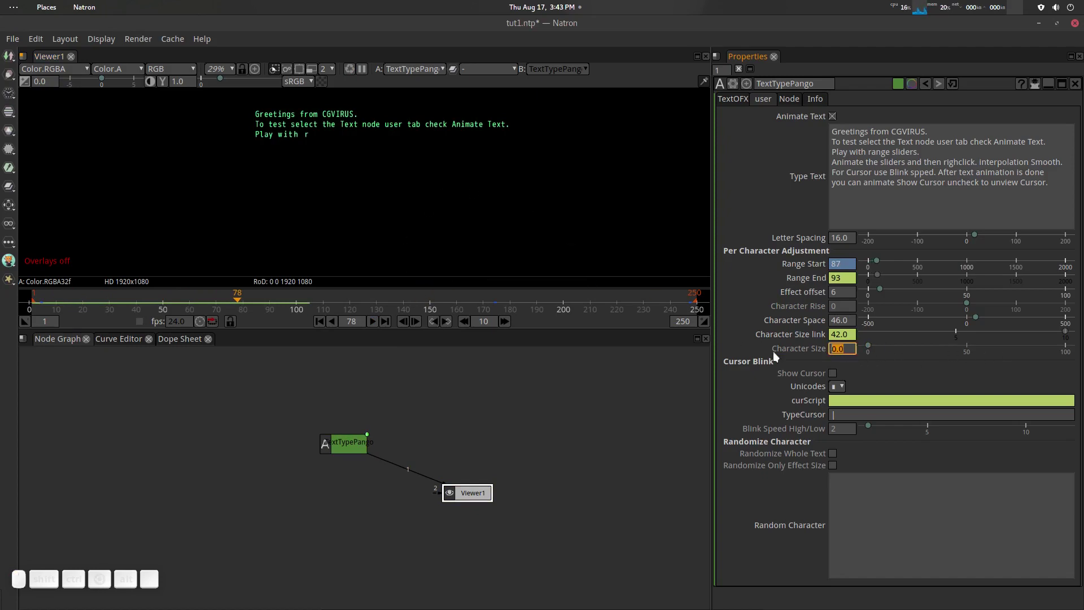
Step: Give the typed characters a Character Size boost, preview it, and settle on about 3.6
left_click_drag(253, 306, 517, 320)
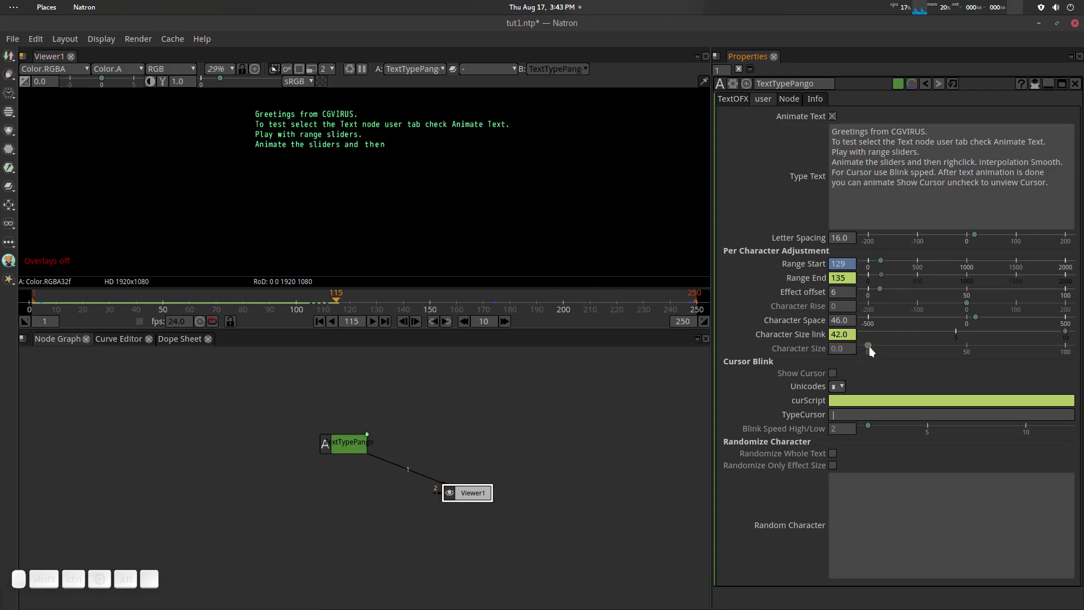
left_click_drag(875, 349, 908, 346)
left_click_drag(885, 347, 908, 347)
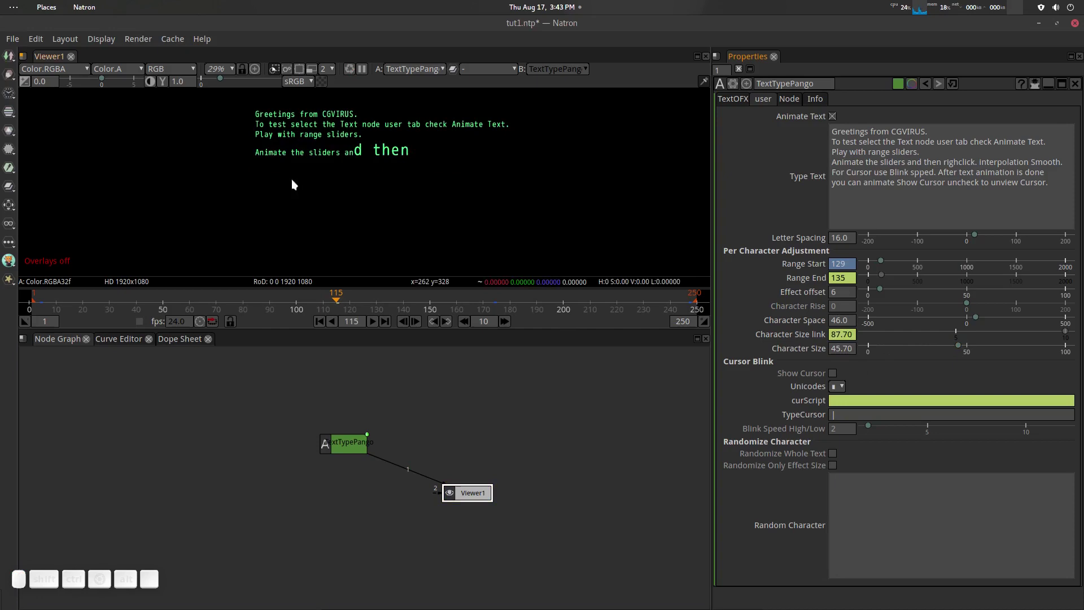
left_click(322, 327)
left_click(374, 326)
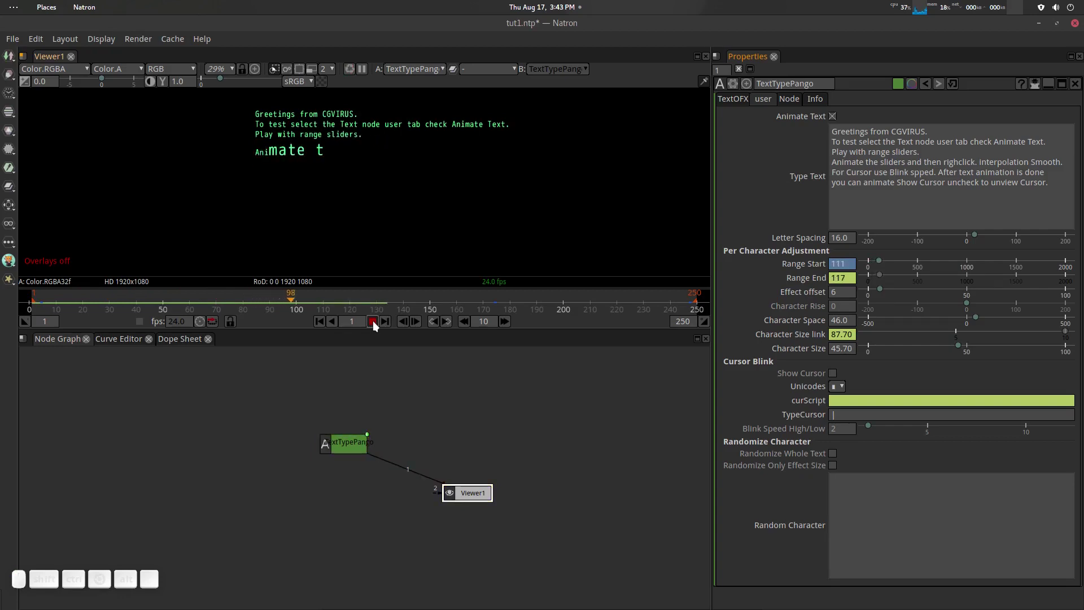
left_click(374, 327)
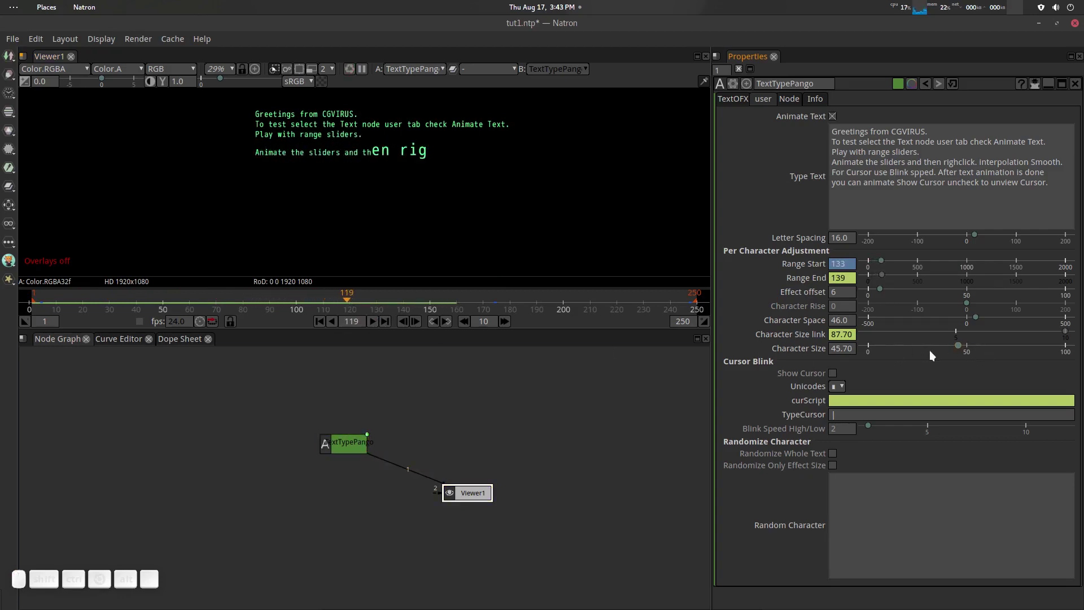
left_click_drag(956, 347, 767, 370)
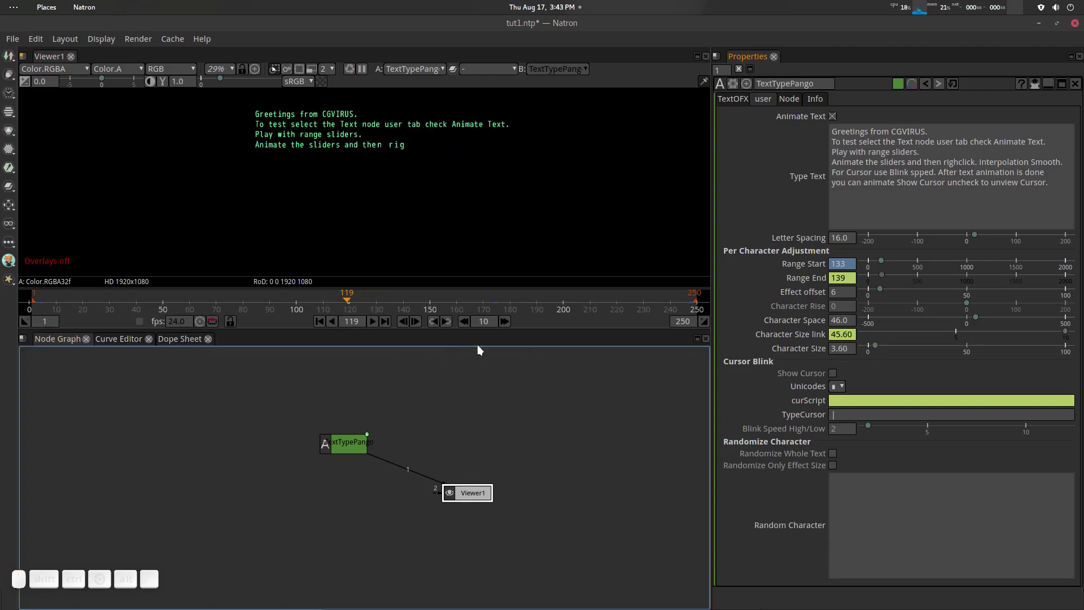
Step: Inspect the size link expression and set Character Size back to 0, removing the boost
left_click_drag(879, 353, 798, 332)
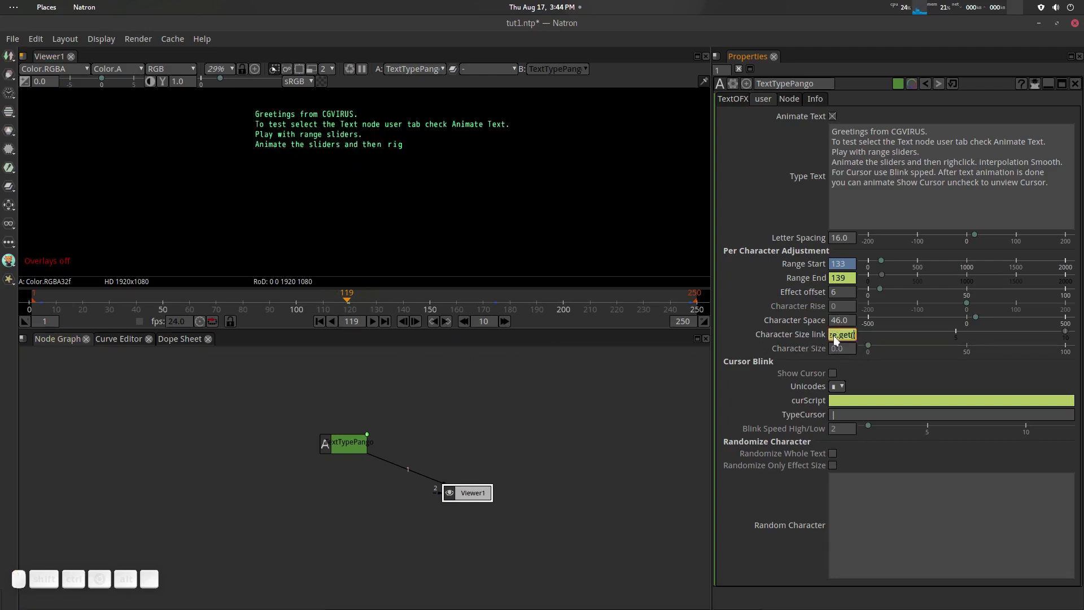
left_click(738, 102)
scroll("down", 3)
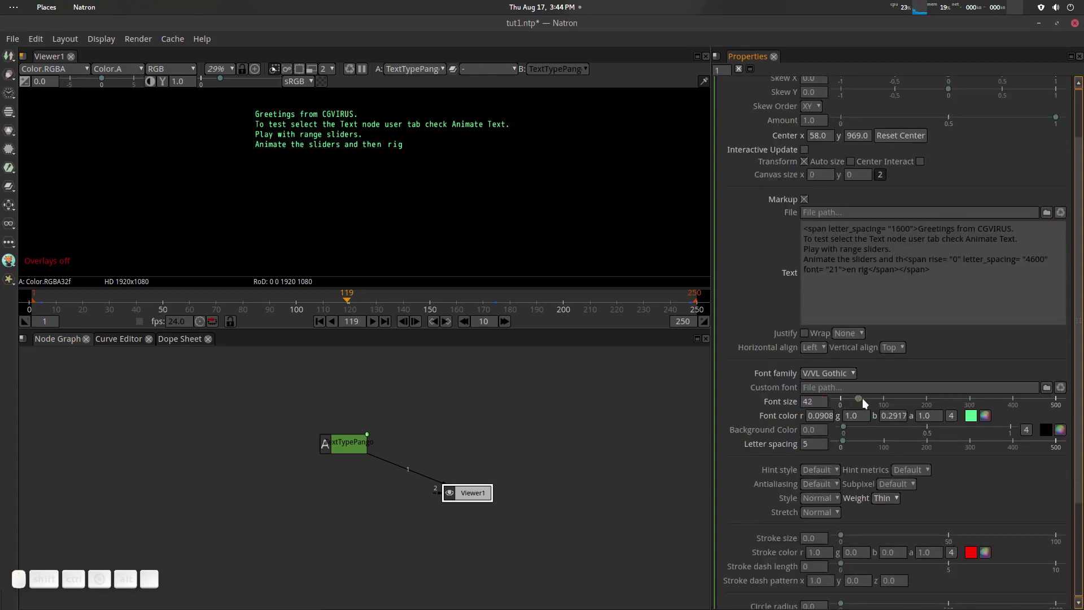
scroll("up", 3)
left_click(759, 107)
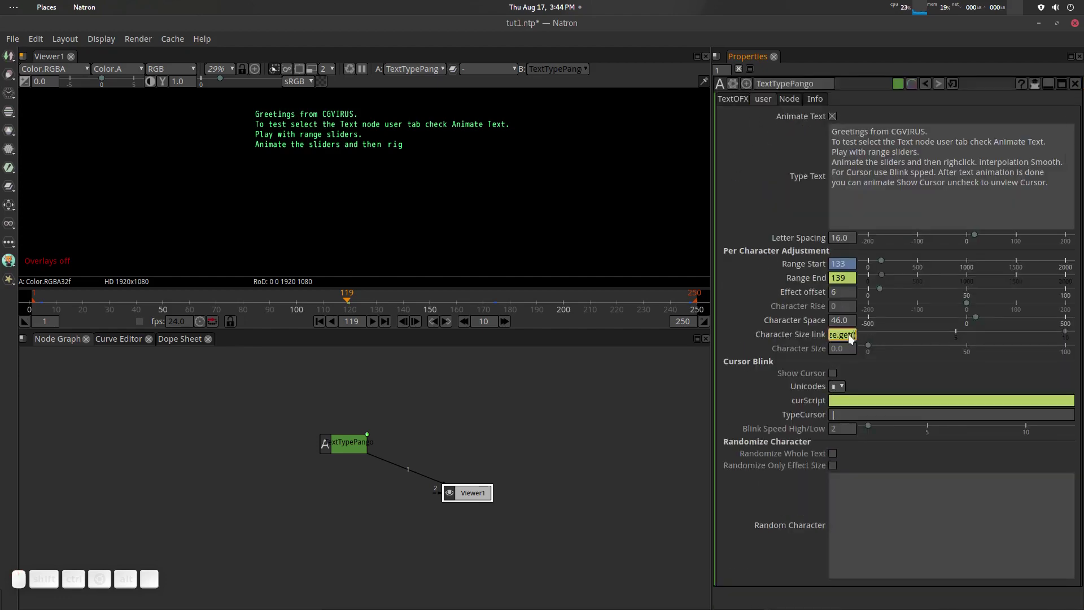
left_click_drag(876, 348, 715, 432)
Step: Enable Show Cursor under Cursor Blink and play through to frame 236 to preview it
scroll("down", 3)
scroll("down", 3)
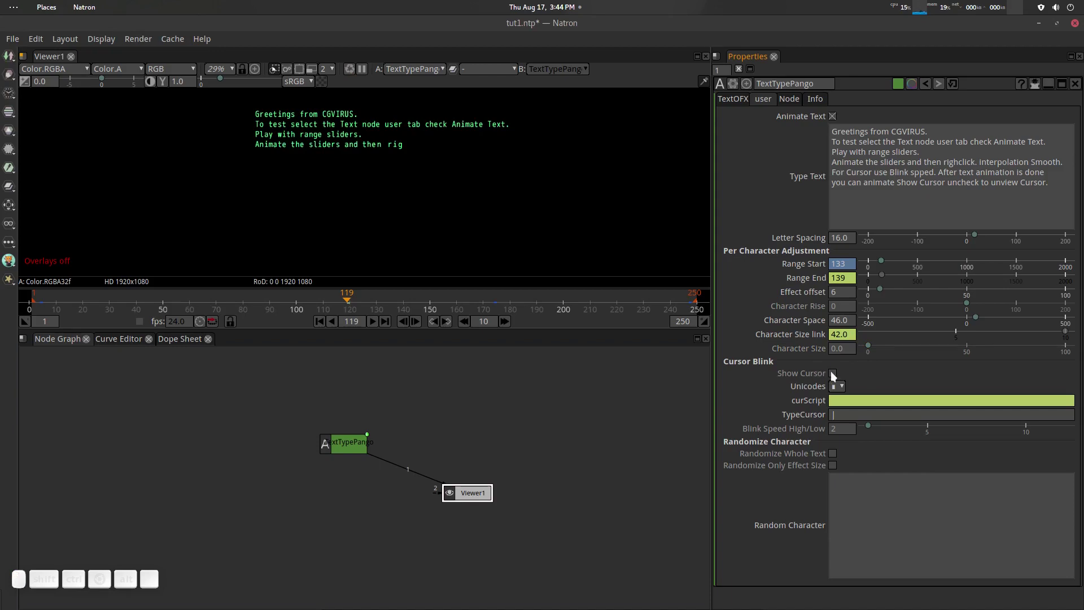
left_click(836, 378)
scroll("down", 3)
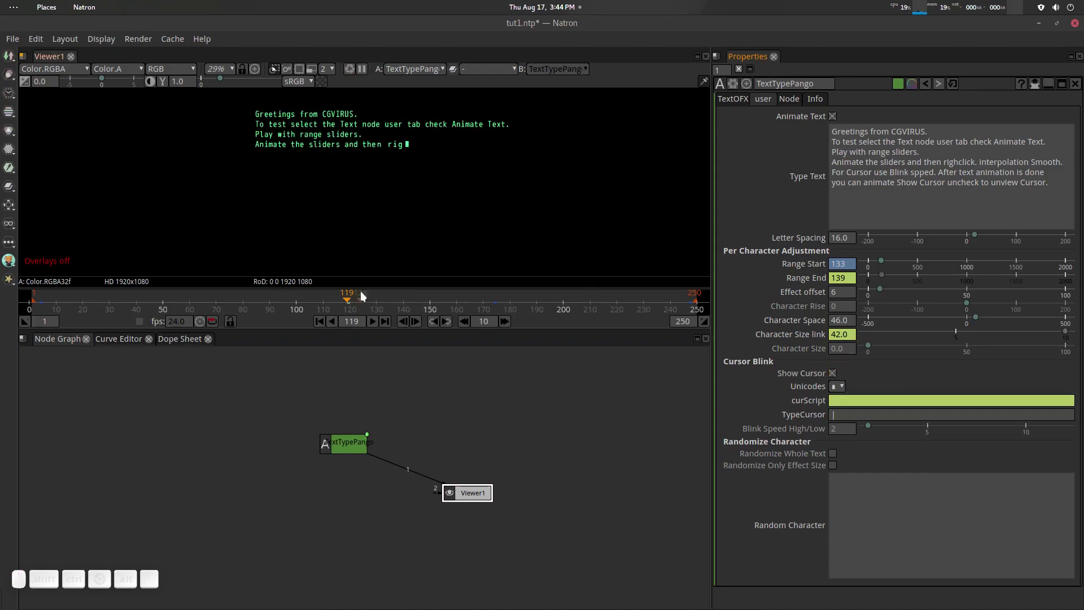
left_click_drag(348, 298, 327, 302)
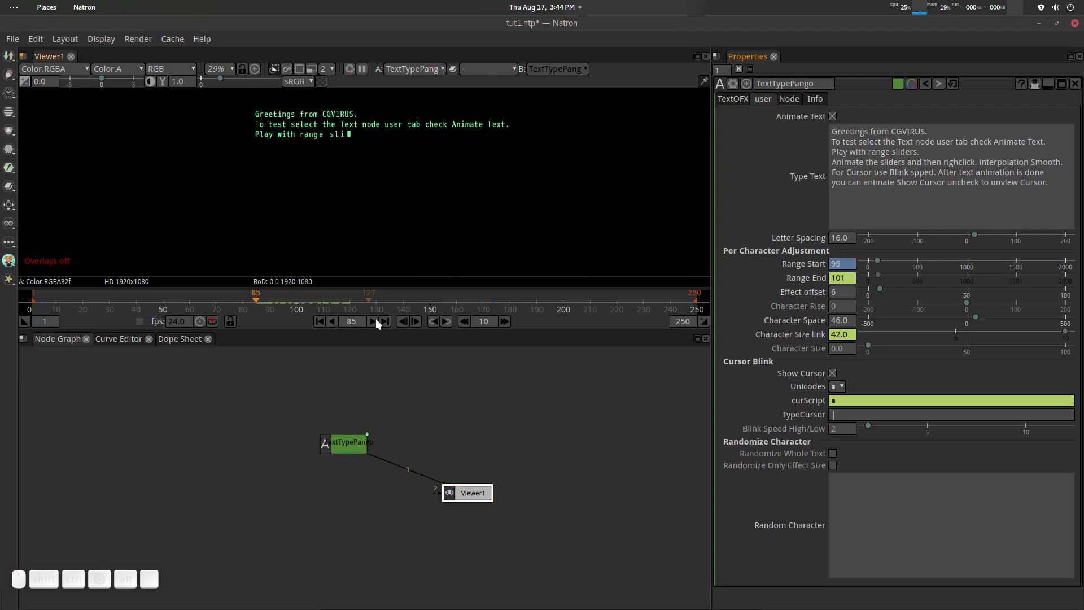
left_click(377, 323)
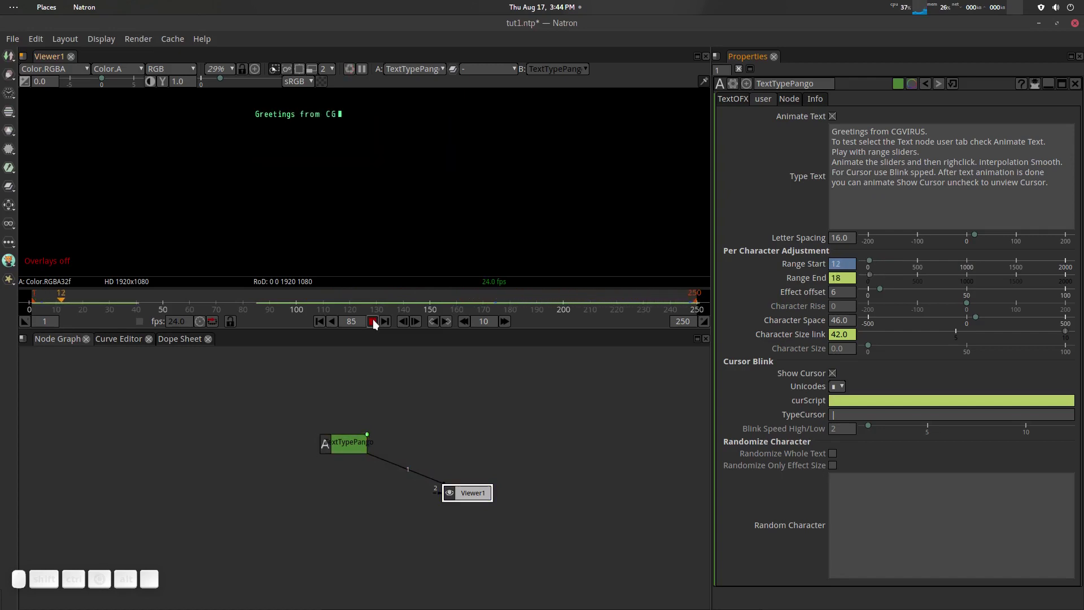
left_click(376, 323)
left_click_drag(467, 299, 703, 320)
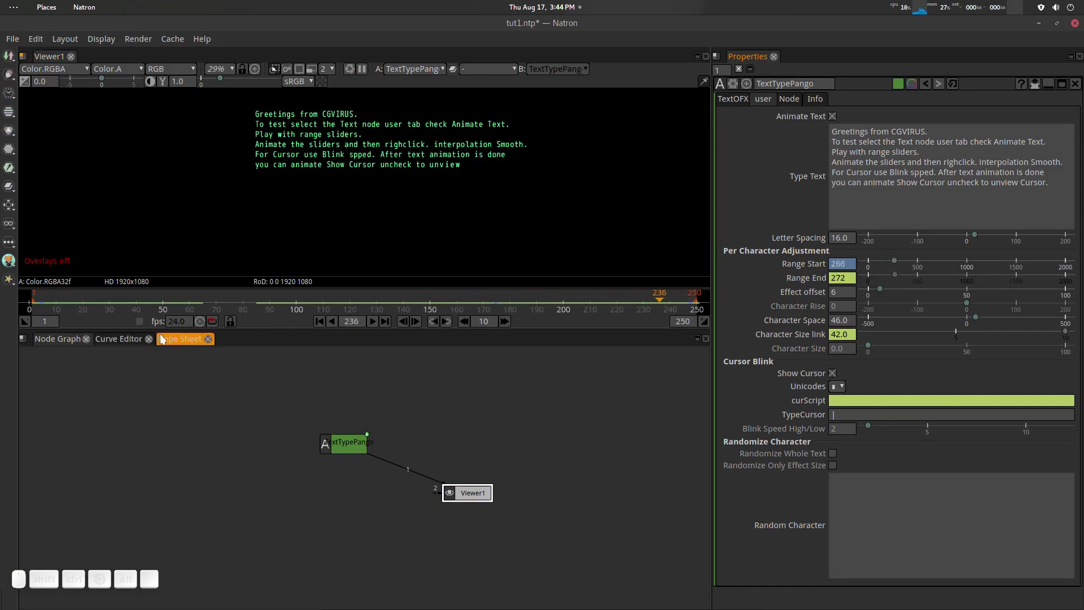
Step: In the Curve Editor raise the last Range Start keyframe to 278
left_click(138, 339)
left_click(71, 402)
left_click(83, 390)
left_click_drag(341, 452, 442, 428)
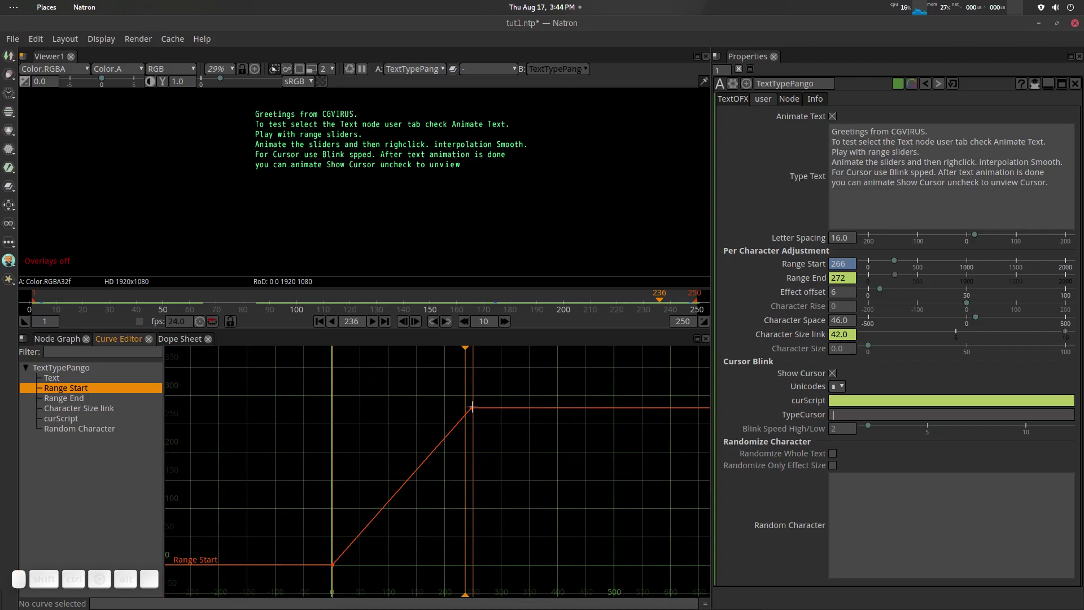
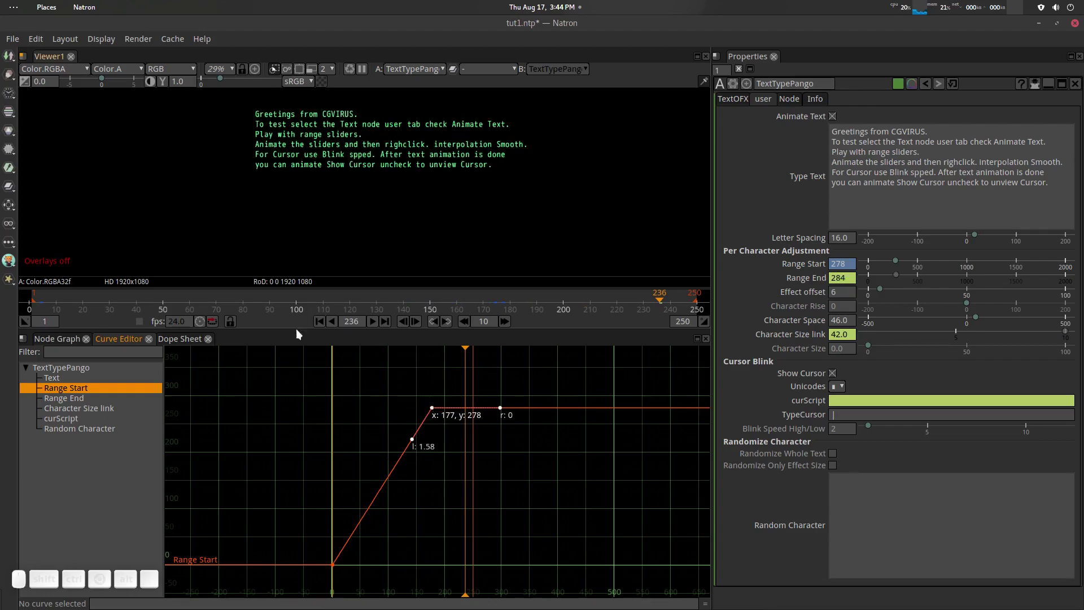
Step: Back in the Node Graph, play the typing animation and stop at frame 195 showing the full text
left_click(62, 341)
left_click_drag(598, 305, 324, 324)
left_click(374, 324)
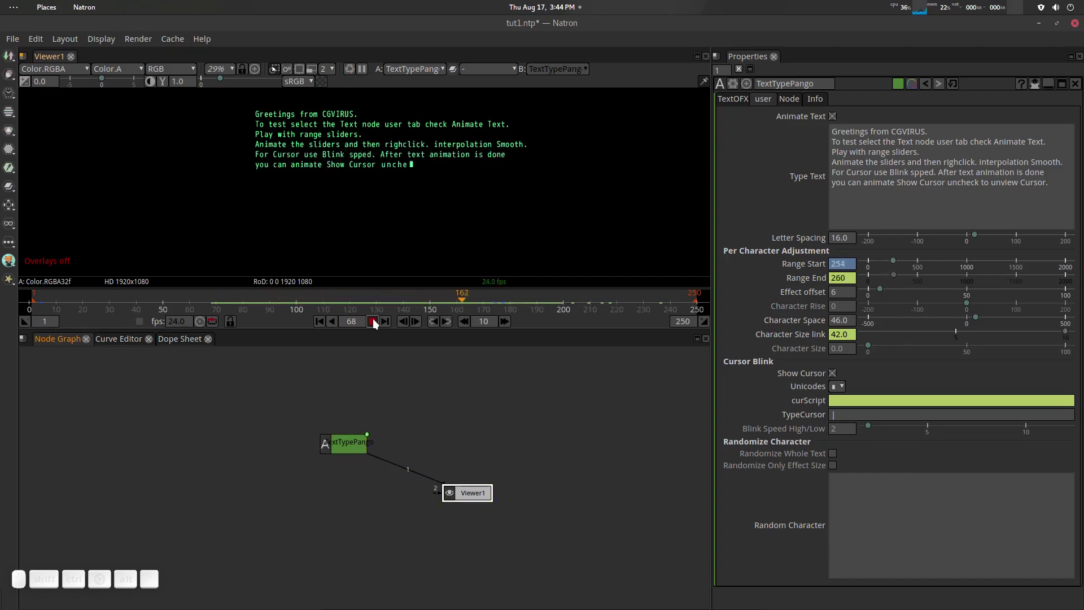
left_click(375, 324)
left_click_drag(594, 300, 509, 191)
left_click(545, 299)
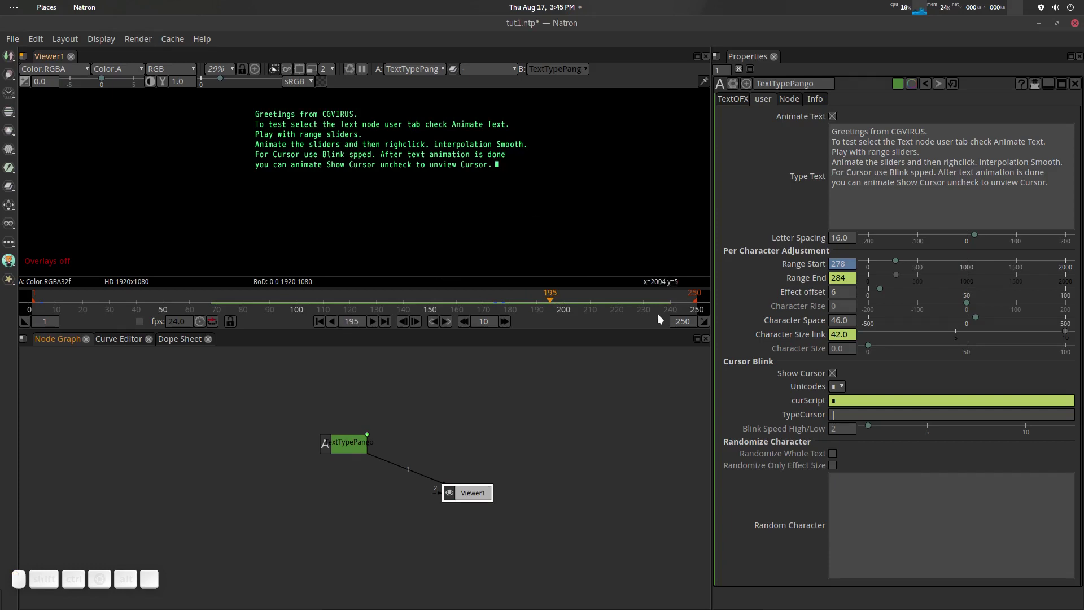
scroll("down", 3)
left_click(845, 389)
scroll("down", 3)
left_click(854, 431)
scroll("up", 3)
left_click_drag(545, 199, 795, 388)
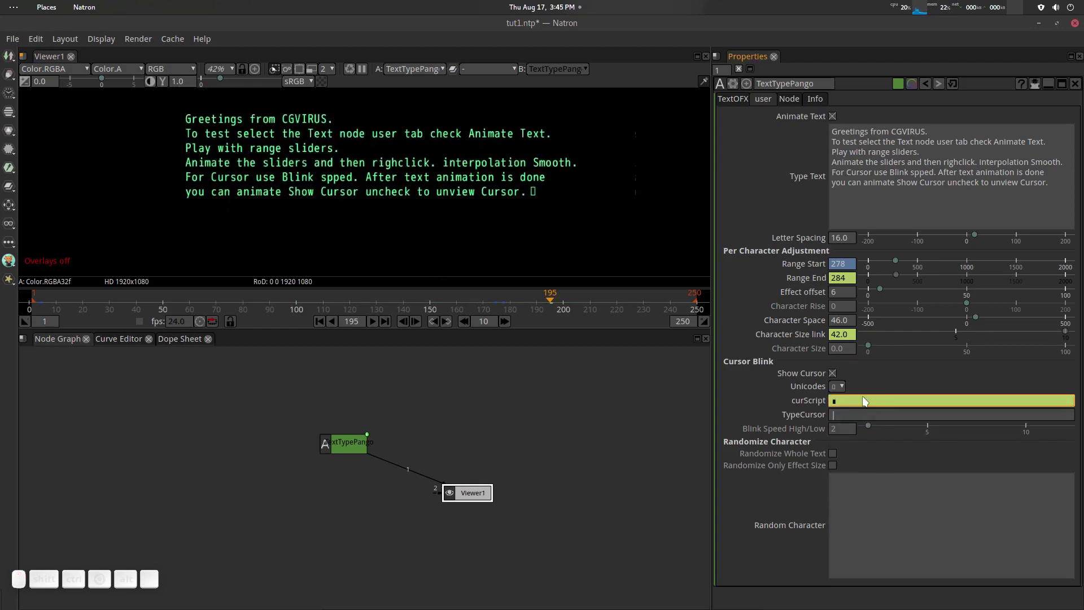
left_click(842, 392)
left_click(851, 446)
left_click(844, 390)
left_click(850, 455)
left_click(849, 392)
left_click(859, 486)
left_click(847, 392)
left_click(855, 502)
left_click(844, 390)
left_click(860, 513)
left_click(846, 391)
left_click(858, 523)
left_click(844, 390)
left_click(867, 405)
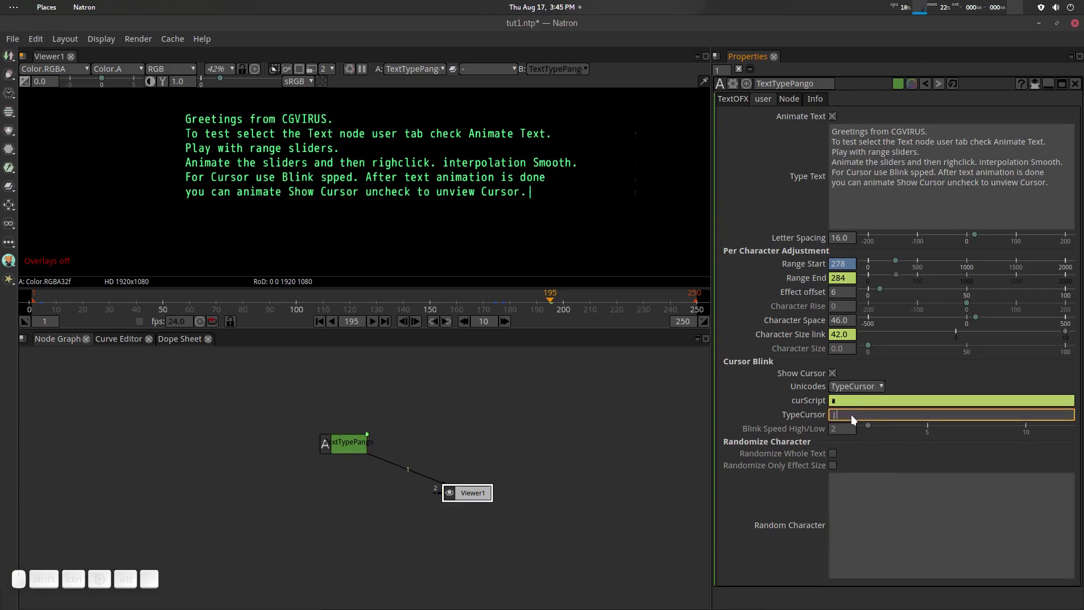
left_click(861, 418)
left_click_drag(860, 418, 847, 419)
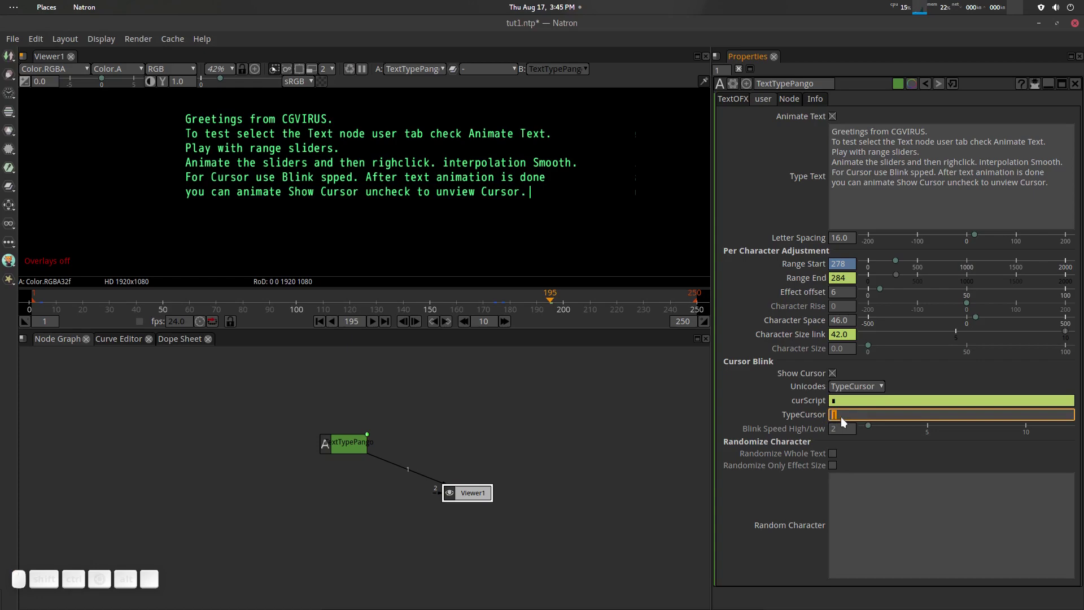
left_click(852, 419)
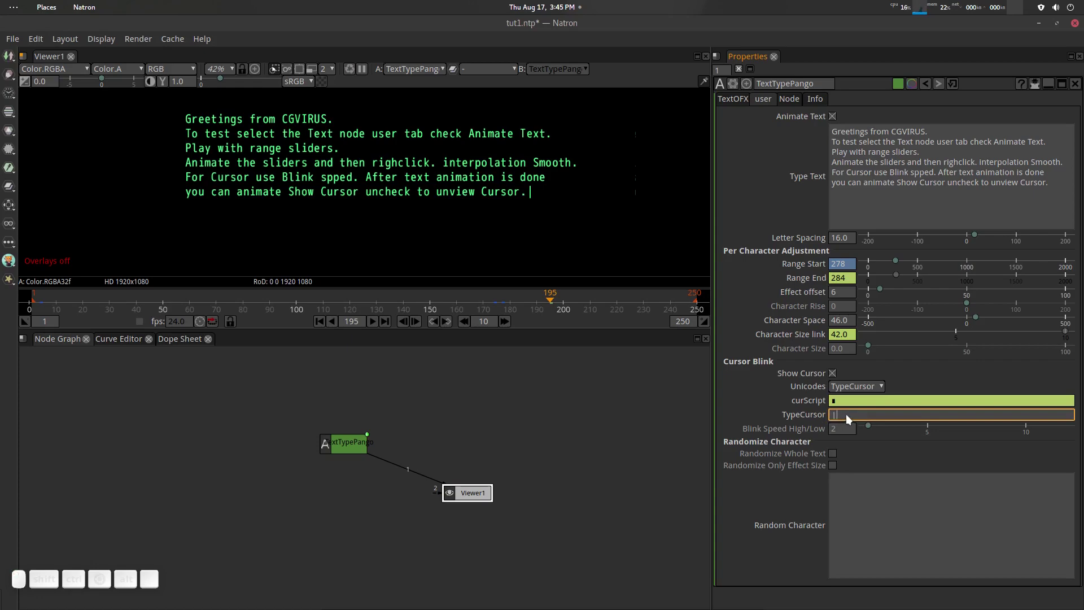
key("BackSpace")
key("shift+2")
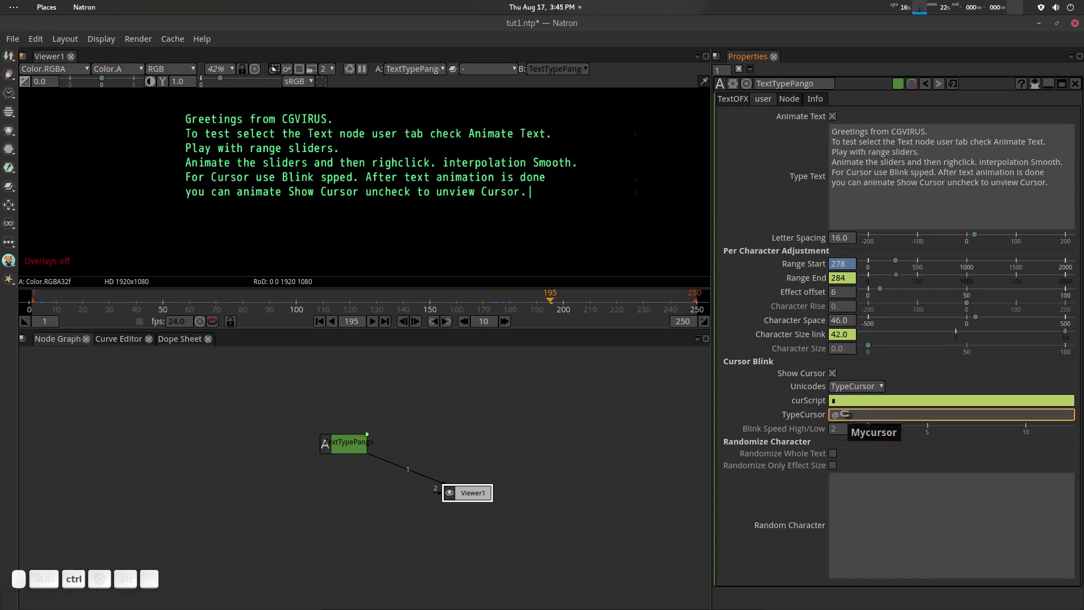
key("ctrl+Return")
key("BackSpace")
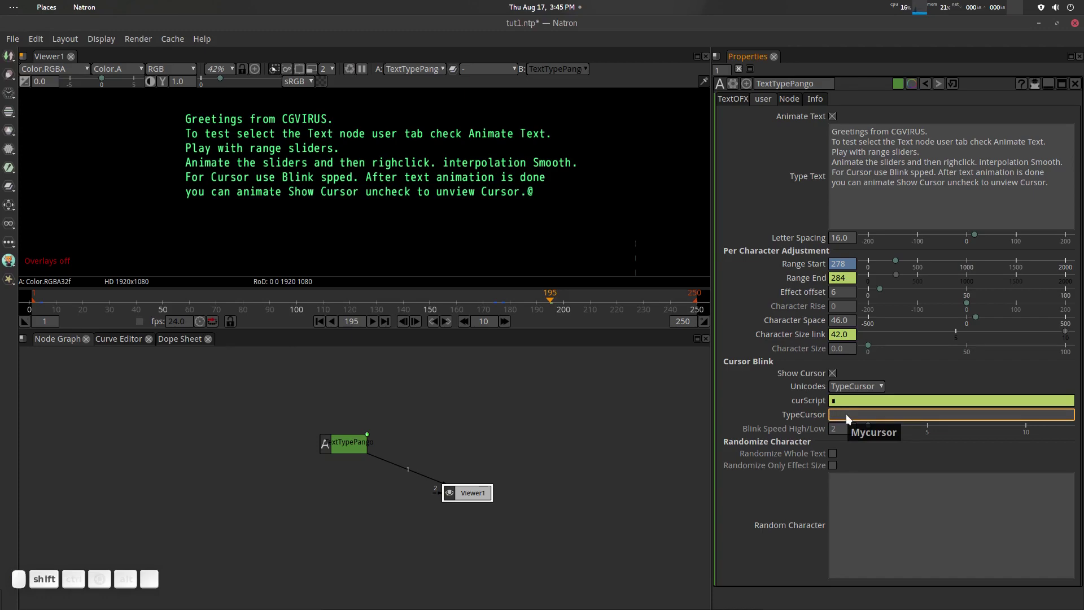
key("shift+\\")
key("ctrl+Return")
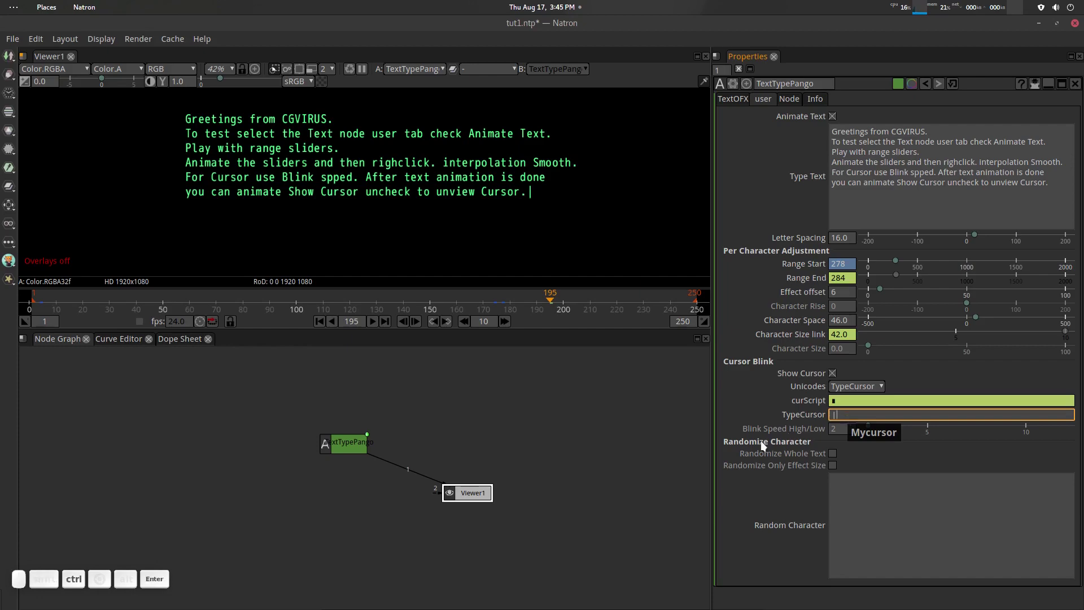
left_click_drag(872, 386, 835, 404)
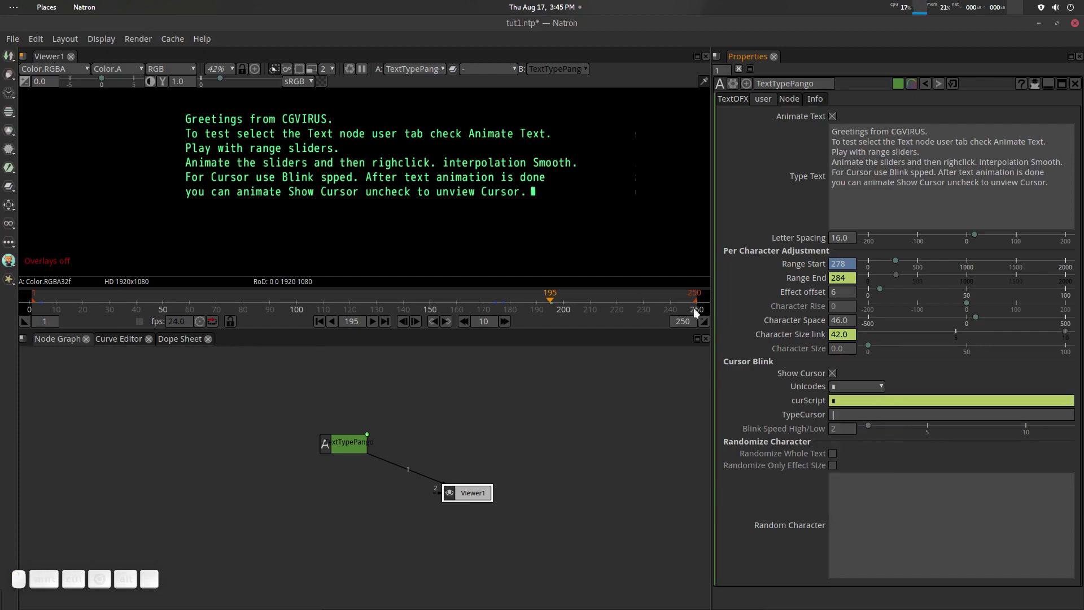
scroll("down", 3)
left_click_drag(562, 209, 551, 219)
scroll("up", 3)
left_click(553, 221)
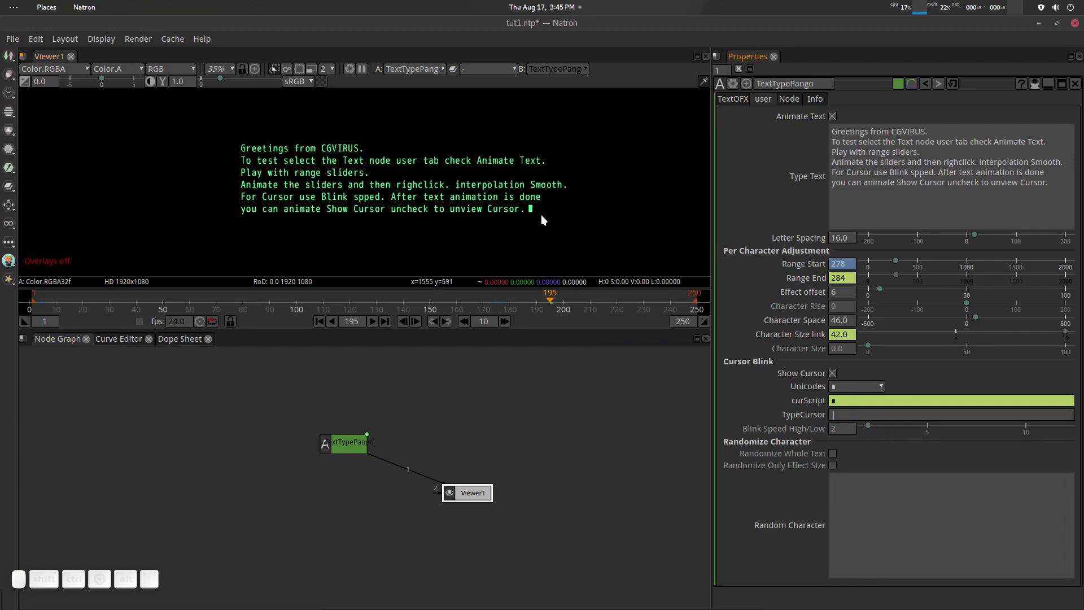
left_click_drag(873, 428, 525, 322)
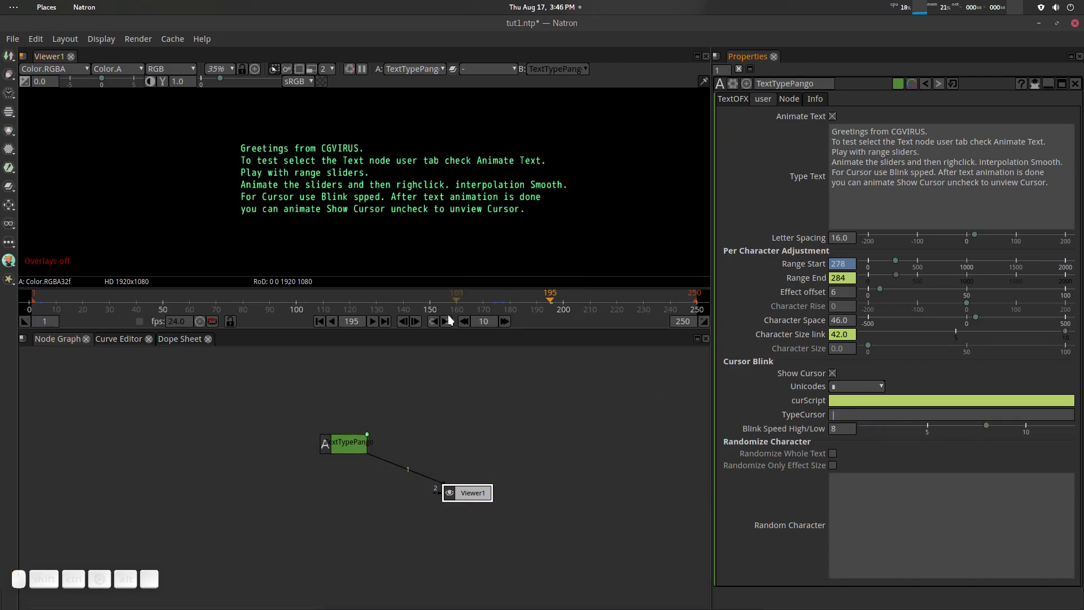
left_click_drag(463, 300, 391, 316)
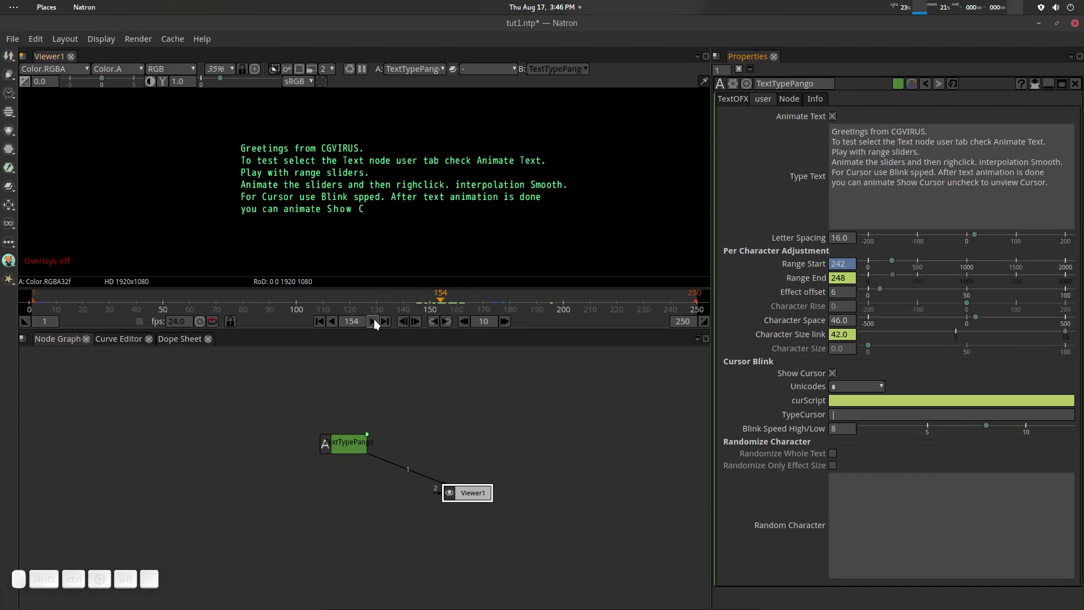
left_click(376, 323)
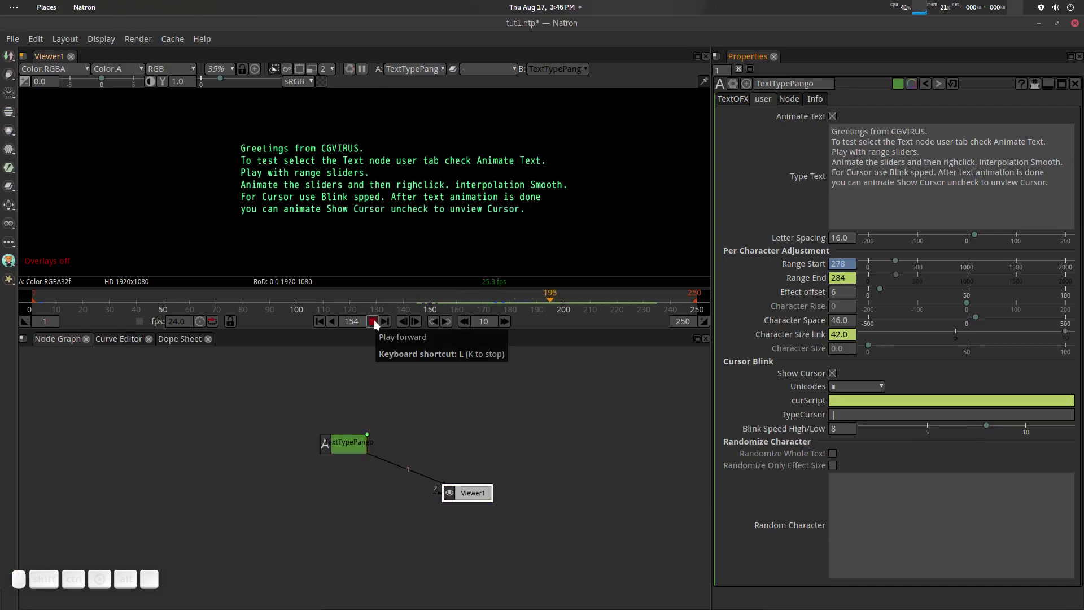
left_click(378, 323)
left_click_drag(654, 297, 797, 418)
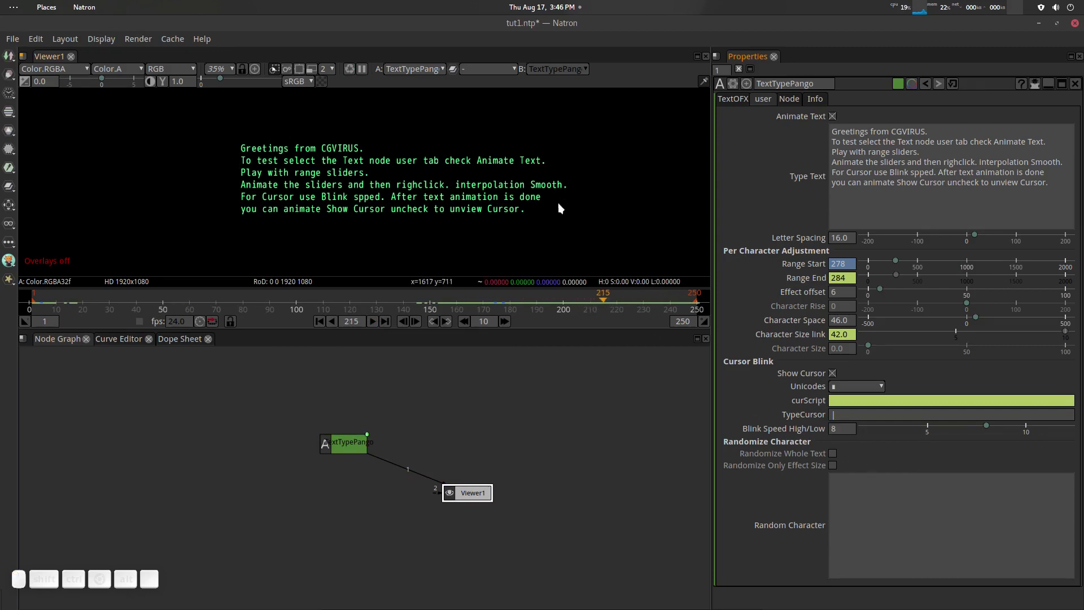
left_click_drag(600, 301, 768, 411)
left_click_drag(990, 430, 841, 451)
right_click(872, 433)
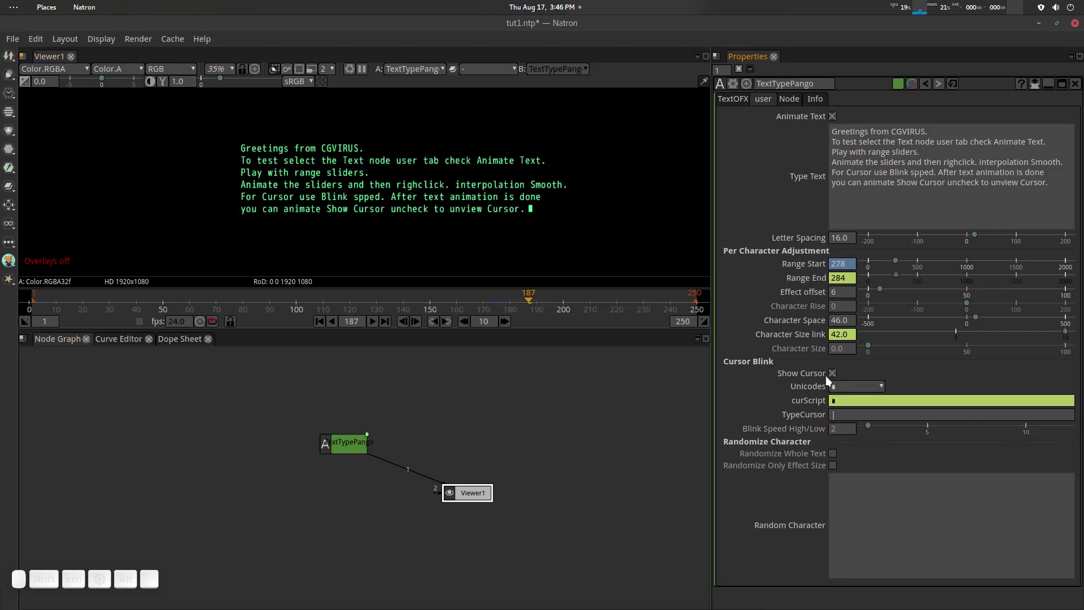
scroll("down", 3)
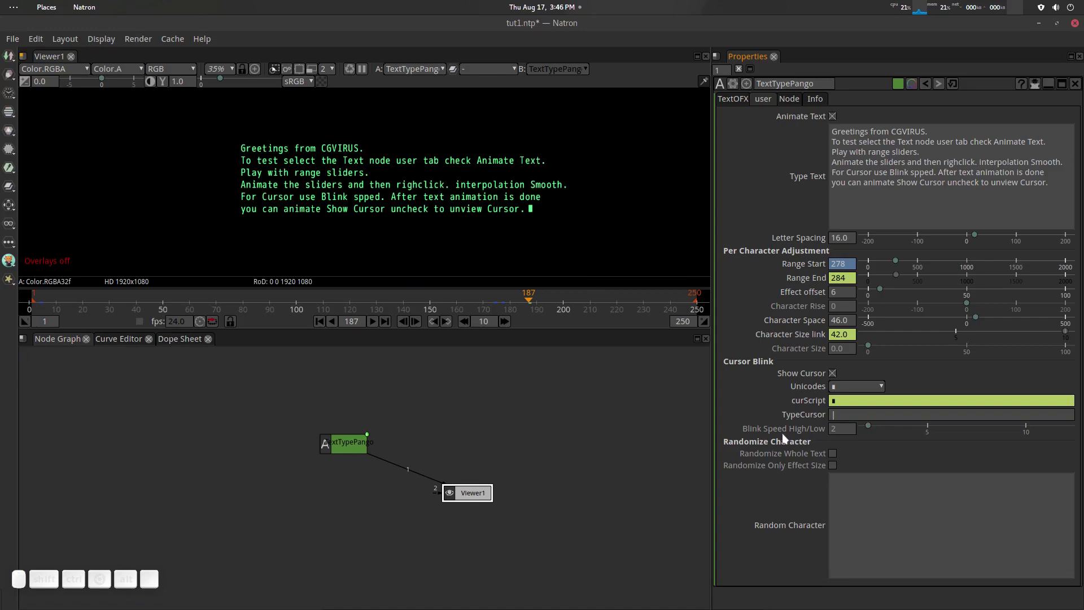
Step: Check Randomize Whole Text, play to preview the scrambled greeting, and view the TextOFX text parameter
left_click(612, 416)
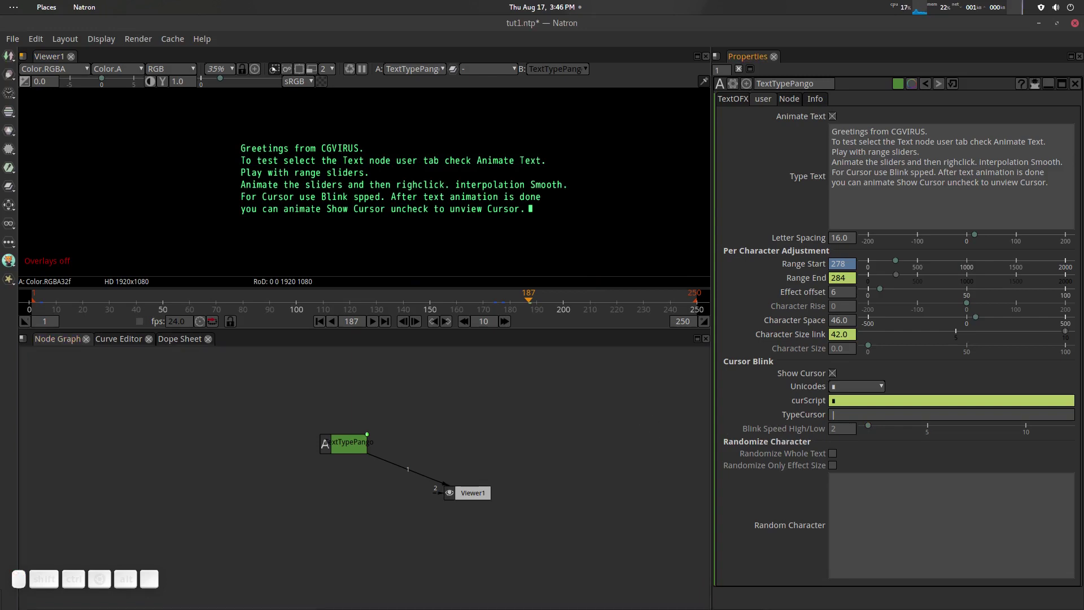
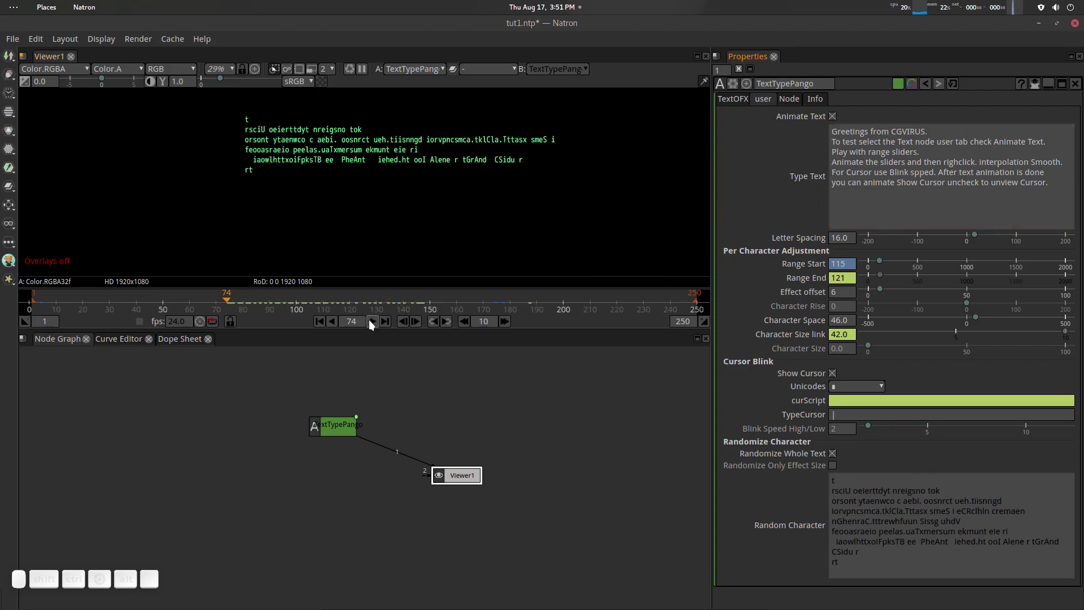
left_click(371, 323)
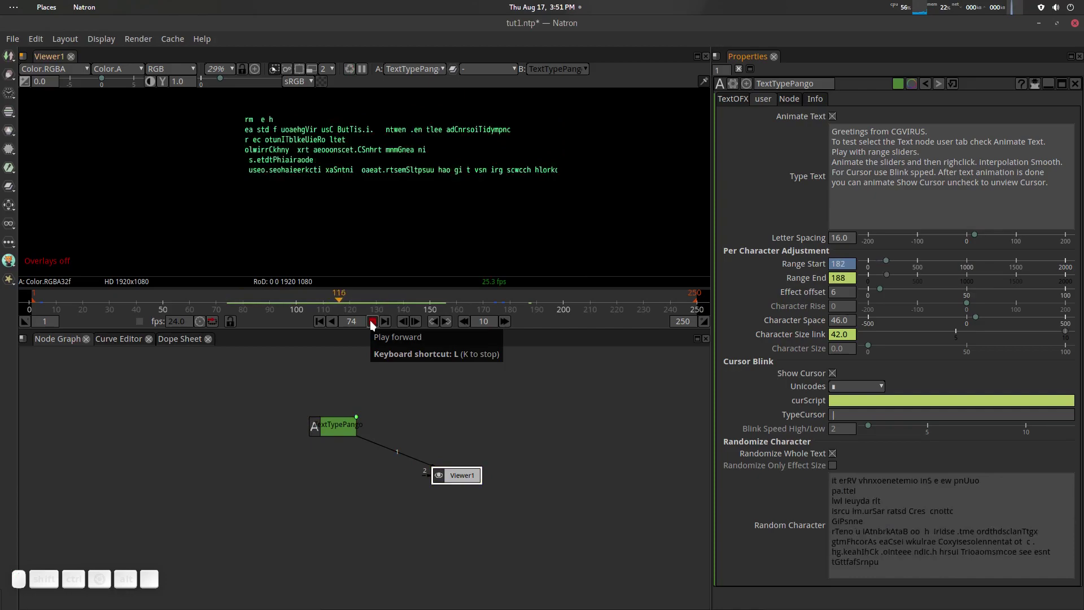
left_click(372, 323)
left_click_drag(442, 295, 346, 318)
left_click(377, 323)
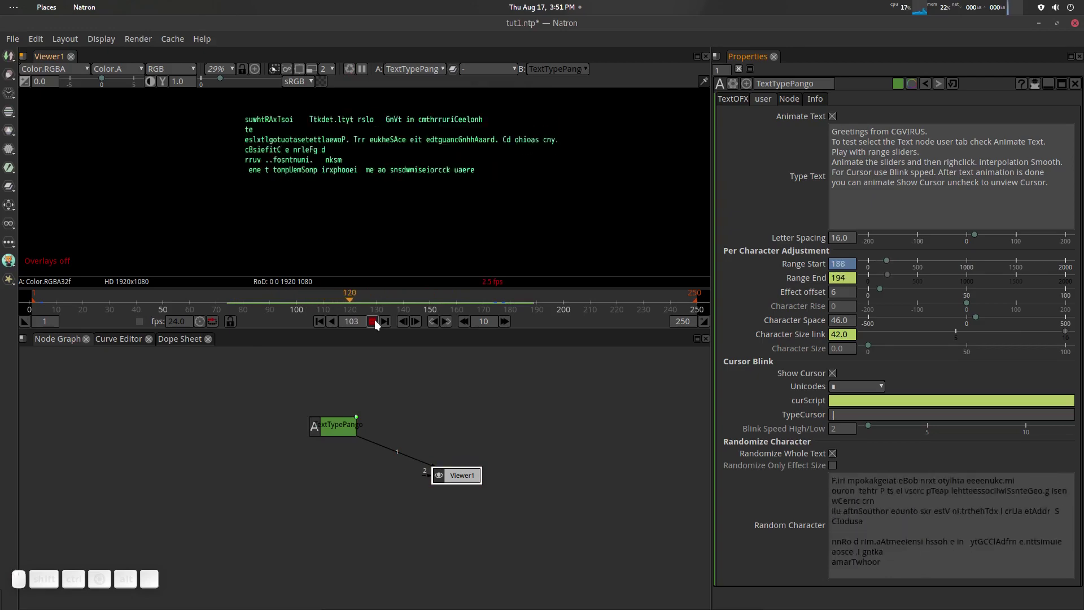
left_click(379, 324)
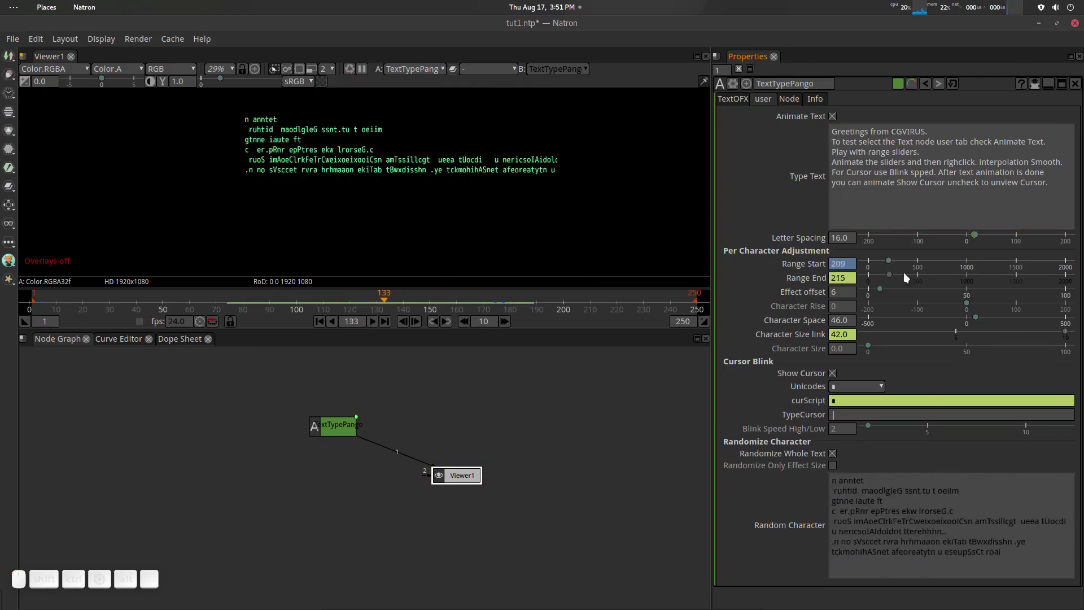
left_click(733, 103)
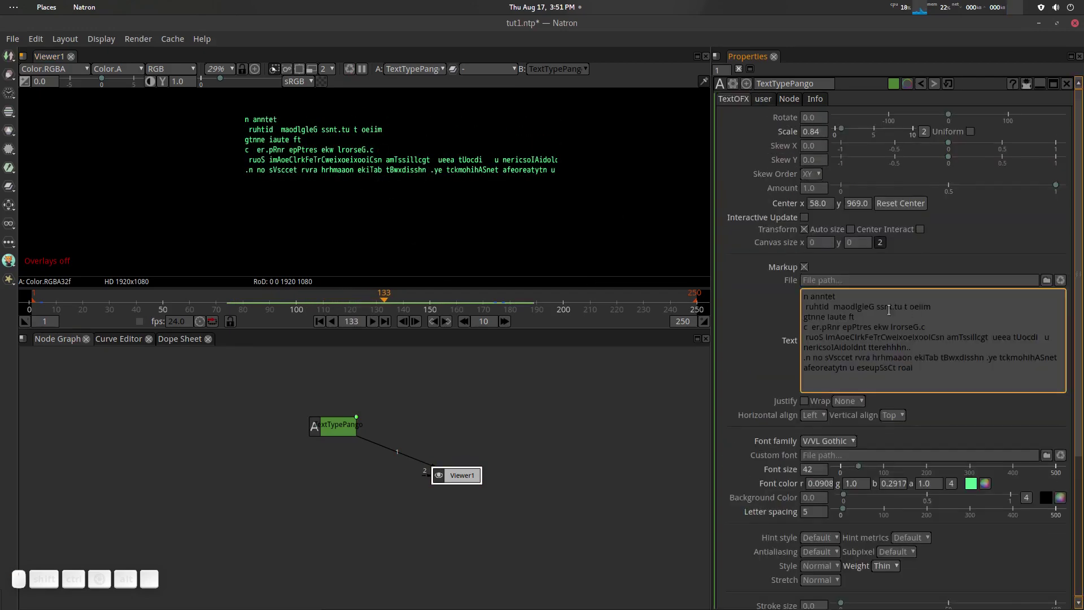
Step: Leave only Randomize Only Effect Size checked and scrub back to frame 72
left_click(762, 101)
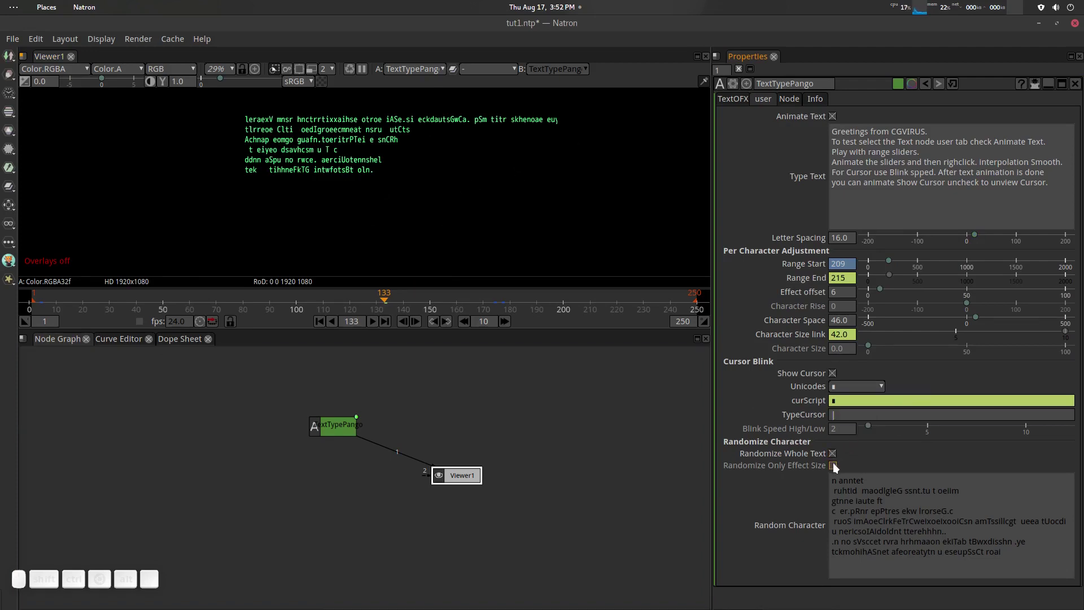
scroll("up", 3)
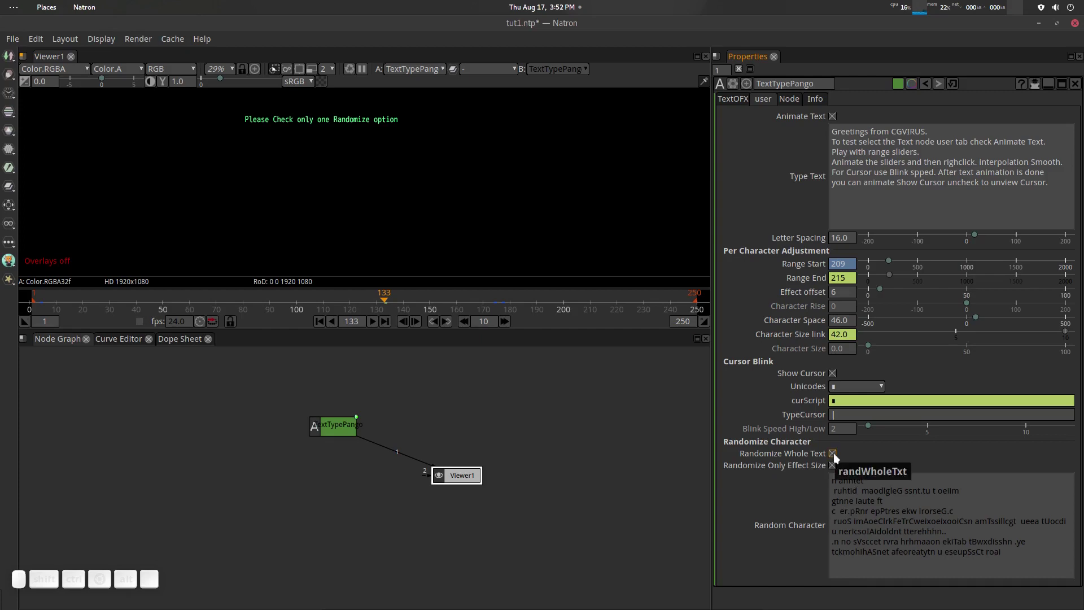
left_click(838, 467)
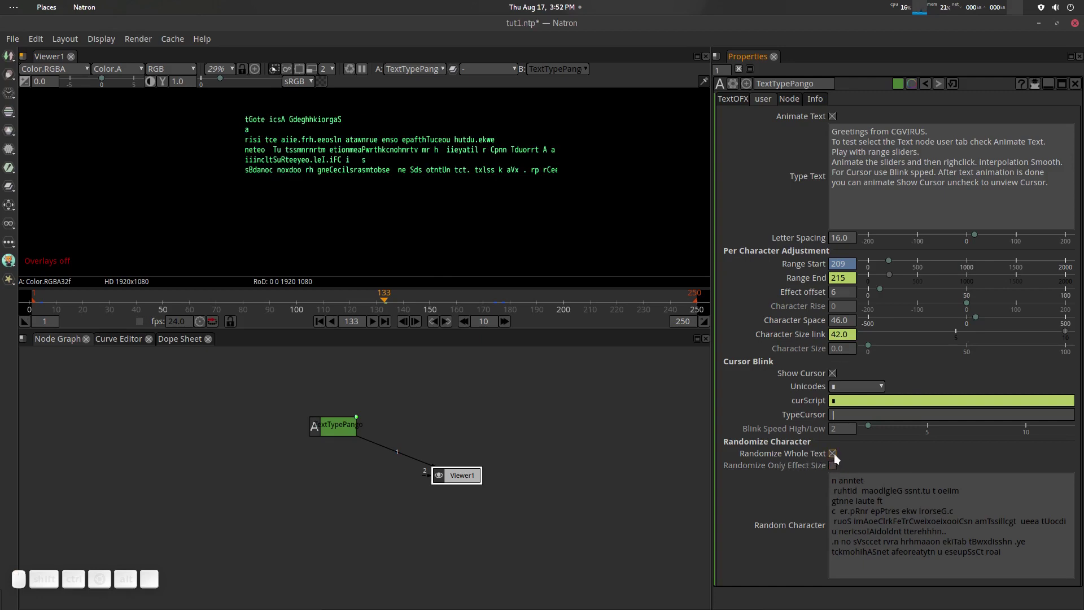
left_click(841, 457)
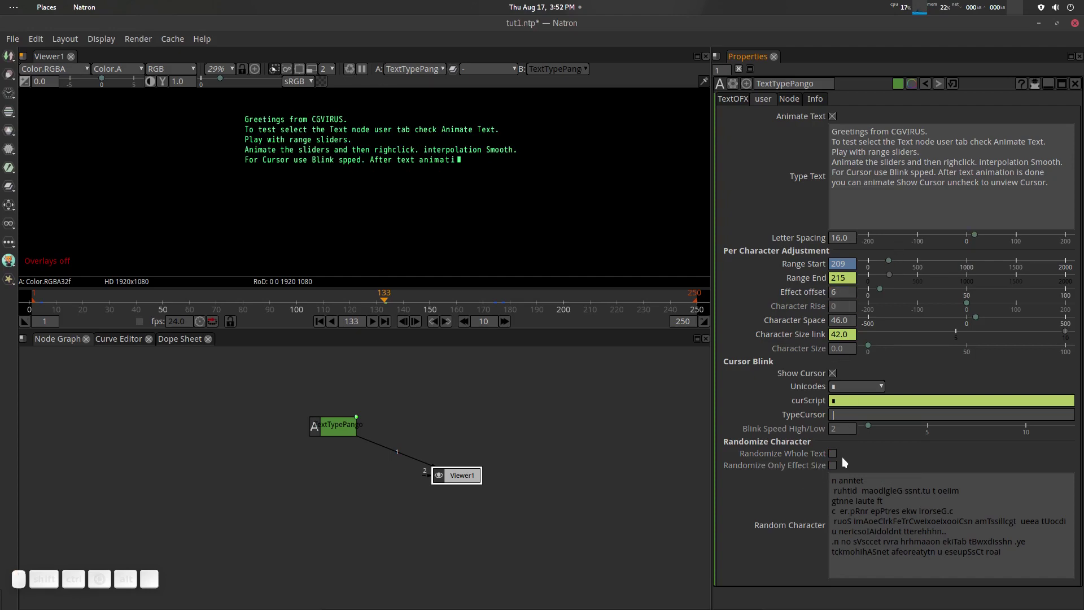
left_click(836, 469)
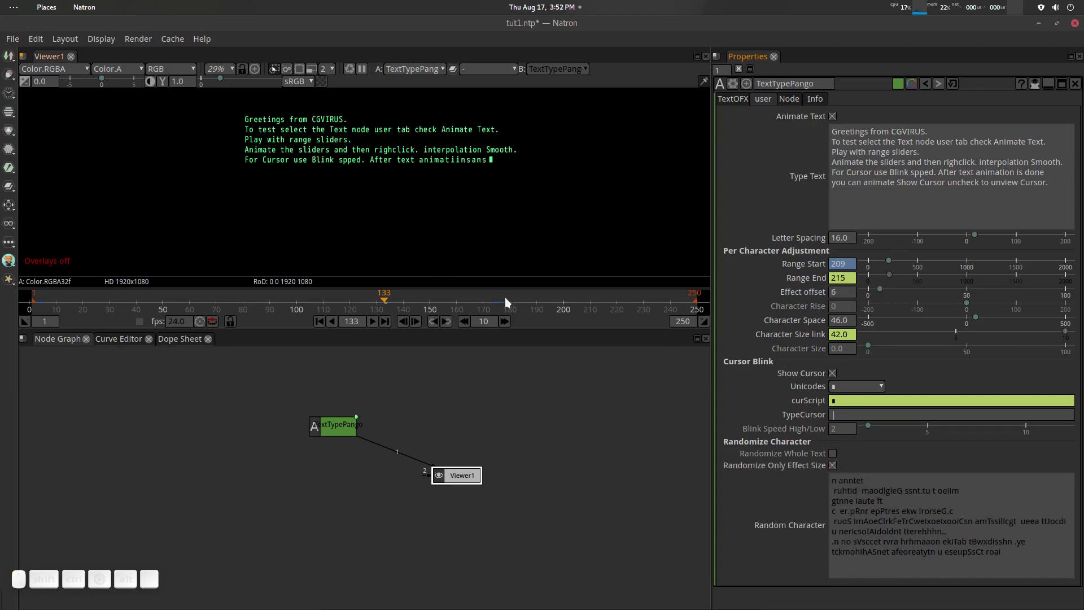
left_click_drag(390, 299, 361, 310)
Step: Play and scrub through the typing animation with scrambling only at the typing edge
left_click(379, 324)
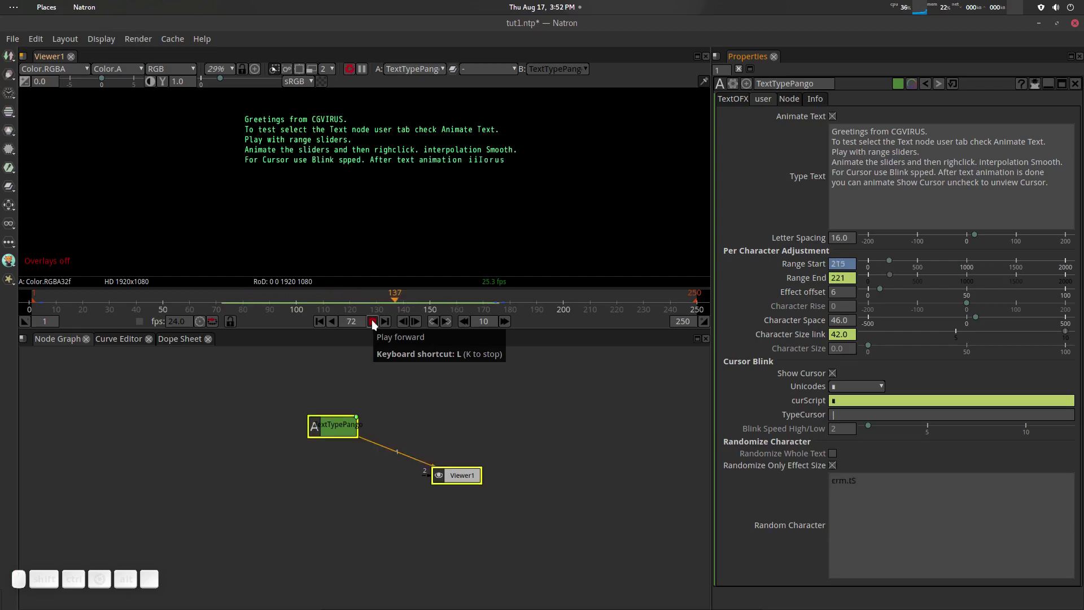
left_click(378, 324)
left_click_drag(422, 303, 378, 177)
scroll("up", 3)
left_click_drag(387, 187, 393, 236)
scroll("up", 3)
left_click_drag(352, 303, 390, 240)
scroll("down", 3)
left_click_drag(416, 220, 400, 176)
left_click_drag(352, 299, 361, 317)
left_click(383, 327)
scroll("down", 3)
left_click(382, 325)
Step: Scrub to where the done line is typed and on to around frame 141
left_click_drag(413, 301, 536, 180)
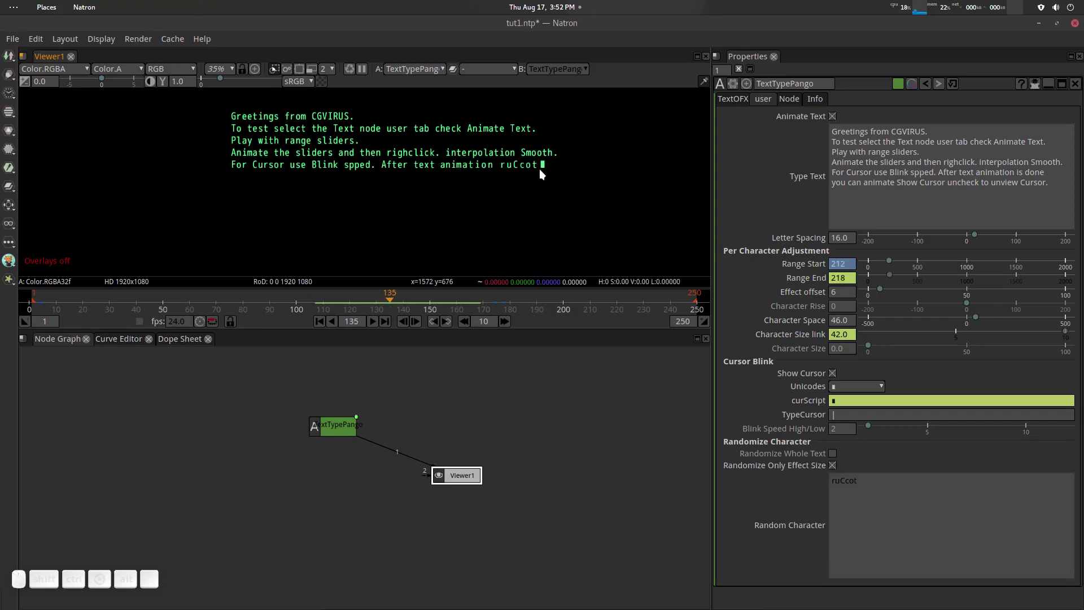
left_click_drag(402, 301, 710, 447)
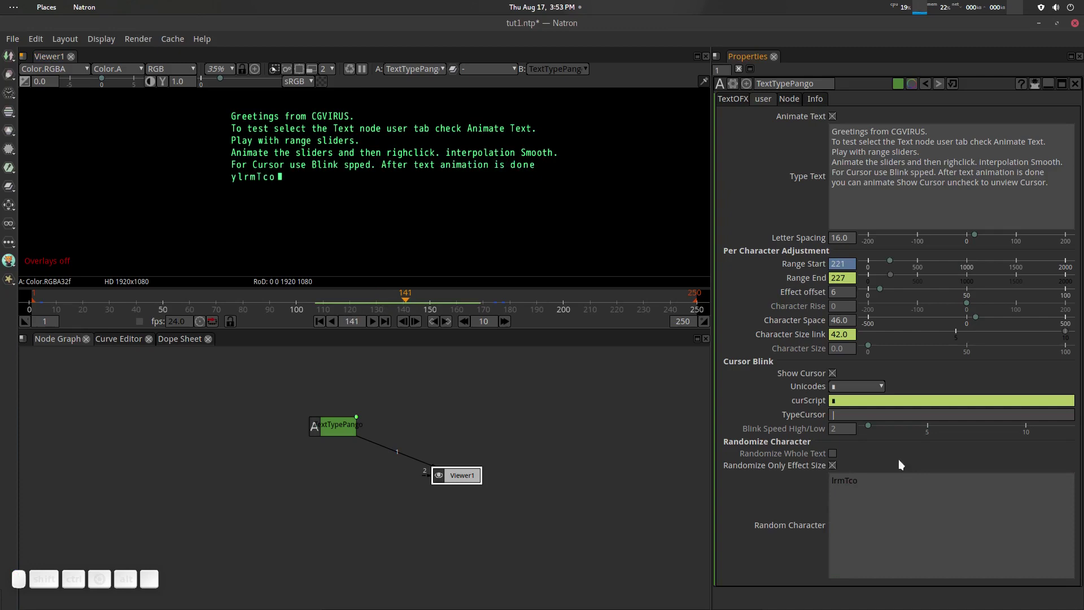
scroll("down", 3)
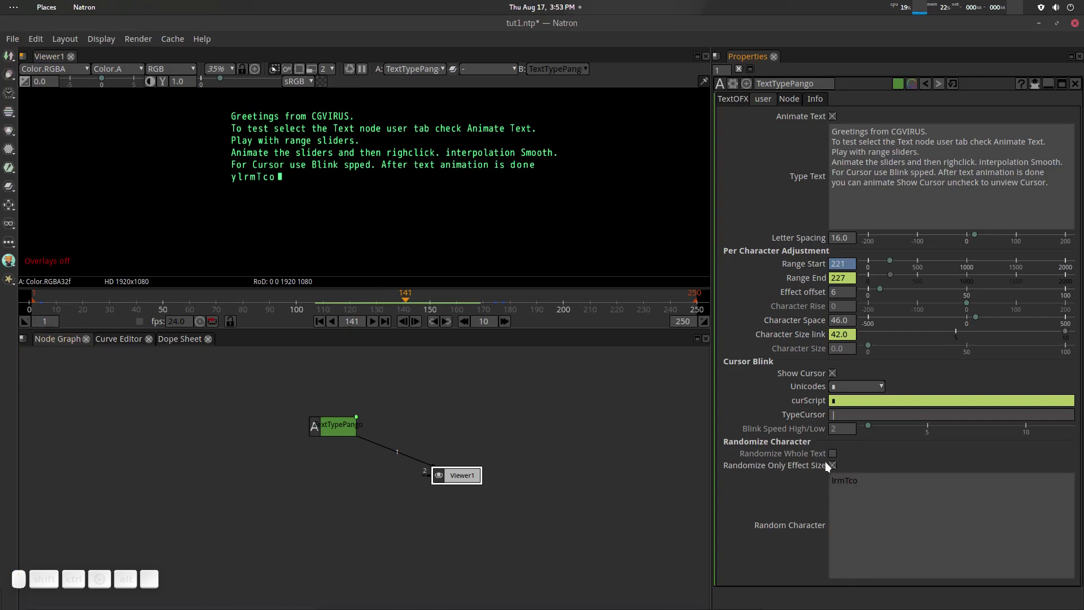
Step: Uncheck Randomize Only Effect Size and open then dismiss the node settings menu
left_click(834, 470)
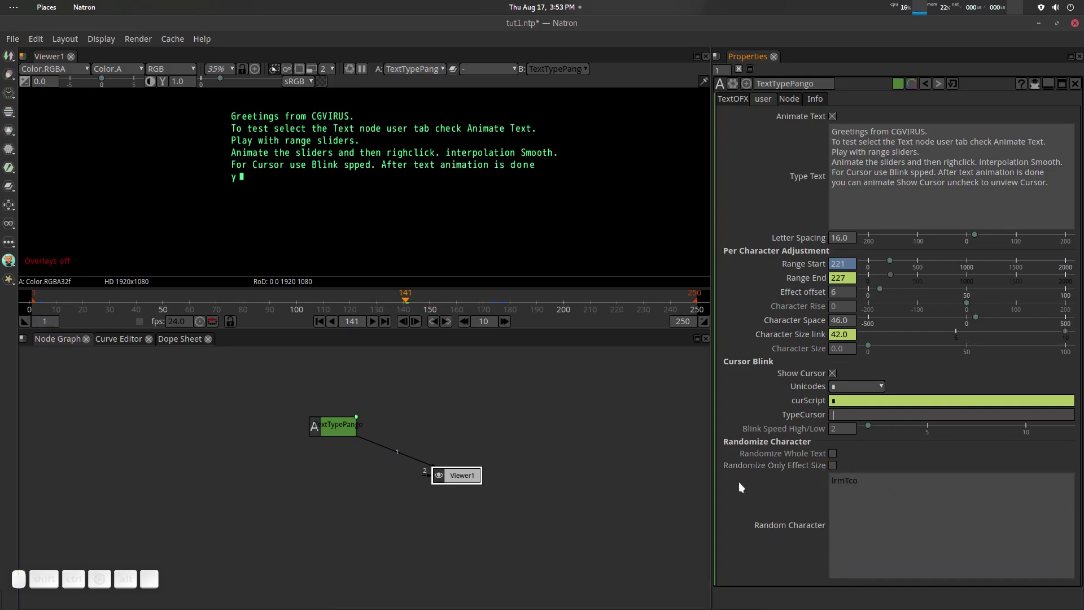
scroll("up", 3)
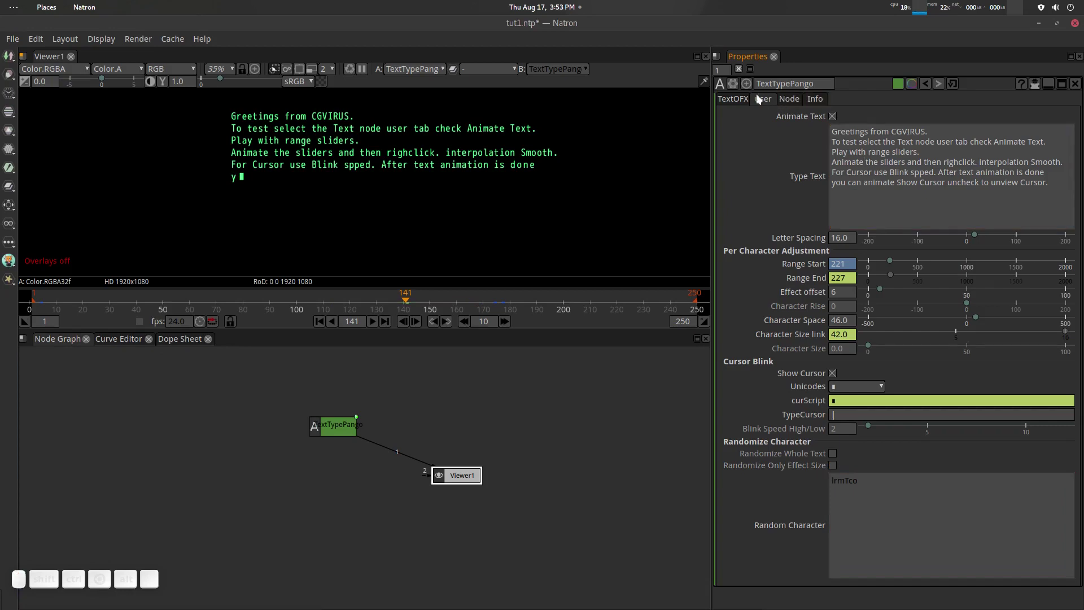
left_click(741, 83)
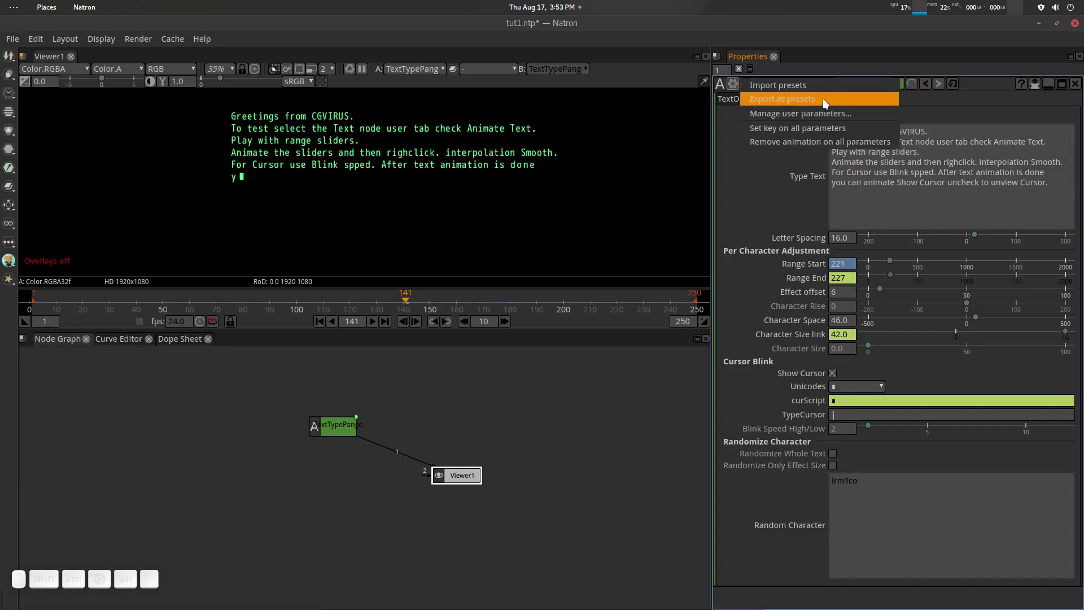
left_click(767, 192)
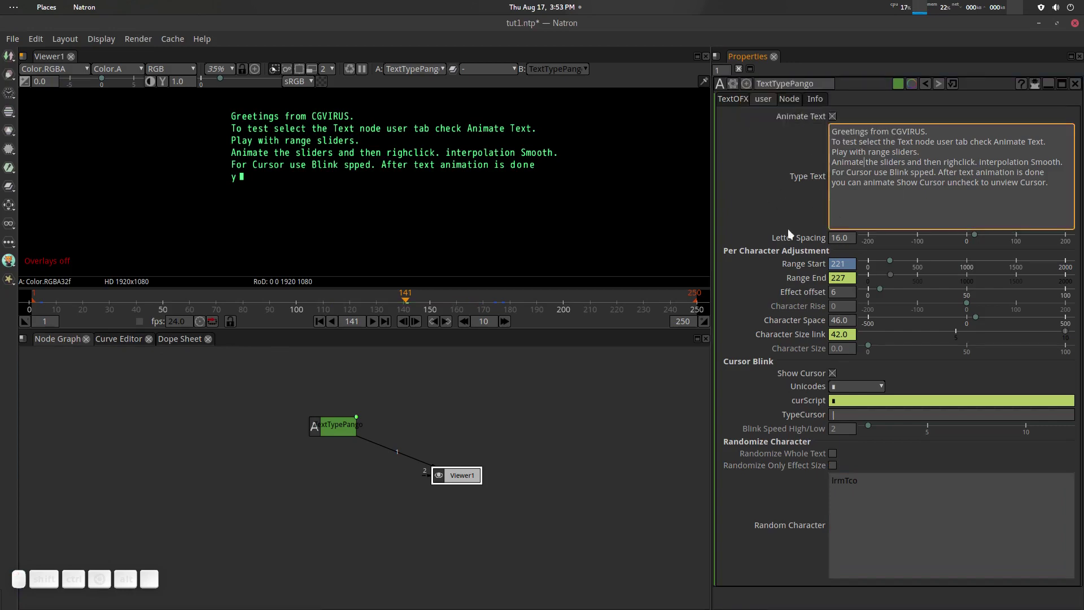
scroll("up", 3)
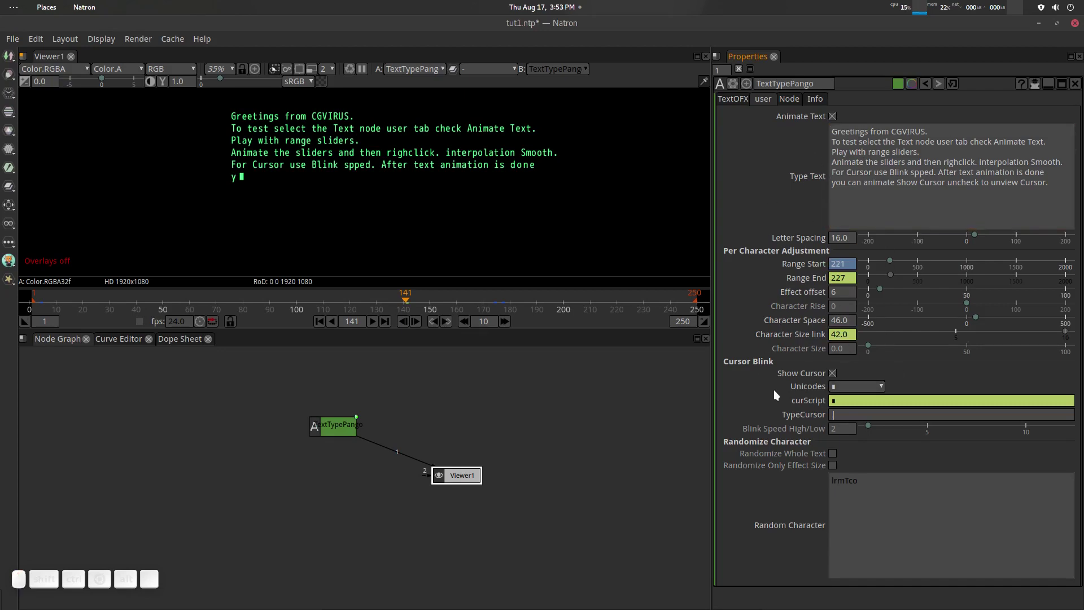
scroll("down", 3)
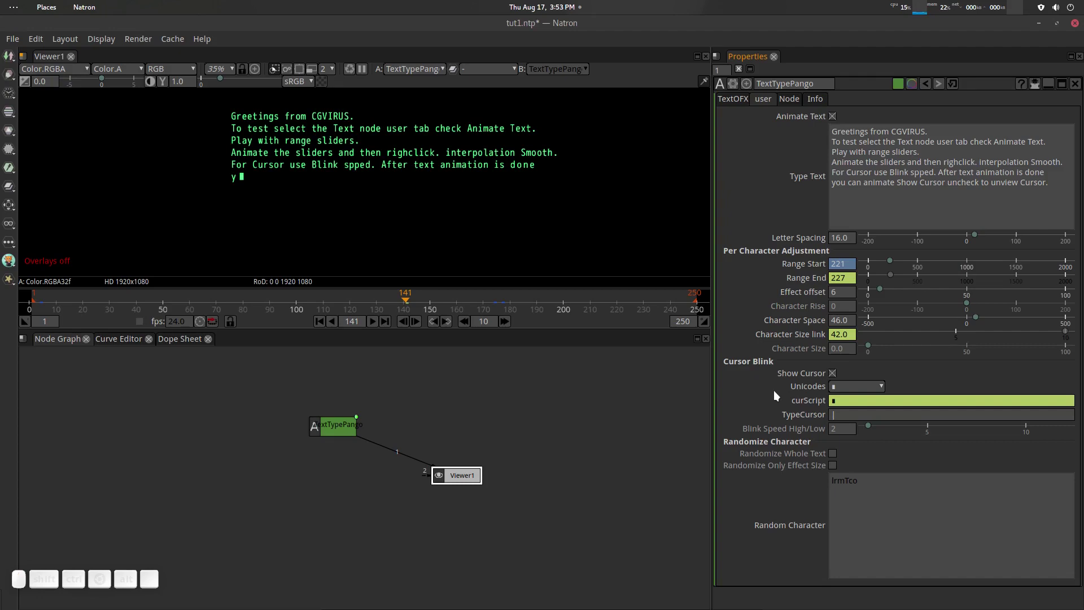
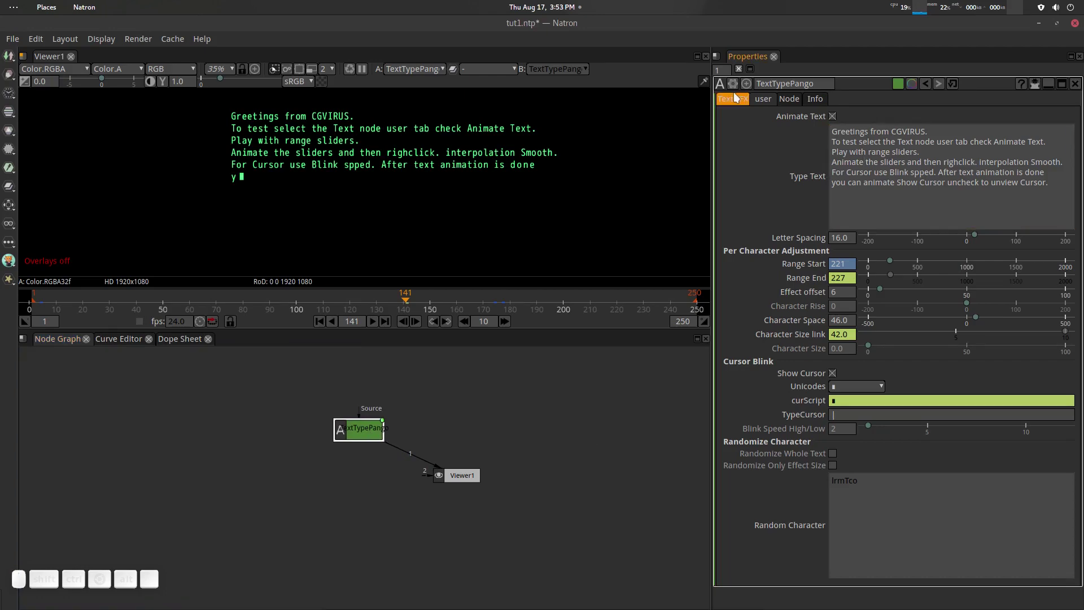
Step: Switch between the TextOFX and user tabs, ending on the generated markup span text
left_click(738, 103)
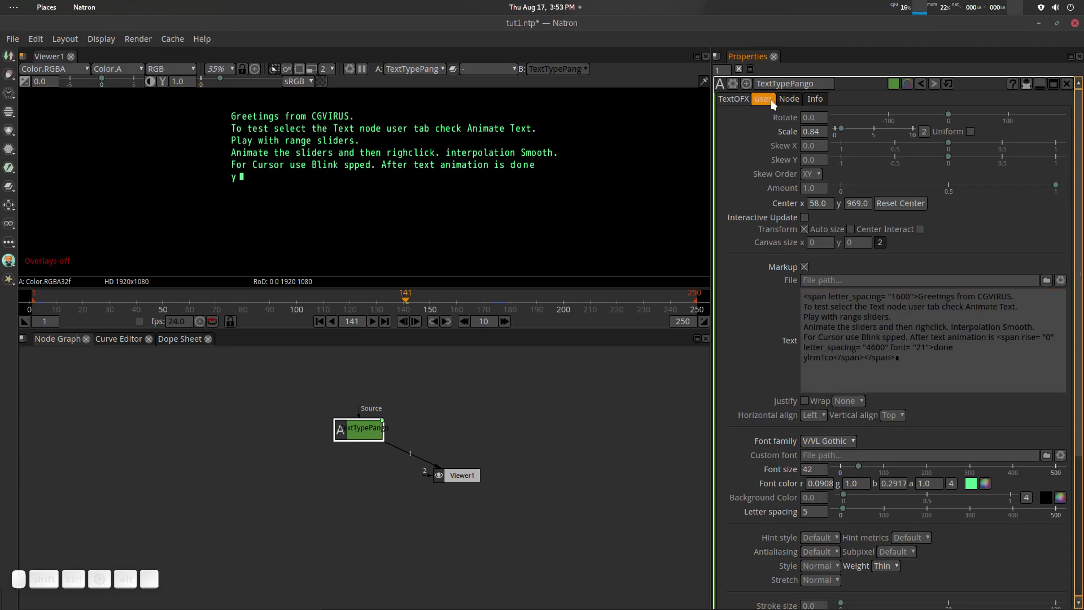
left_click(773, 105)
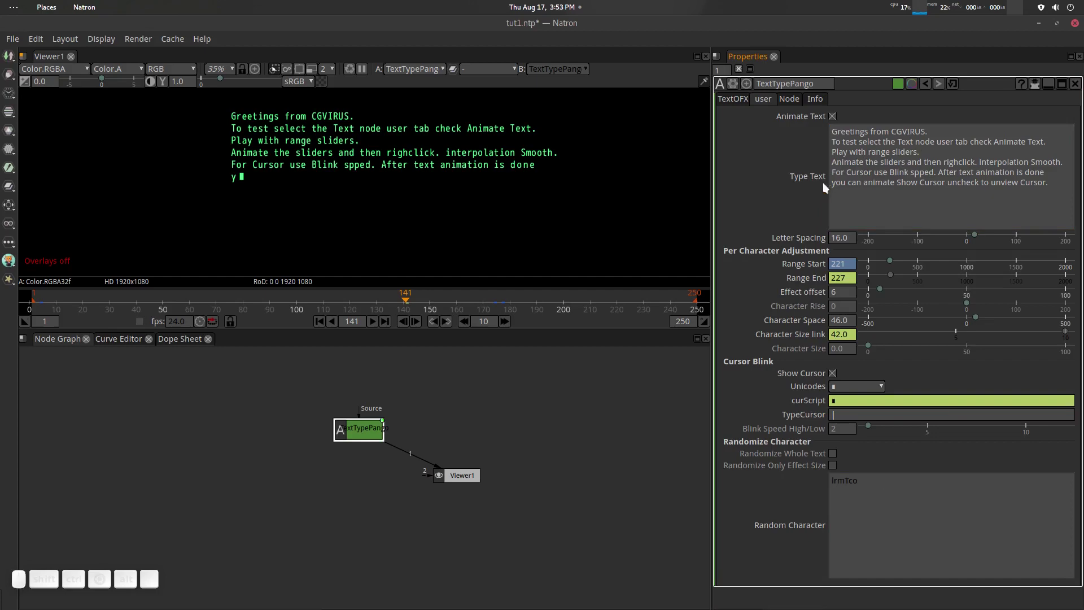
left_click(744, 108)
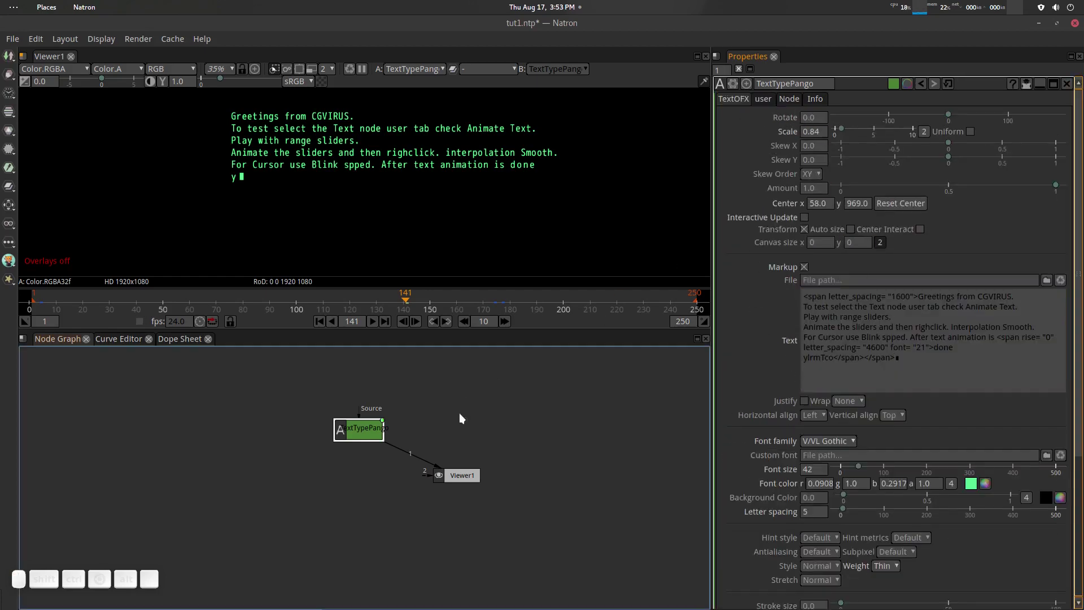
Step: Scrub to frame 157 then back to 155 and view the markup typed up to 'Show Cu'
left_click_drag(404, 299, 454, 328)
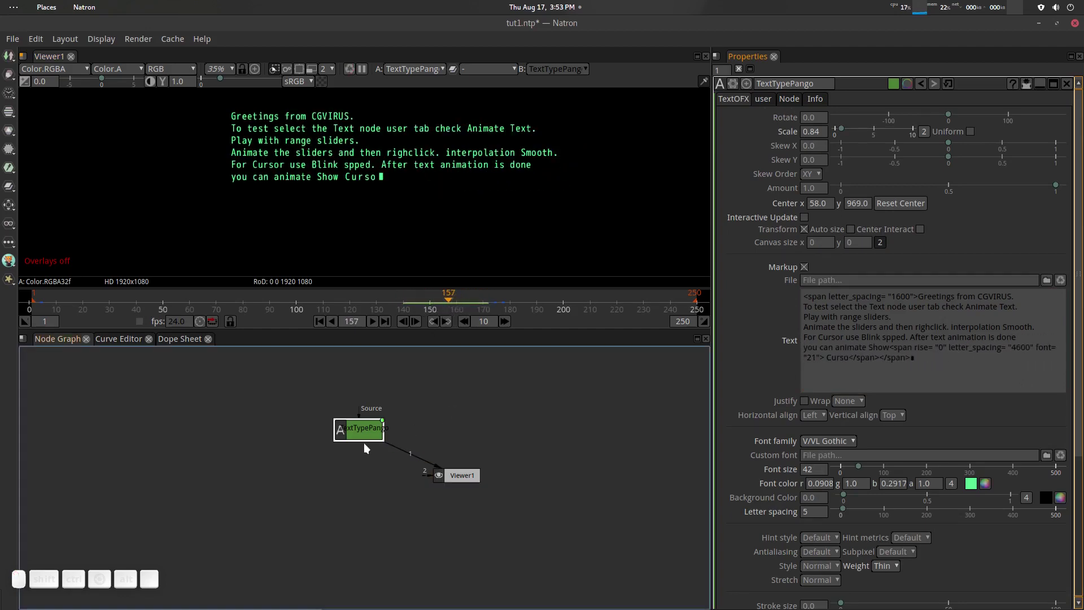
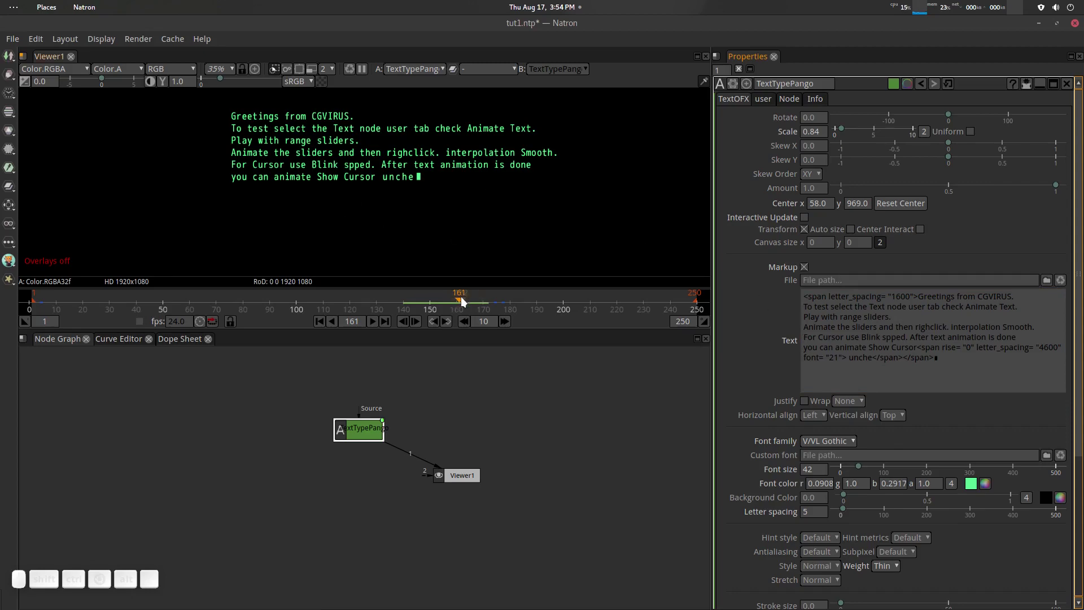
left_click_drag(465, 301, 450, 303)
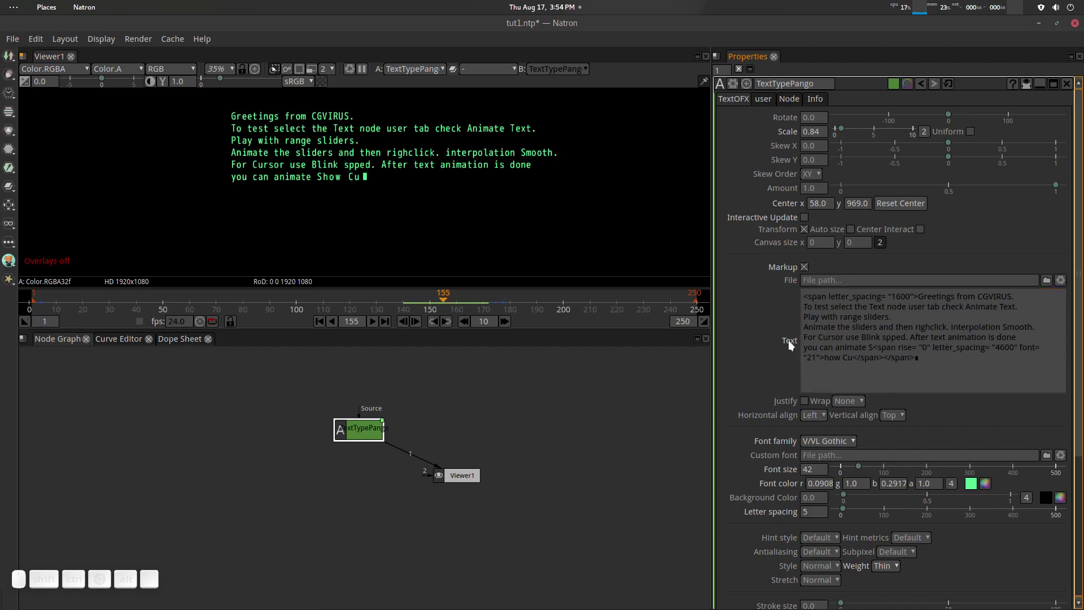
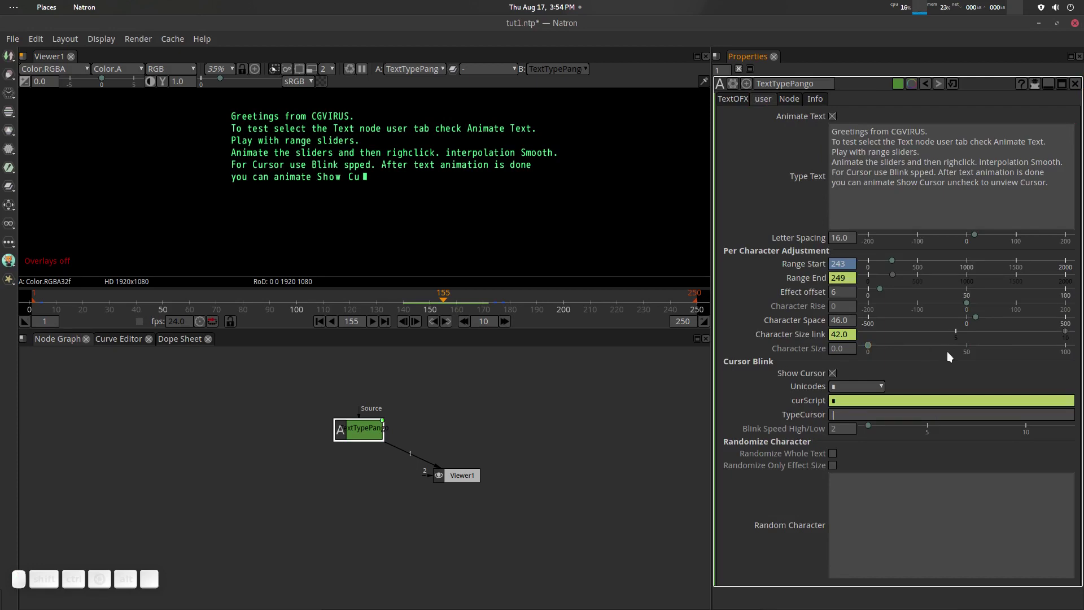
left_click(738, 106)
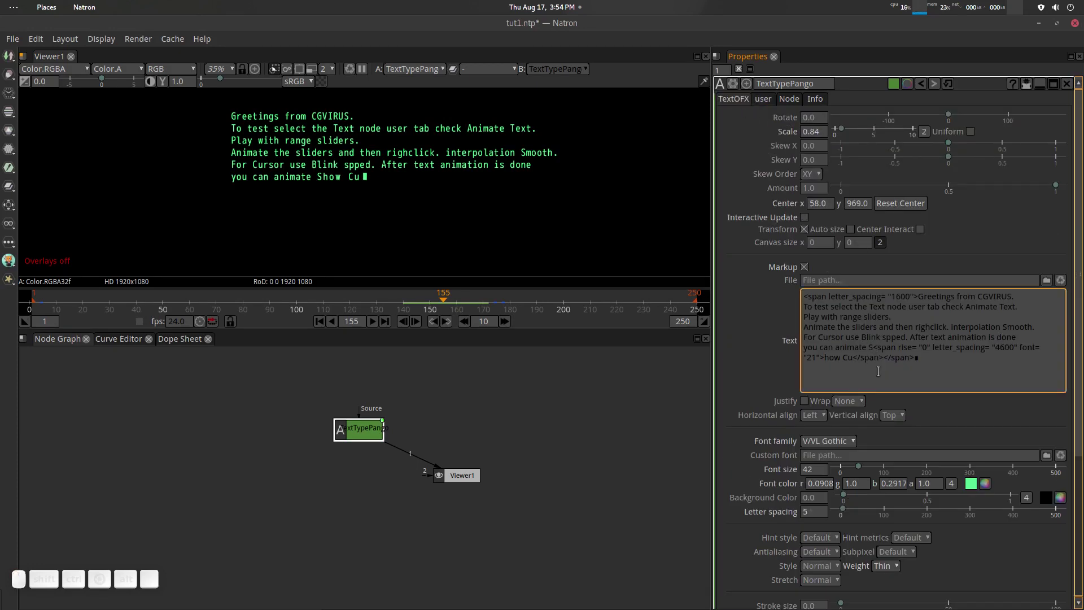
Step: Set the Font family to Niagara Engraved, undoing a stray change
scroll("down", 3)
left_click(837, 409)
left_click(881, 401)
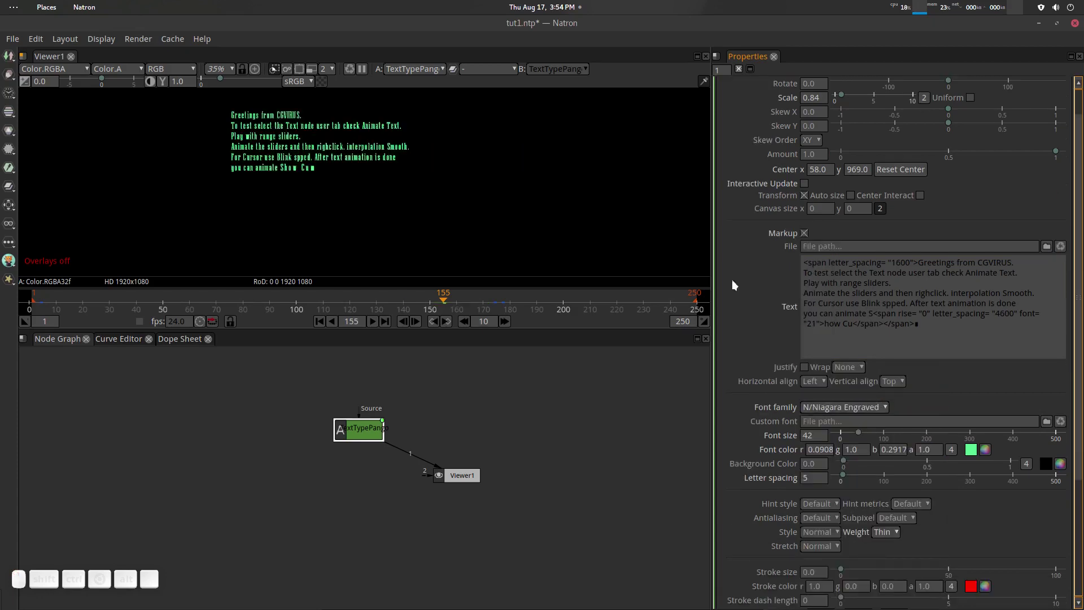
left_click(829, 411)
left_click(650, 436)
key("ctrl+z")
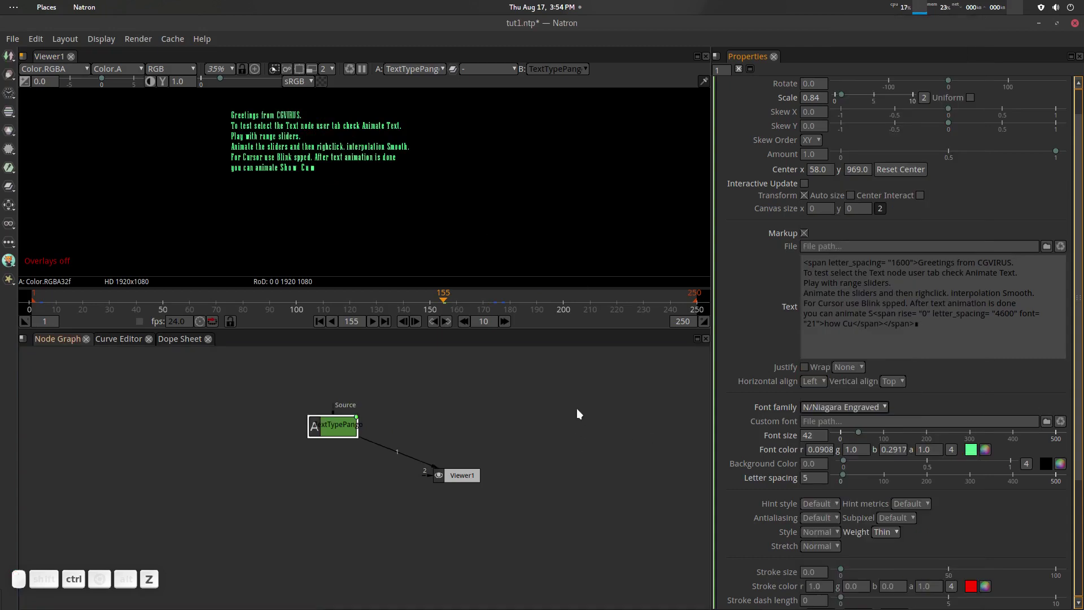
left_click(531, 423)
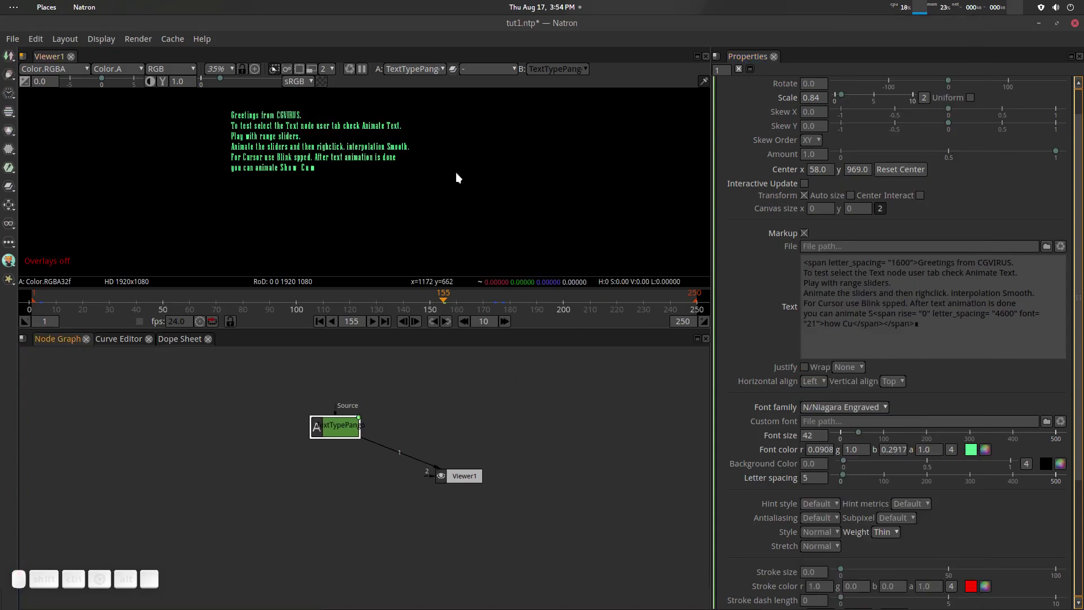
Step: Zoom the viewer in on the text and scrub back to frame 134
scroll("up", 3)
left_click_drag(399, 171, 436, 184)
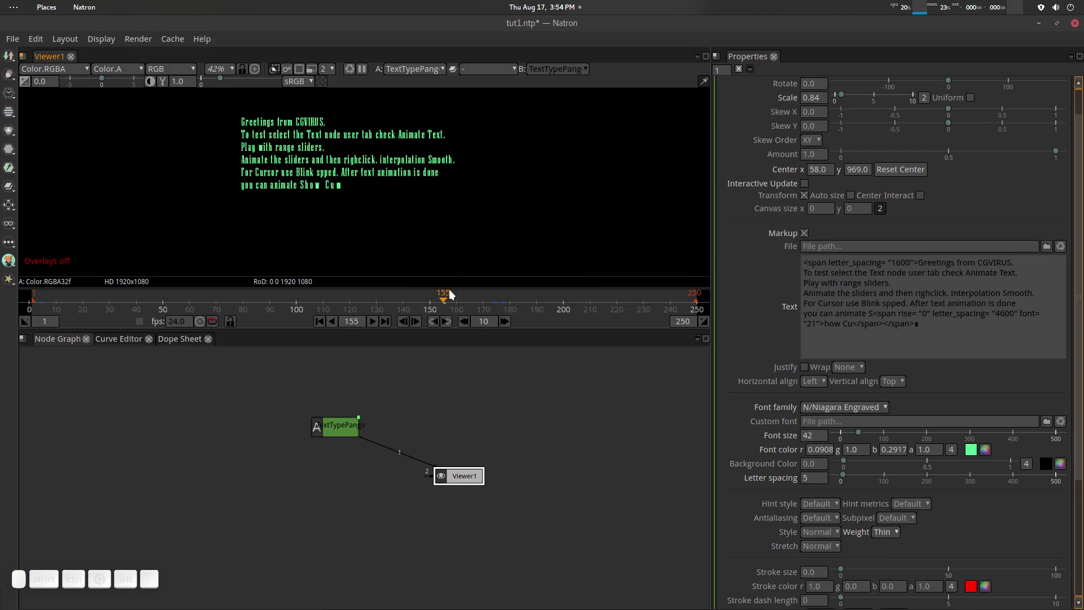
left_click_drag(448, 304, 491, 215)
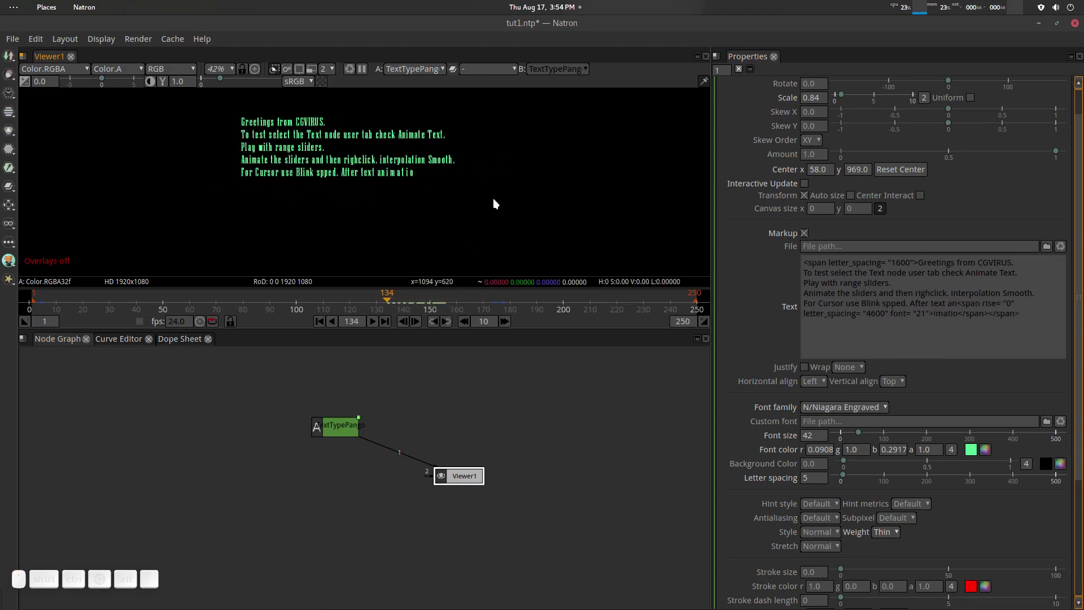